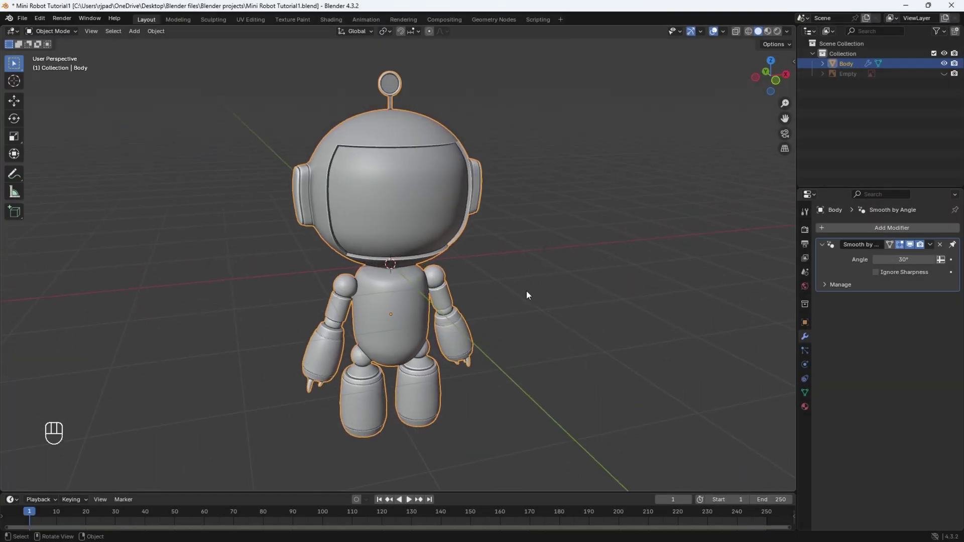
Switch viewport shading to Material Preview and frame the whole robot
left_click_drag(527, 283, 512, 280)
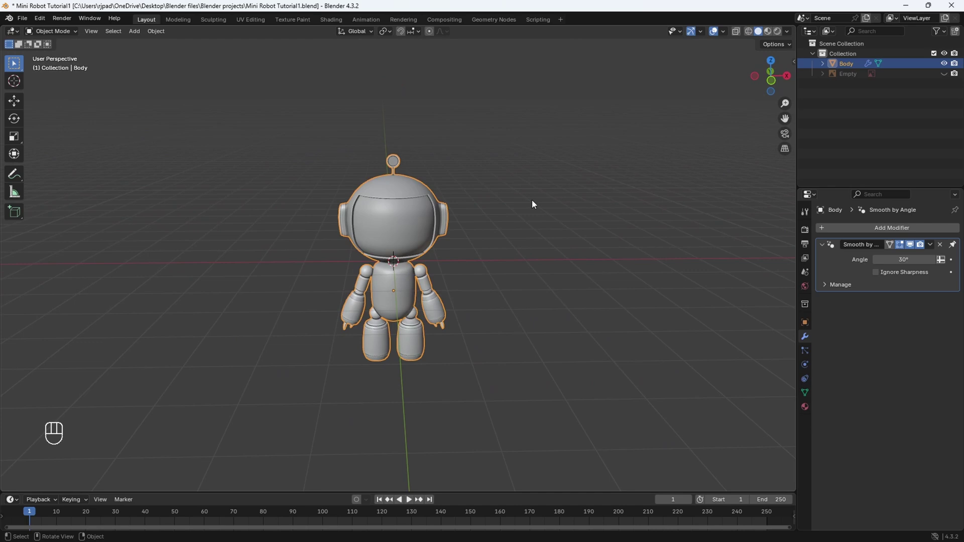
key("z")
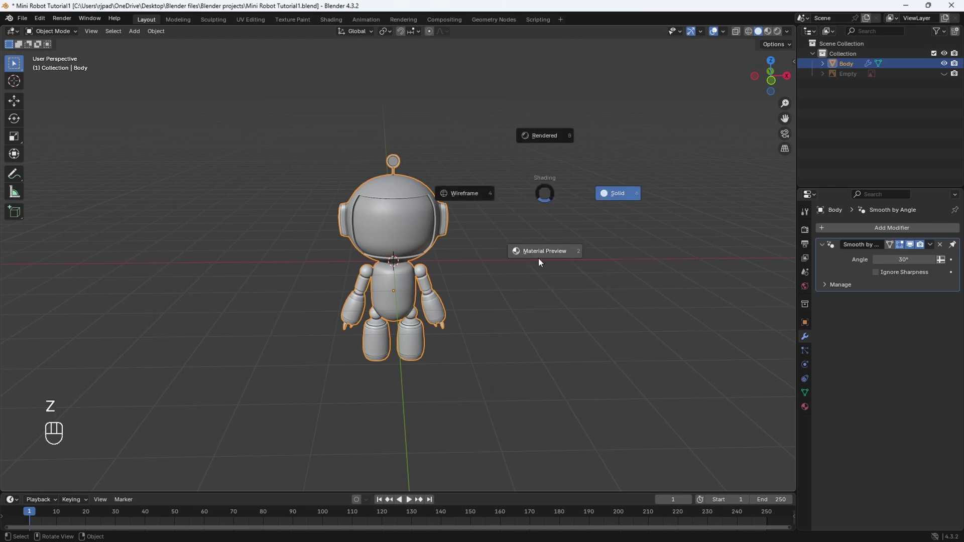
left_click_drag(567, 317, 544, 298)
left_click_drag(548, 316, 540, 325)
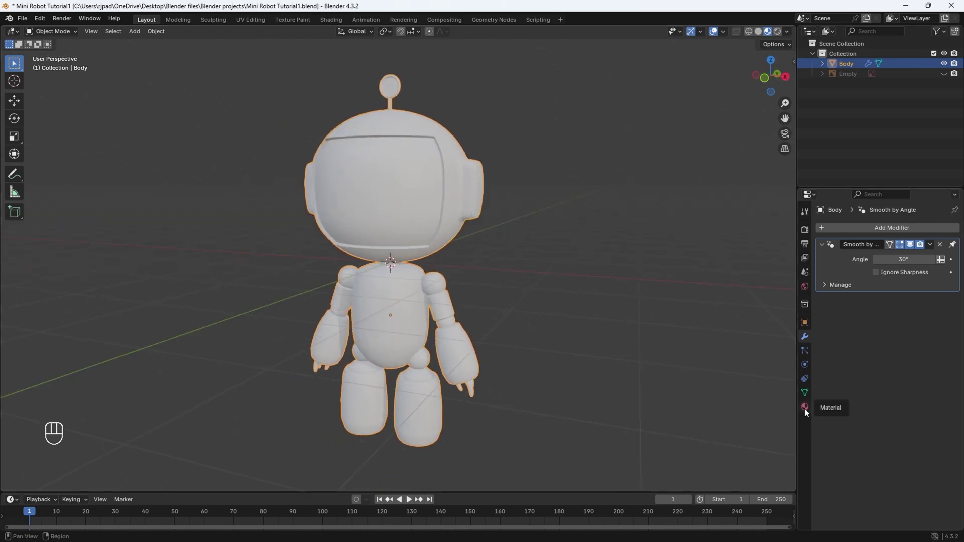
Create a new material on the body and rename the object to Robot in the Outliner
left_click(809, 413)
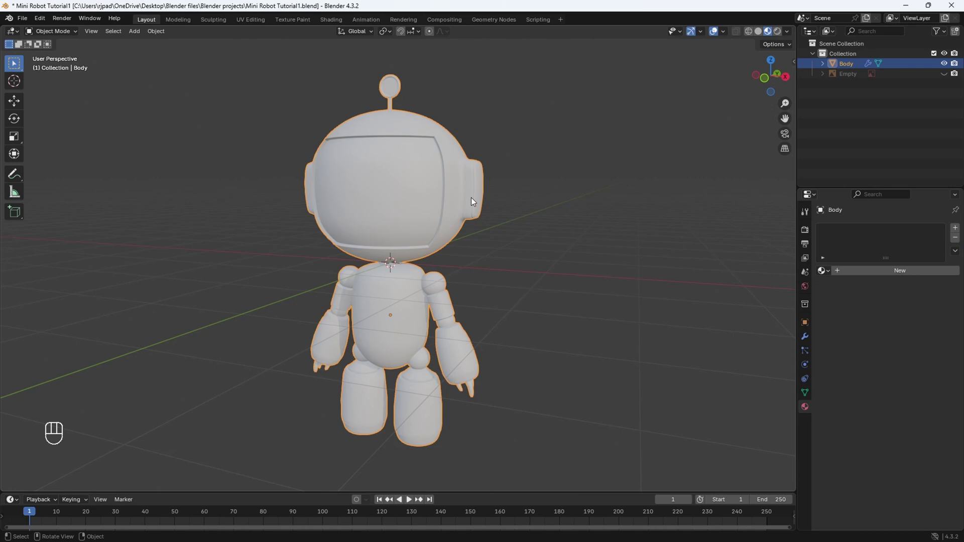
left_click(894, 276)
left_click_drag(399, 229, 551, 231)
left_click_drag(521, 231, 478, 227)
left_click(852, 71)
left_click_drag(853, 71, 884, 129)
left_click_drag(489, 293, 469, 297)
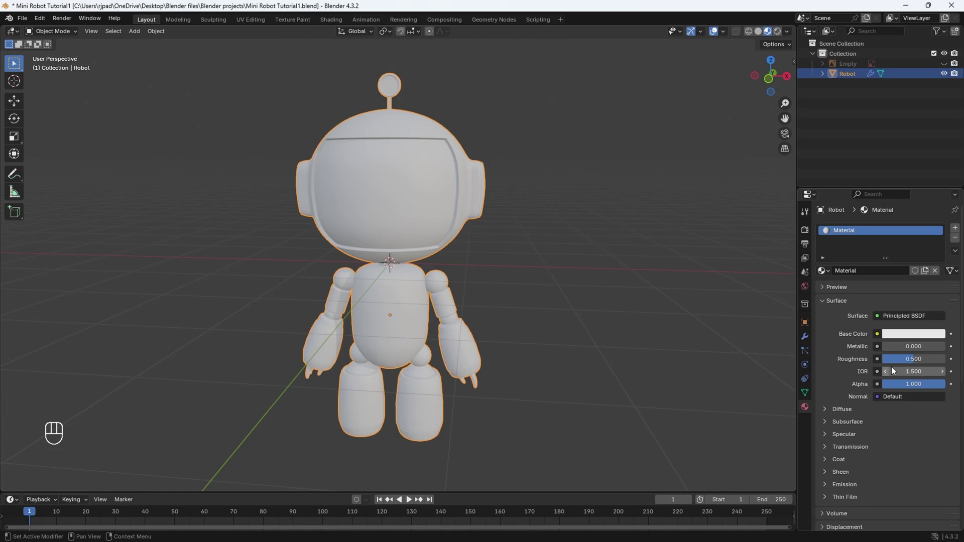
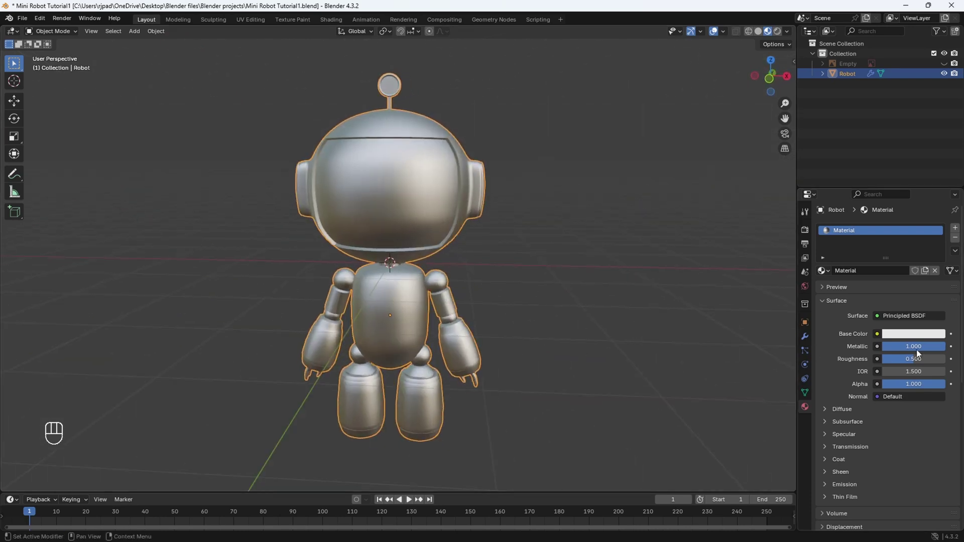
Try full metallic with zero roughness, then settle on metallic 0.5 and roughness 0.4
left_click_drag(911, 367, 830, 364)
left_click_drag(458, 275, 417, 255)
left_click_drag(410, 186, 389, 396)
left_click_drag(394, 366, 410, 263)
left_click_drag(414, 265, 506, 291)
left_click_drag(467, 302, 433, 290)
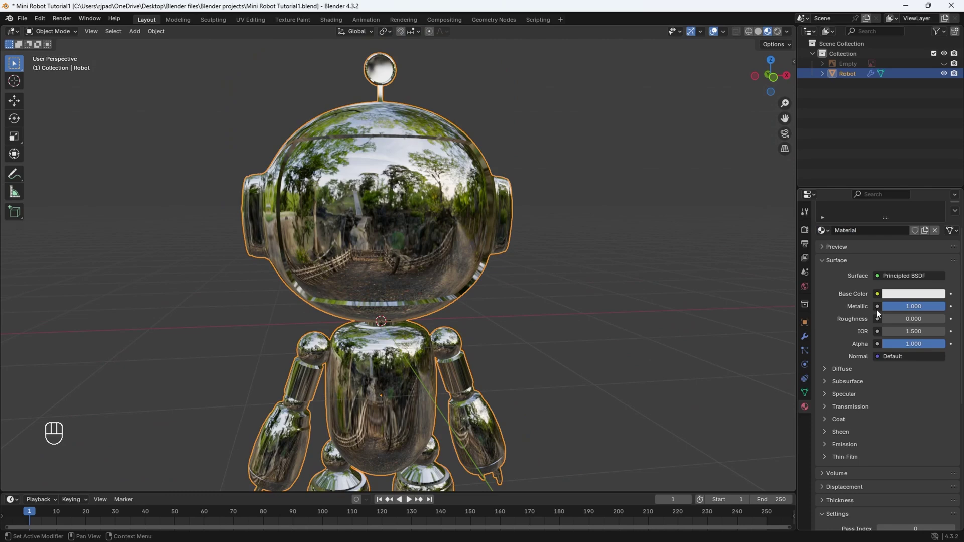
left_click_drag(916, 314, 924, 312)
left_click_drag(413, 291, 383, 297)
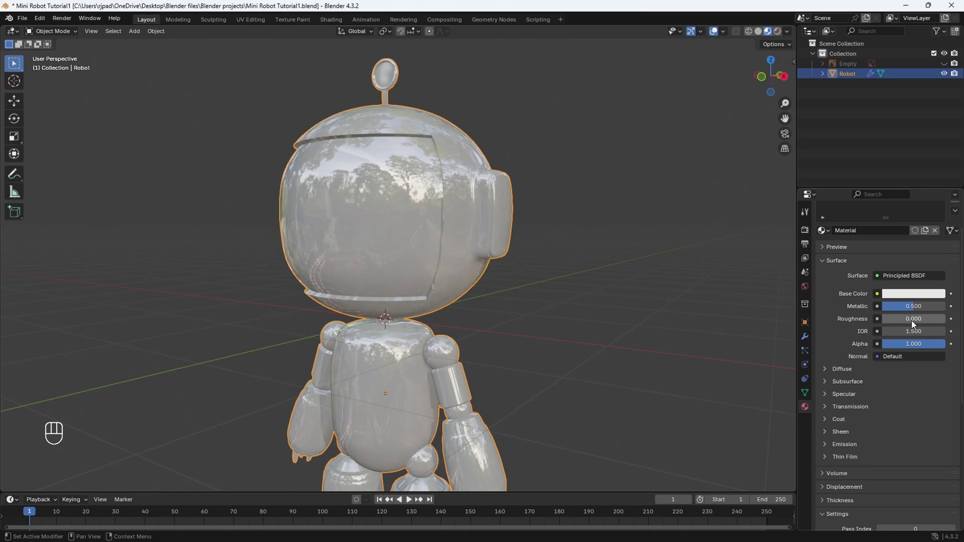
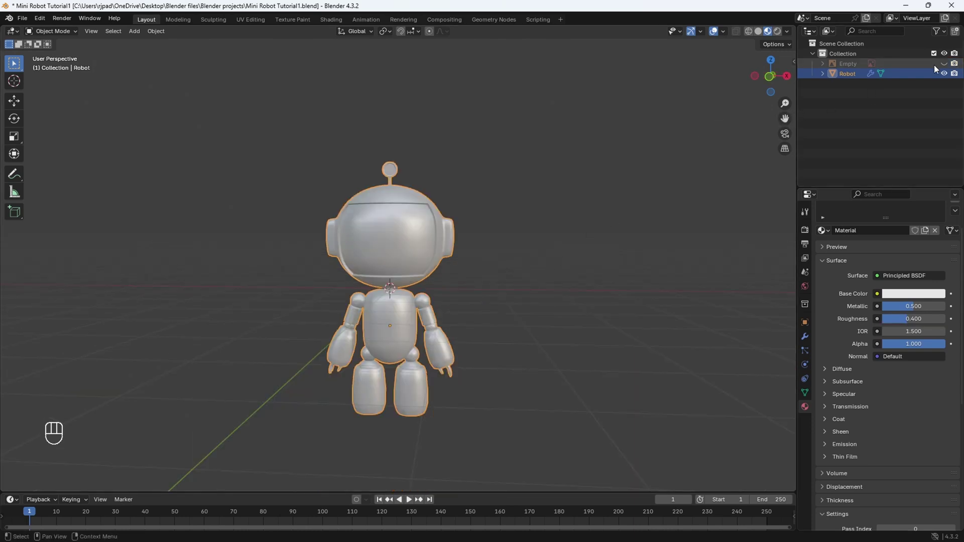
Unhide the reference image Empty, hide the robot to compare in front view, then show it again
left_click(949, 65)
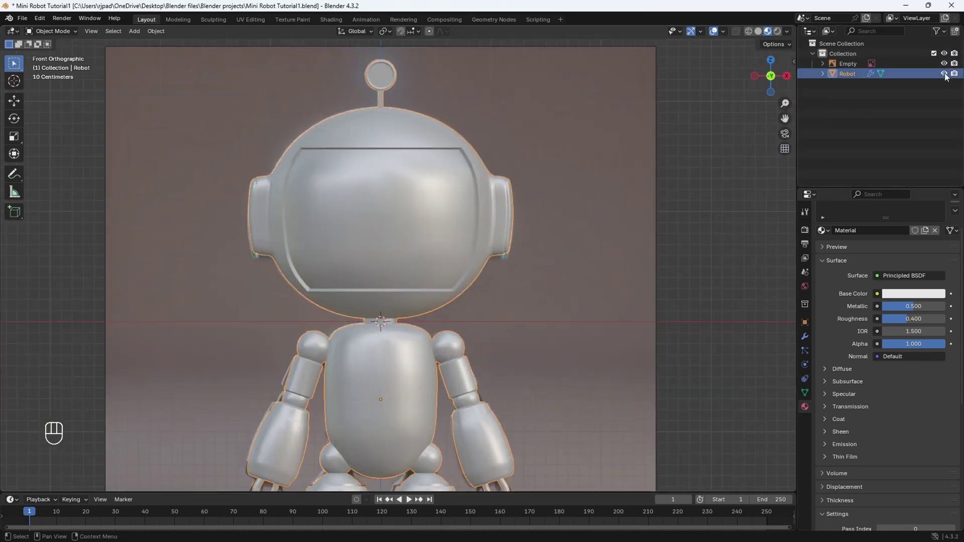
left_click(947, 78)
left_click_drag(402, 369, 383, 297)
left_click_drag(326, 296, 384, 368)
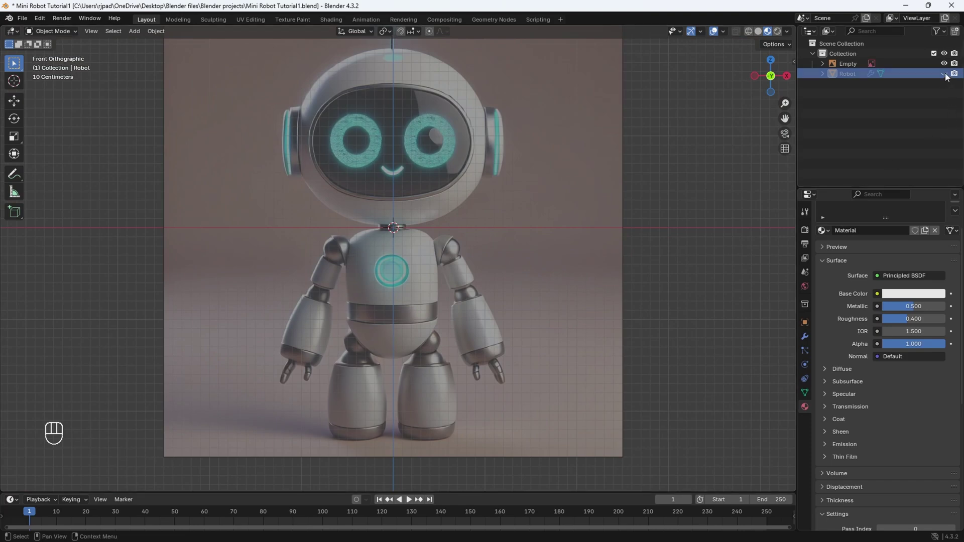
left_click(948, 77)
left_click(367, 140)
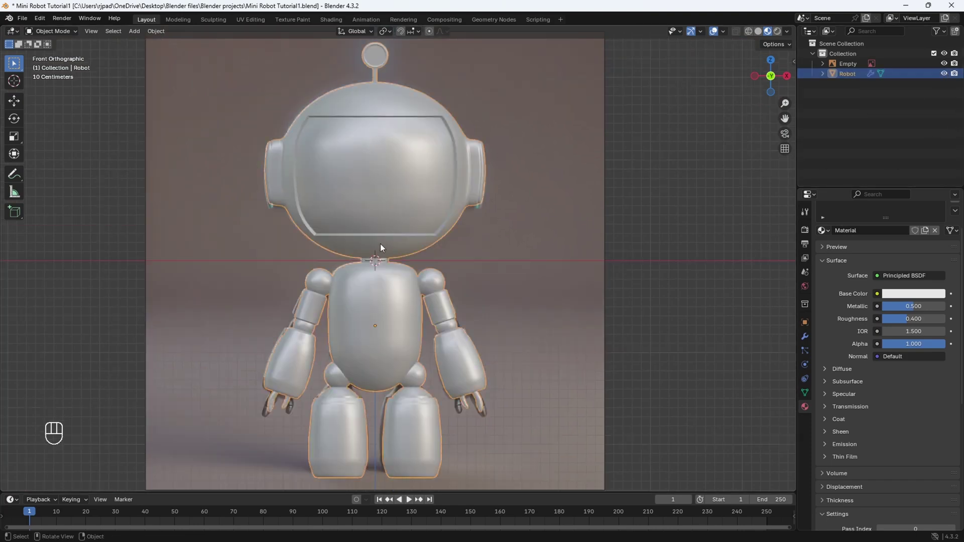
Enter Edit Mode with see-through and select the foot soles, wrist band and fingers of both hands
key("Tab")
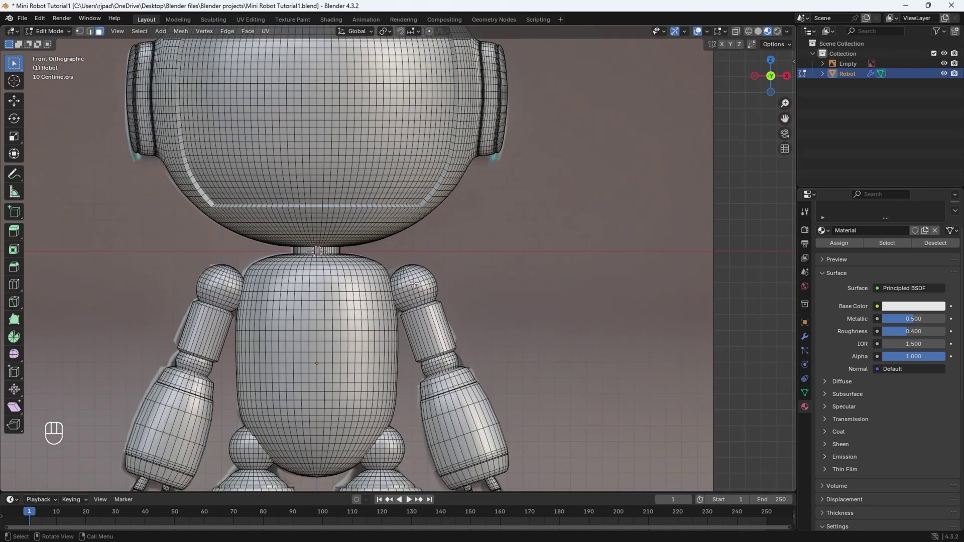
key("l")
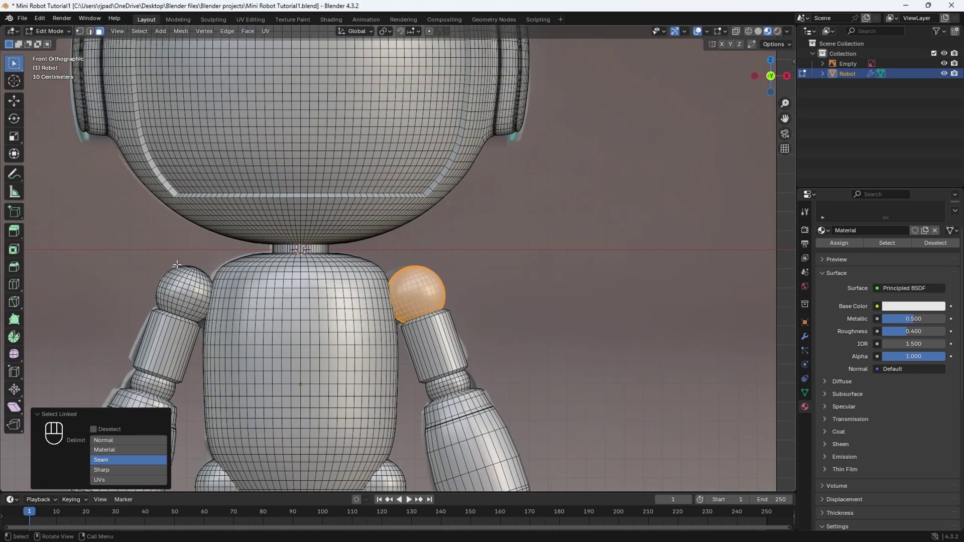
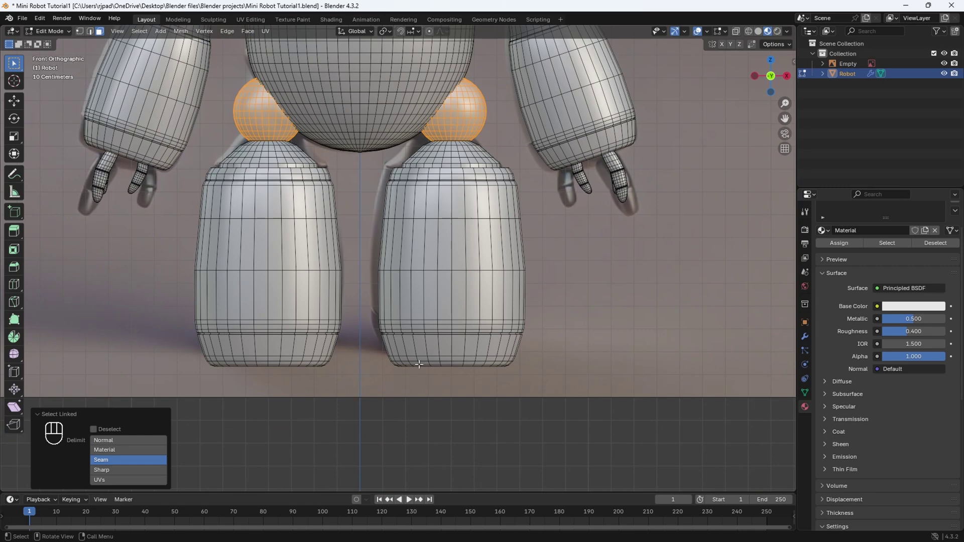
key("z")
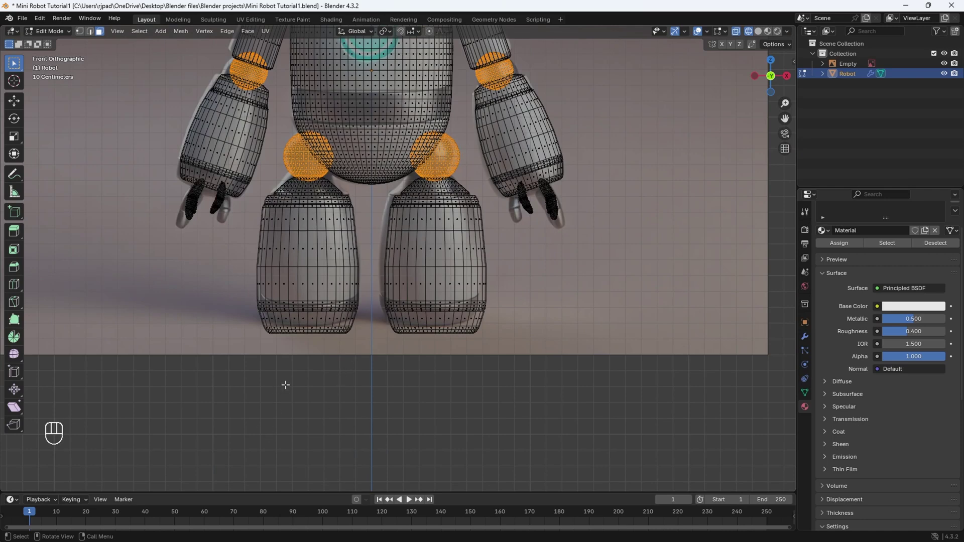
left_click_drag(243, 386, 512, 312)
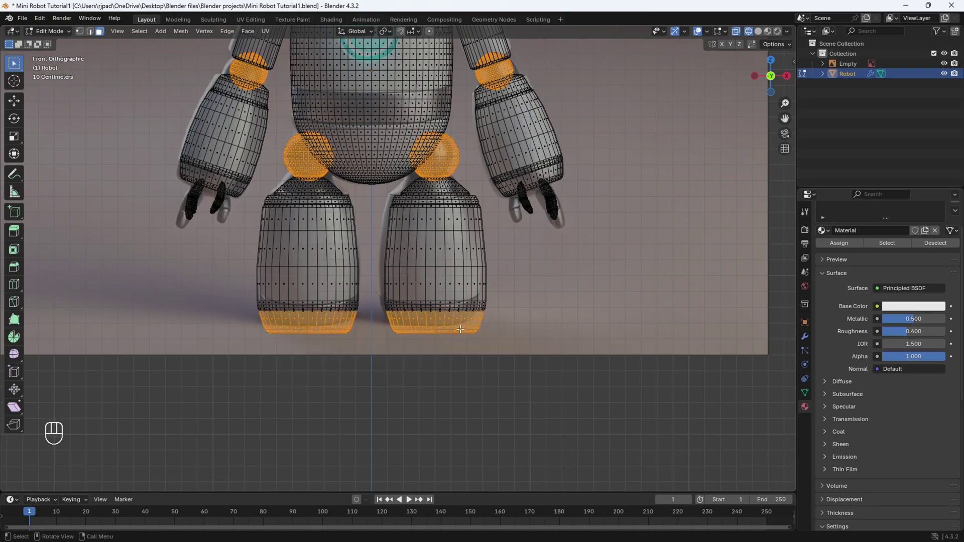
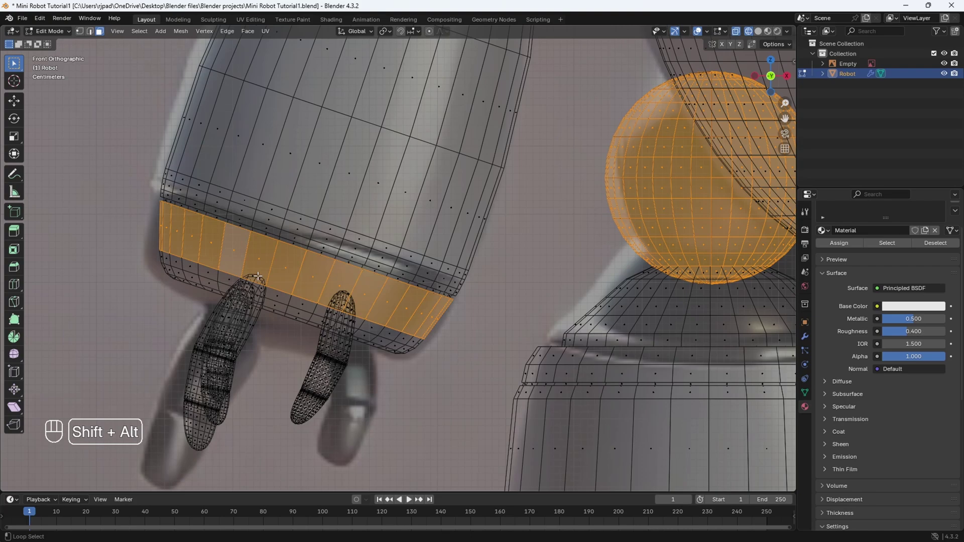
left_click(286, 307)
left_click_drag(271, 329, 348, 225)
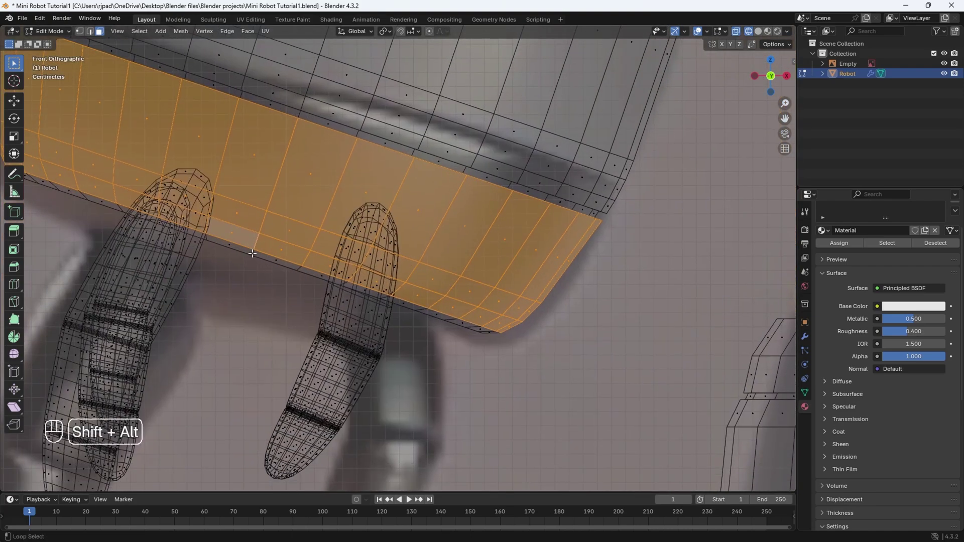
left_click(274, 271)
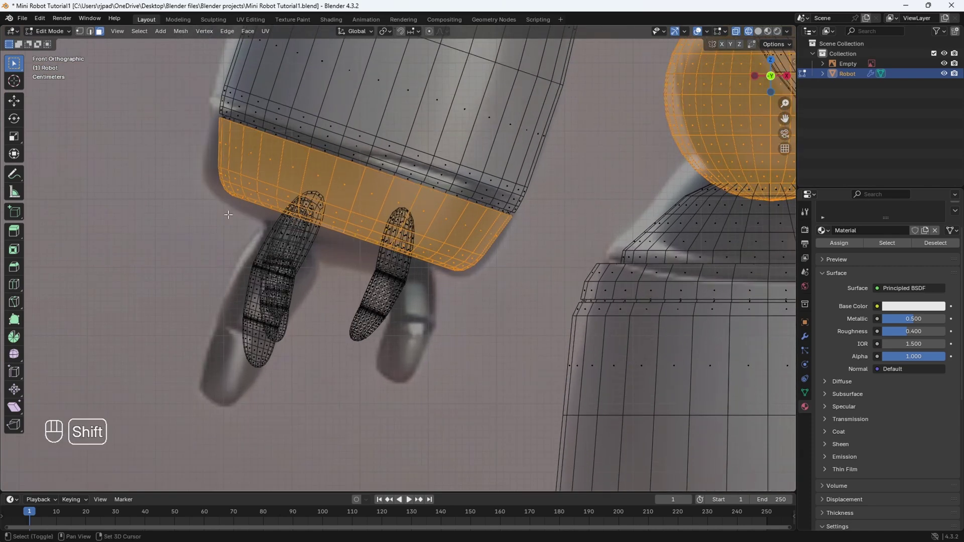
left_click_drag(198, 156, 338, 382)
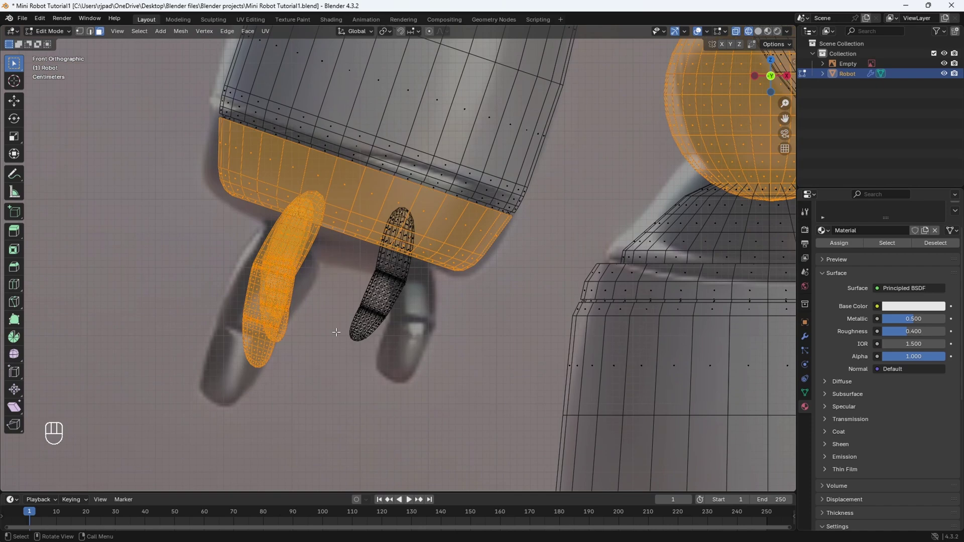
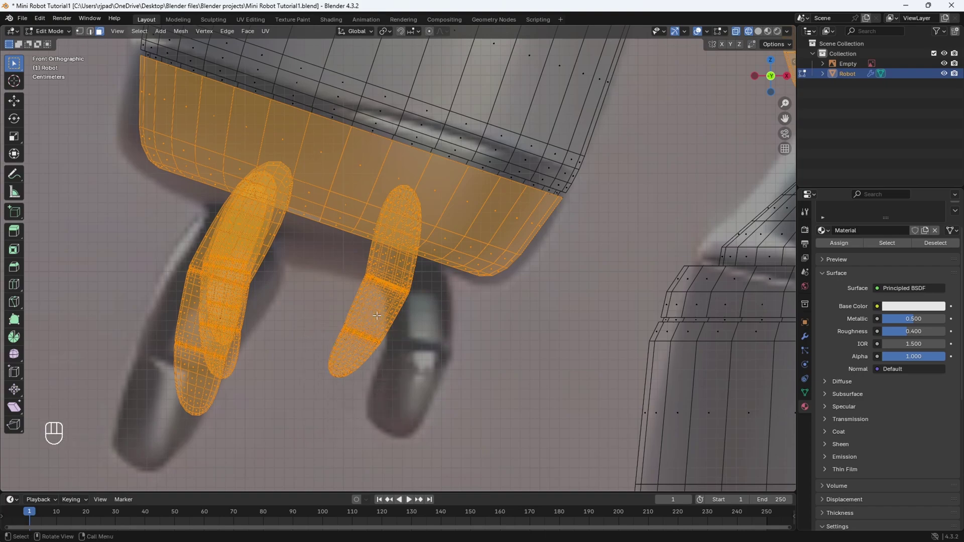
left_click_drag(598, 229, 232, 262)
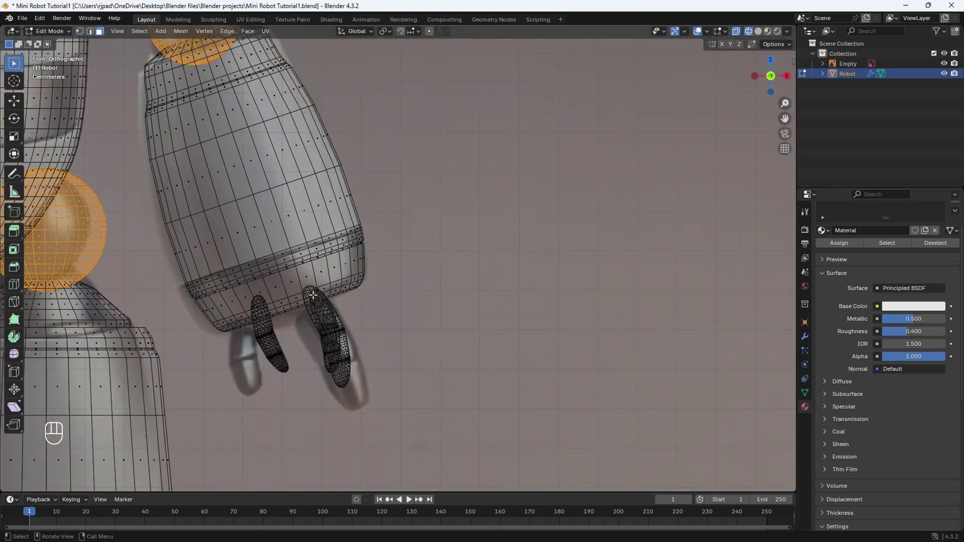
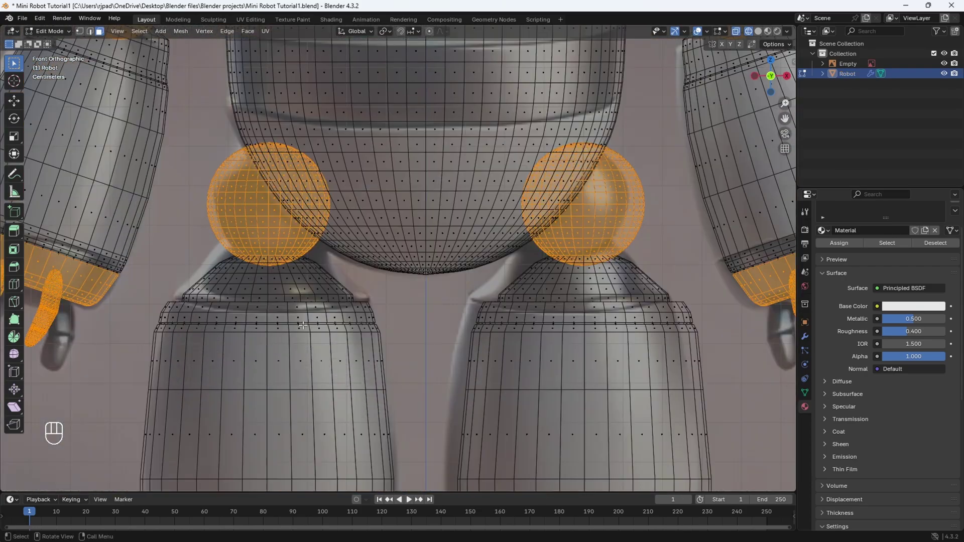
Add the hip joint and the loops at the top of the leg to the selection
left_click_drag(178, 302, 353, 299)
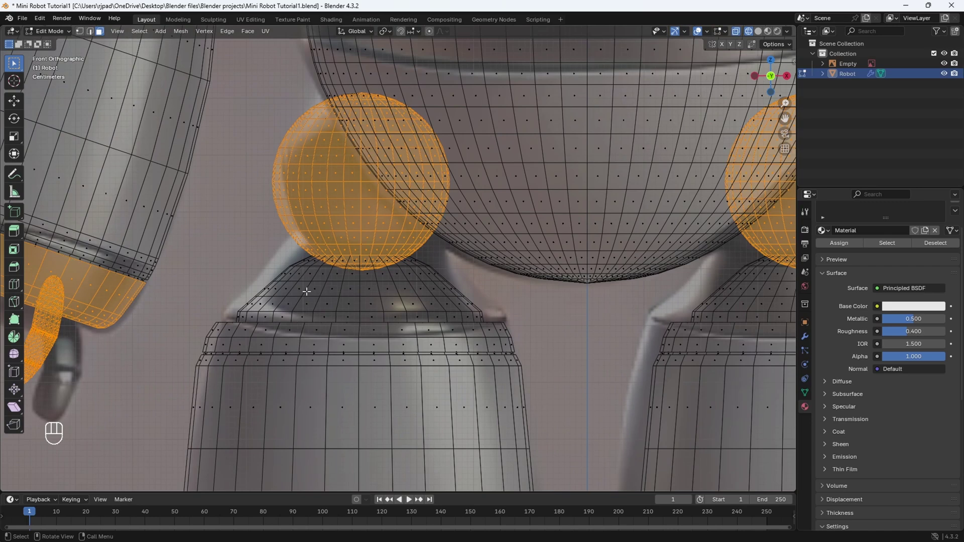
left_click_drag(311, 298, 266, 284)
left_click_drag(215, 308, 224, 309)
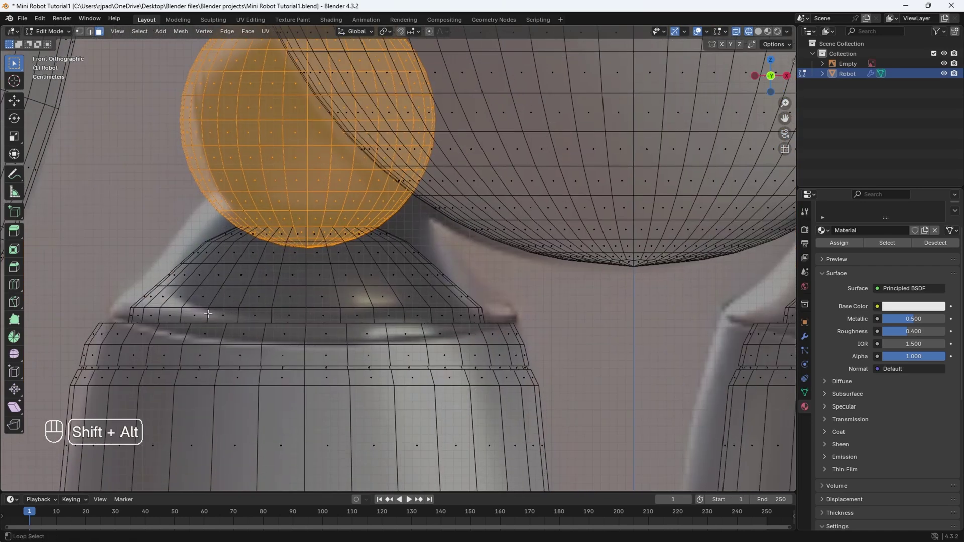
left_click(231, 276)
left_click(244, 255)
left_click(241, 236)
middle_click(314, 307)
left_click_drag(321, 341, 324, 321)
left_click_drag(324, 321, 278, 315)
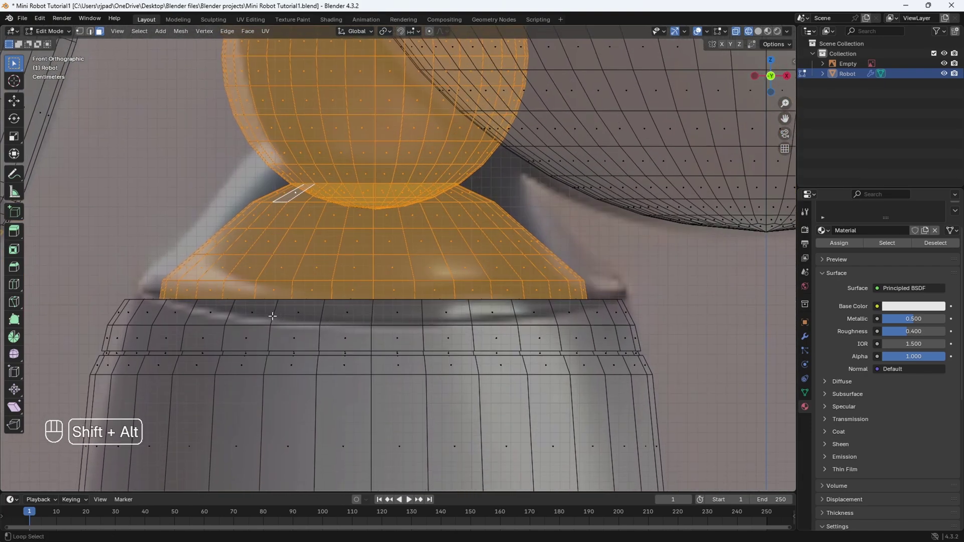
left_click(273, 315)
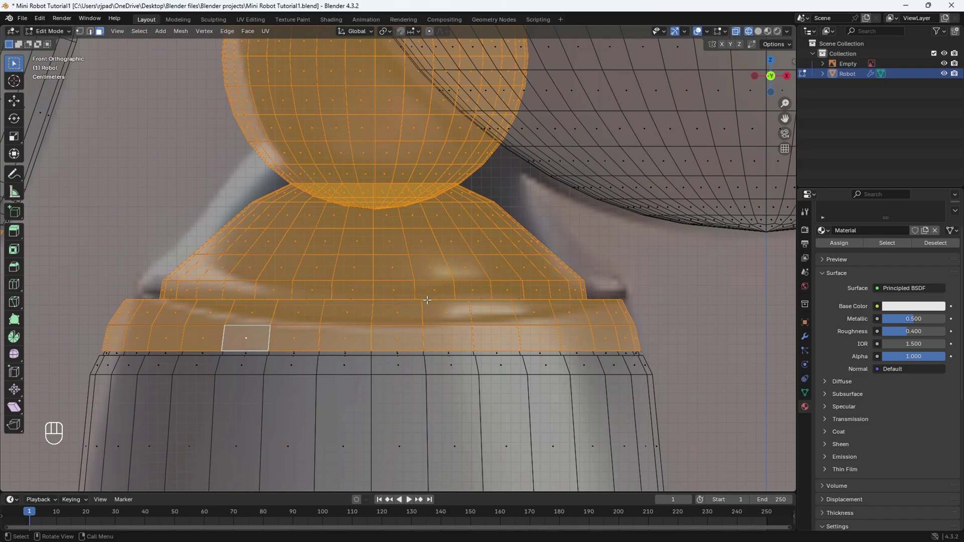
left_click_drag(425, 302, 421, 336)
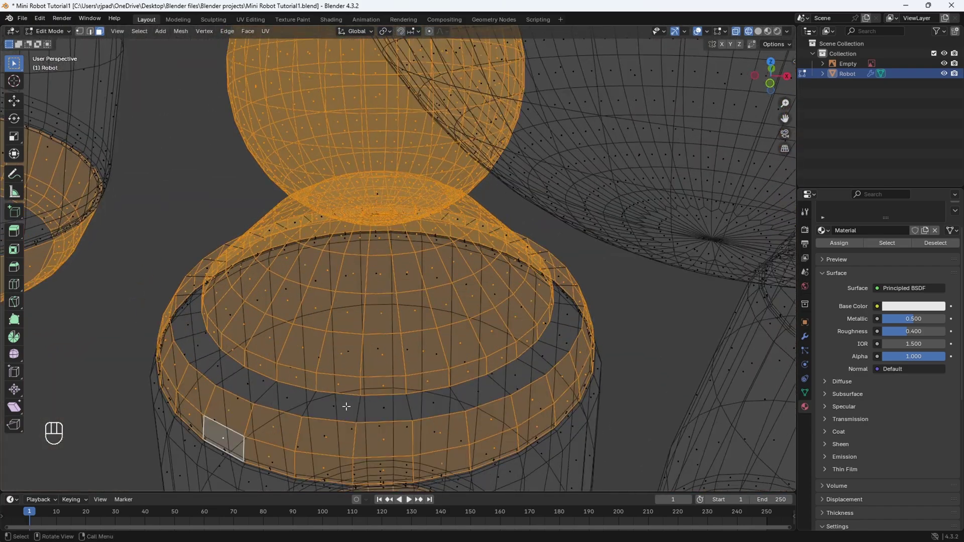
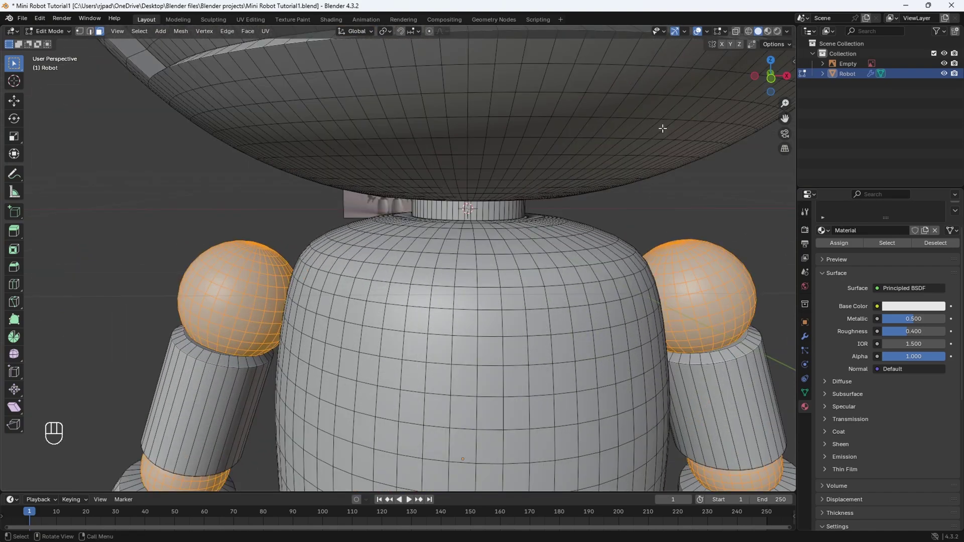
From the front view, add the neck ring and the arm joint to the selection
middle_click(779, 86)
left_click_drag(574, 221, 531, 268)
key("z")
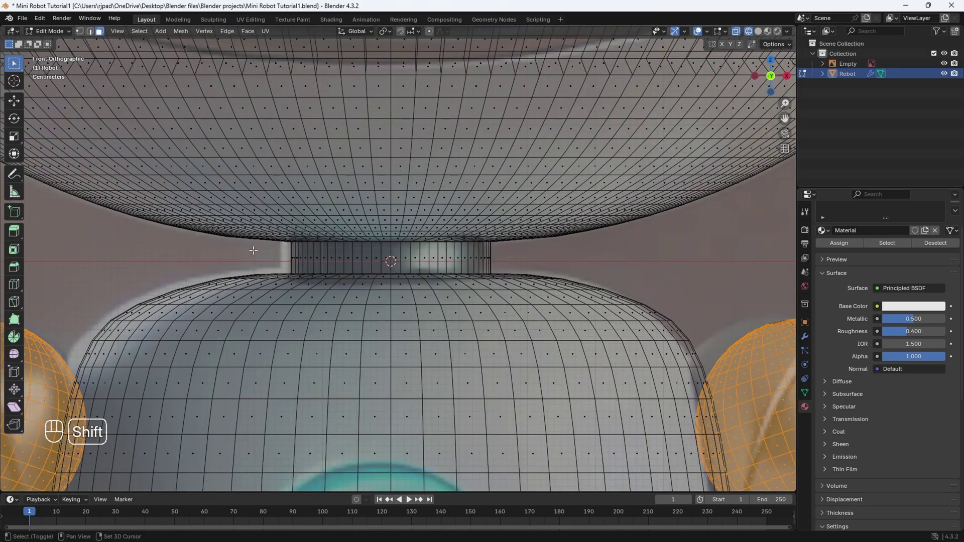
left_click_drag(306, 257, 585, 265)
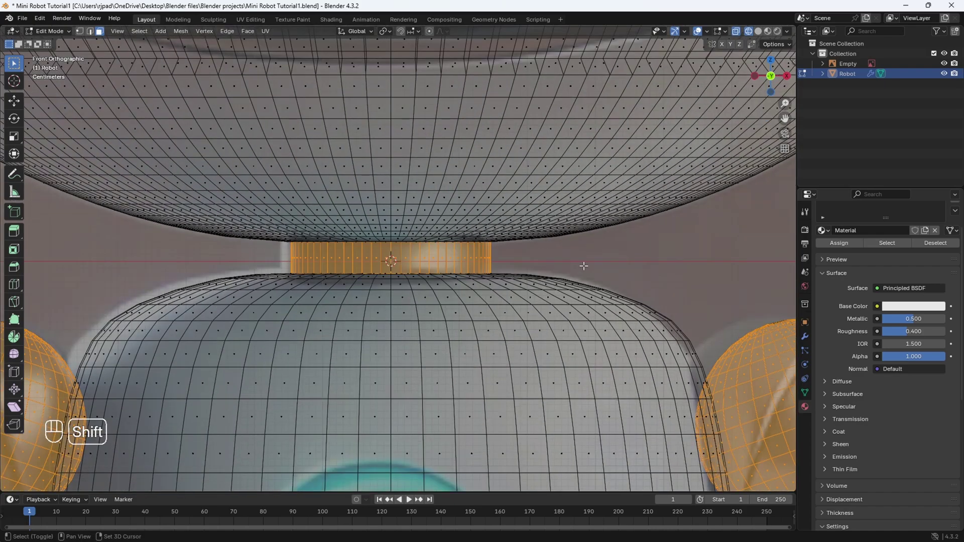
left_click_drag(324, 359, 491, 208)
key("z")
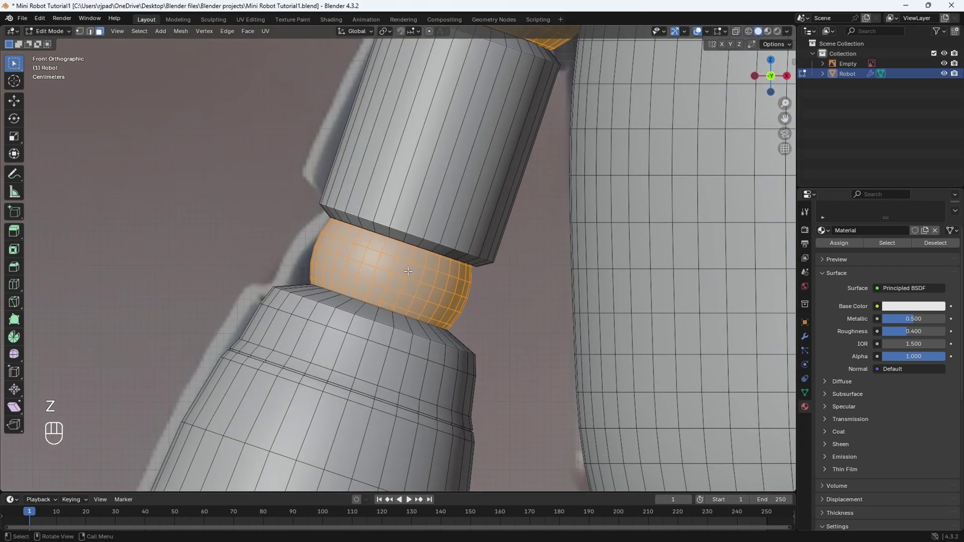
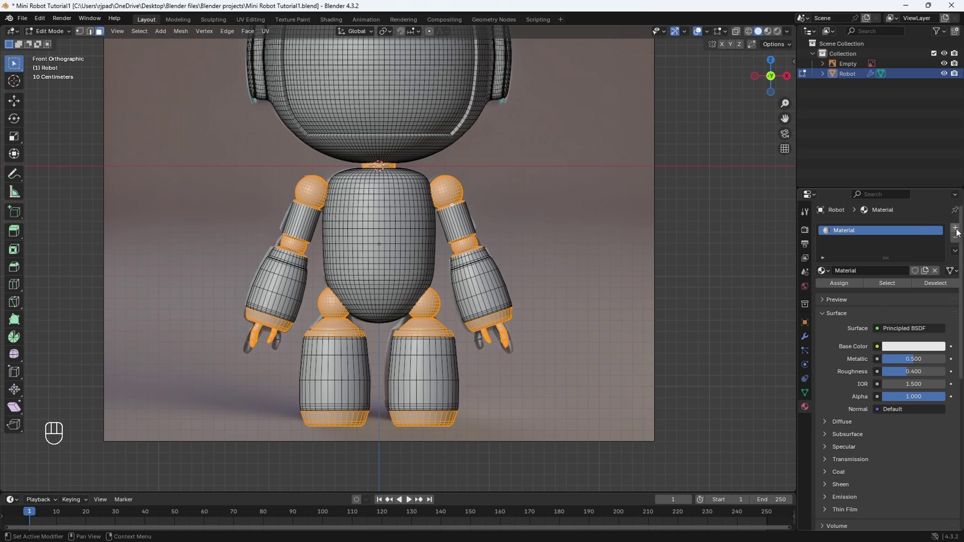
Add a fully metallic, darker 'Dark Metal' material in a second slot and assign it to the selection
left_click(960, 233)
left_click_drag(862, 246, 889, 383)
left_click(889, 385)
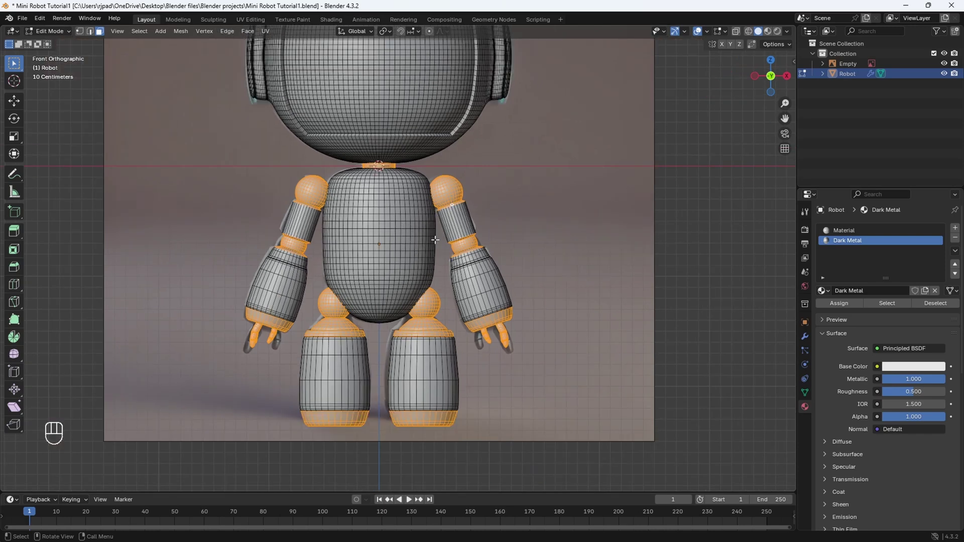
key("z")
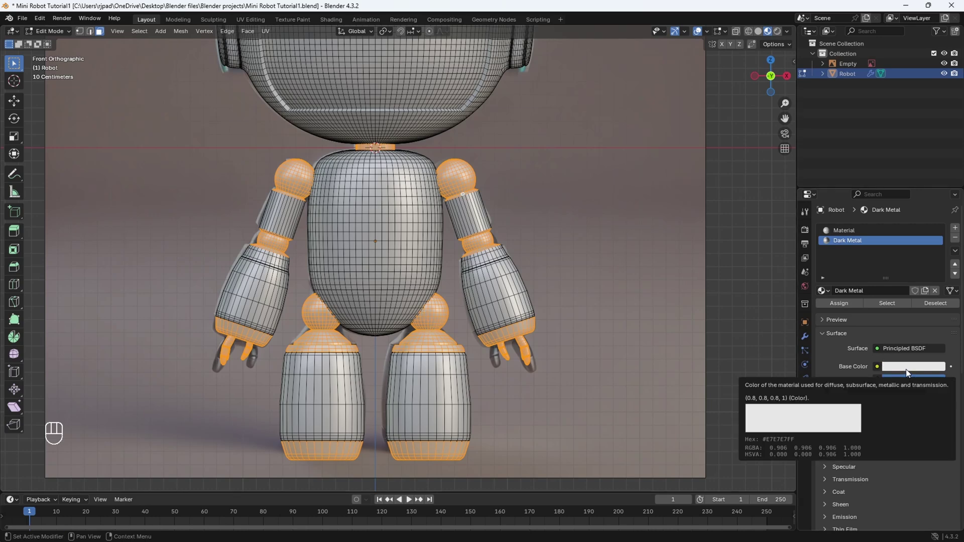
left_click_drag(919, 370, 946, 248)
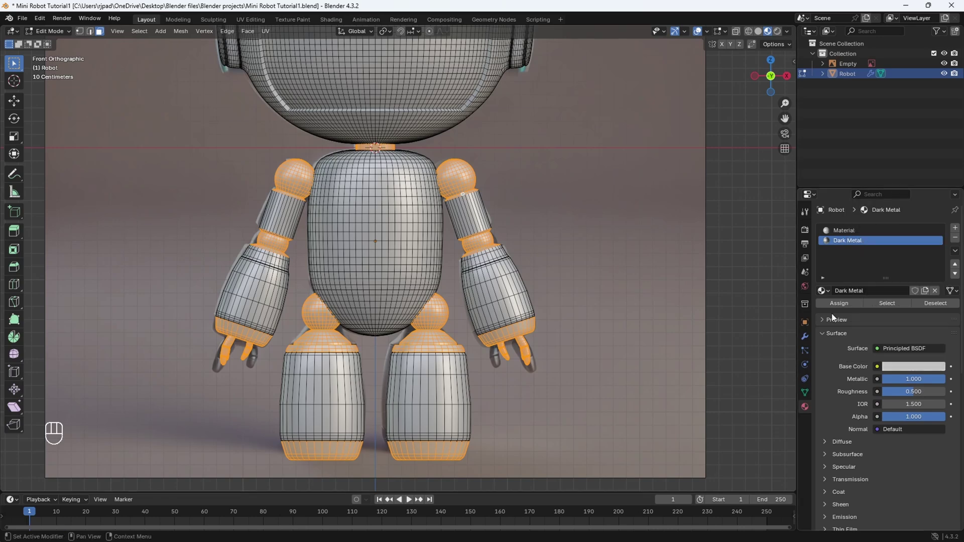
left_click(845, 306)
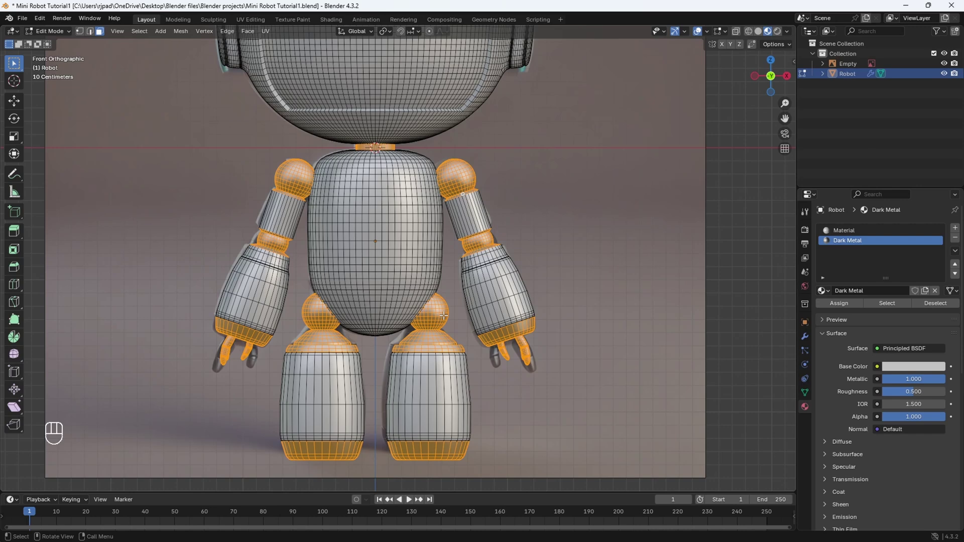
key("Tab")
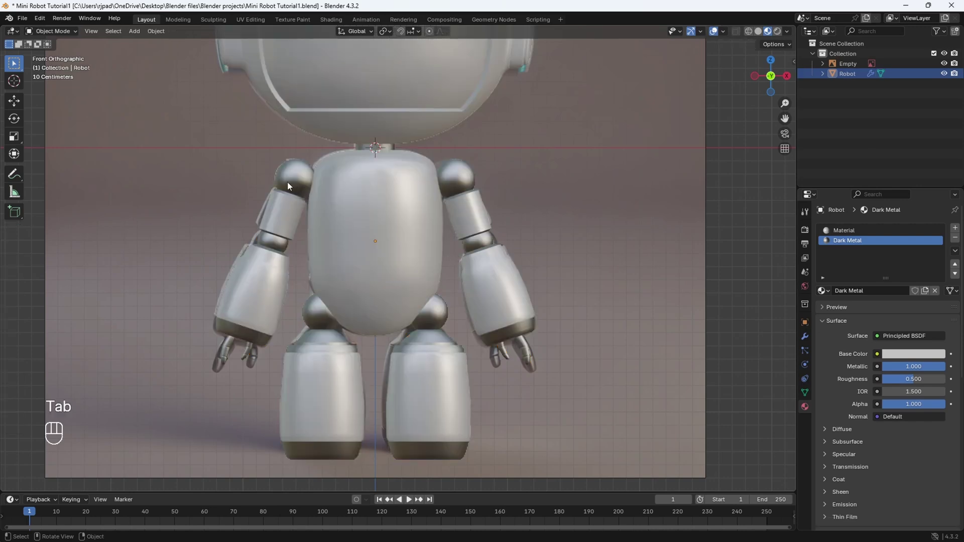
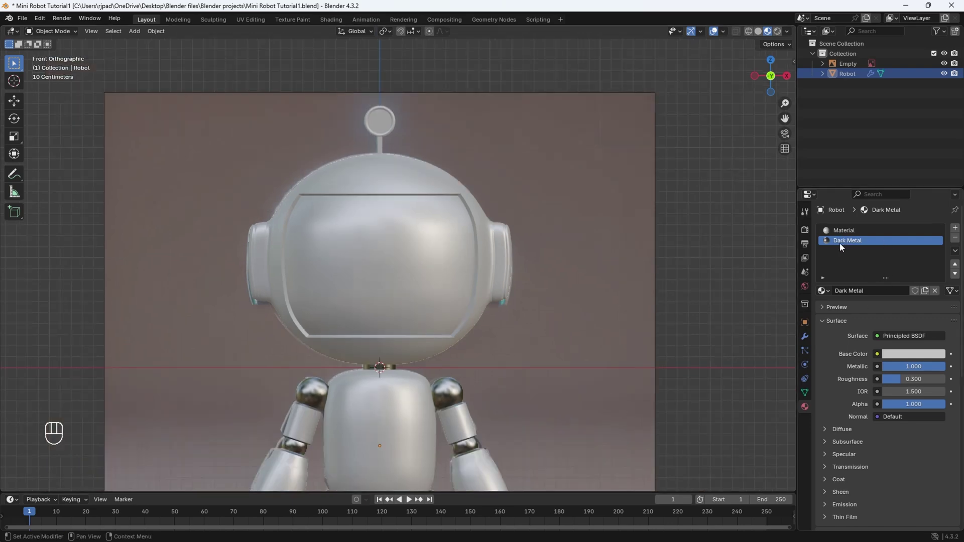
Hide the robot to study the reference robot's ear and head, then show and select Robot again
left_click(948, 80)
left_click_drag(551, 260, 445, 249)
left_click_drag(387, 228, 410, 224)
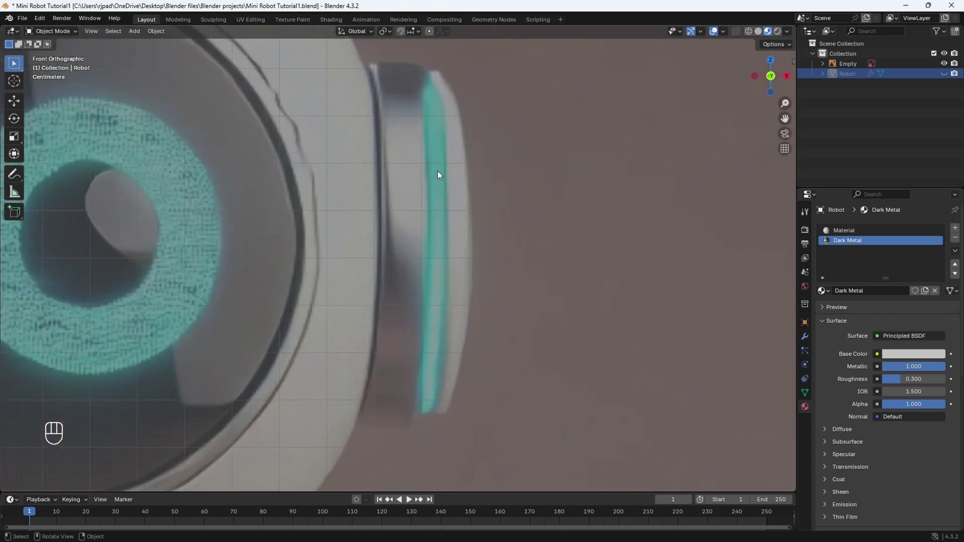
left_click_drag(348, 291, 400, 294)
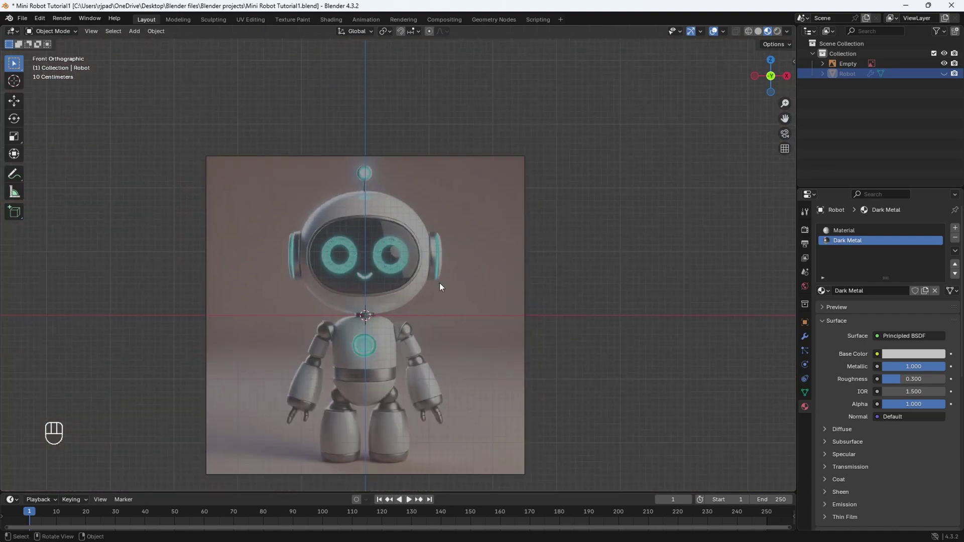
left_click_drag(442, 303, 441, 326)
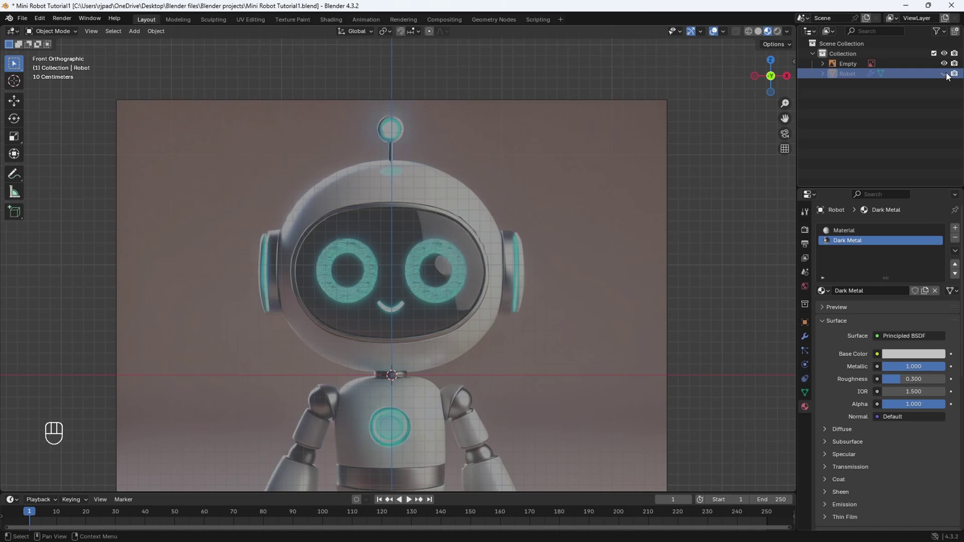
left_click(952, 77)
left_click_drag(437, 326, 418, 332)
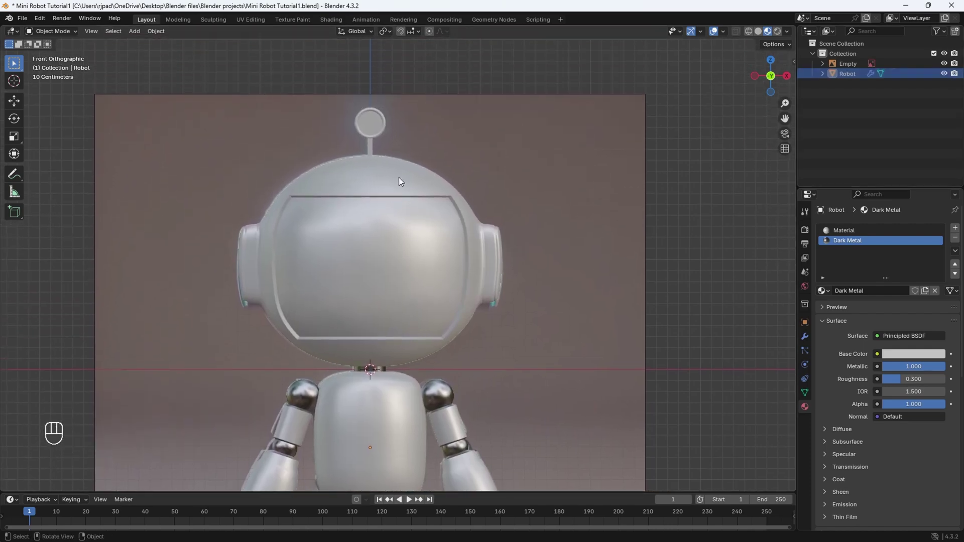
left_click(427, 191)
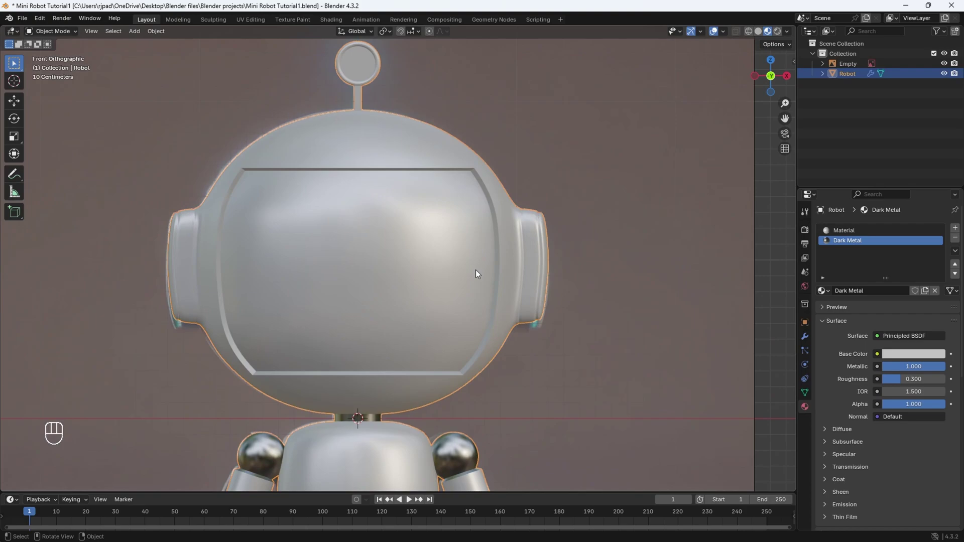
In Edit Mode select the ear cup faces and assign the Dark Metal slot, then check the other ear
key("Tab")
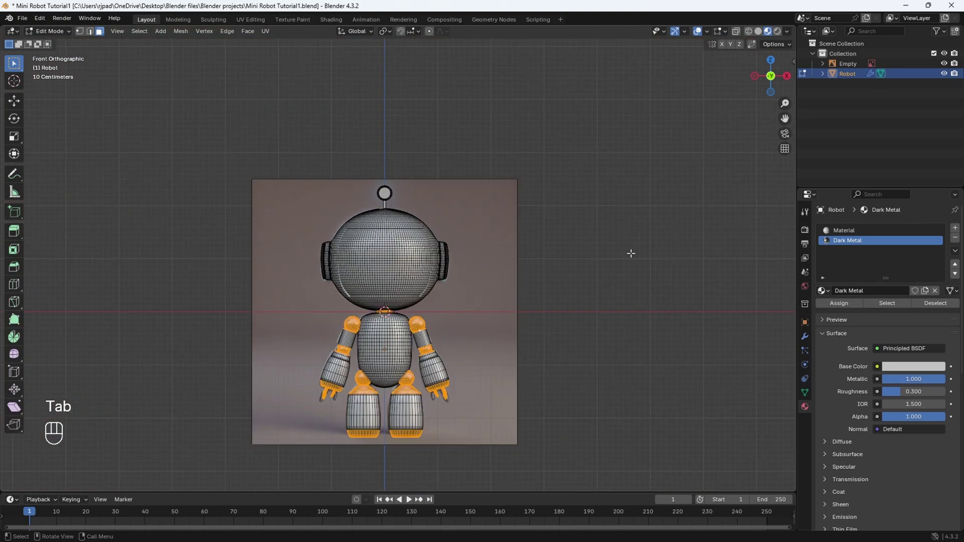
left_click_drag(514, 299, 367, 314)
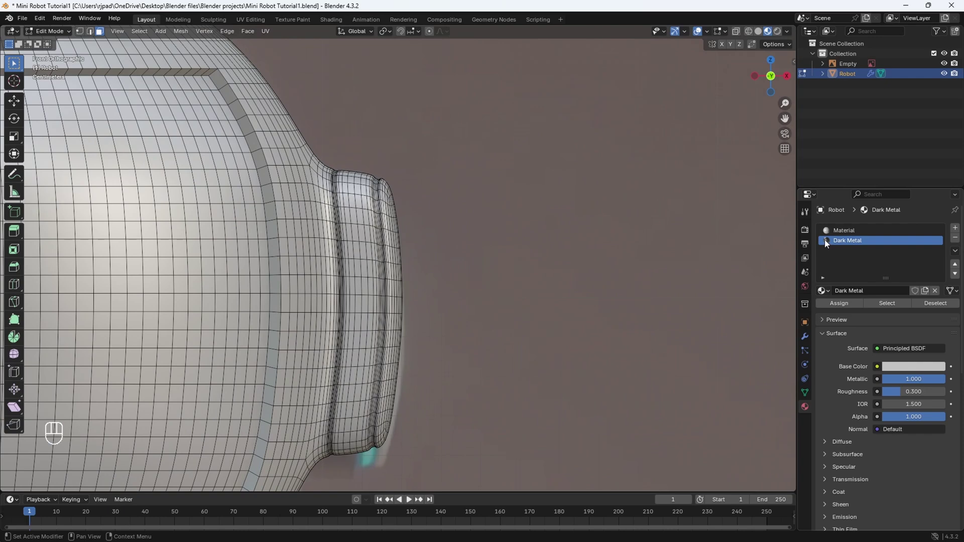
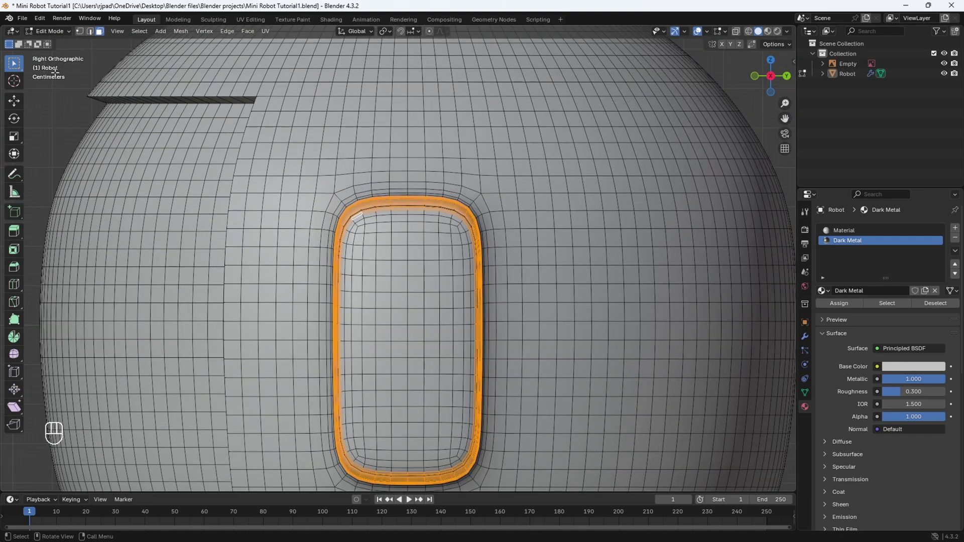
left_click_drag(27, 68, 80, 106)
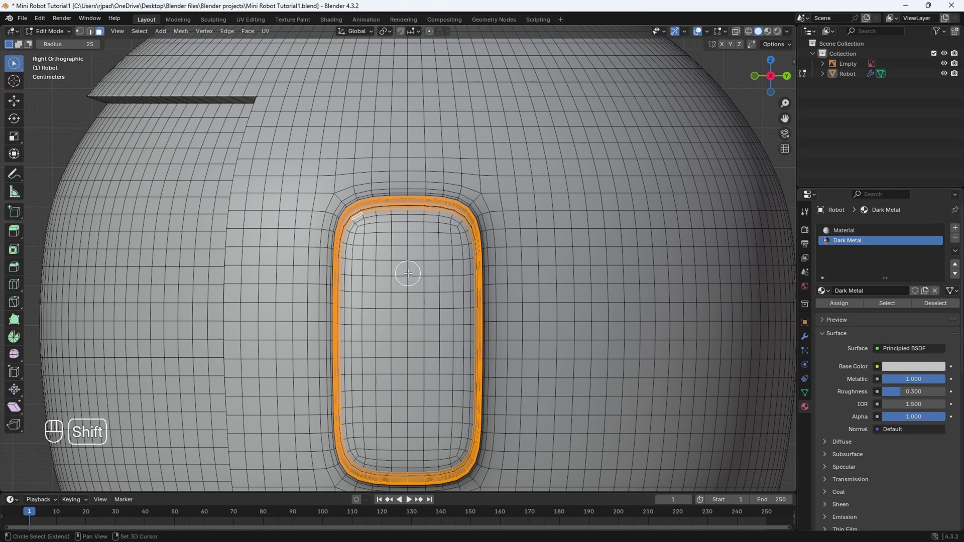
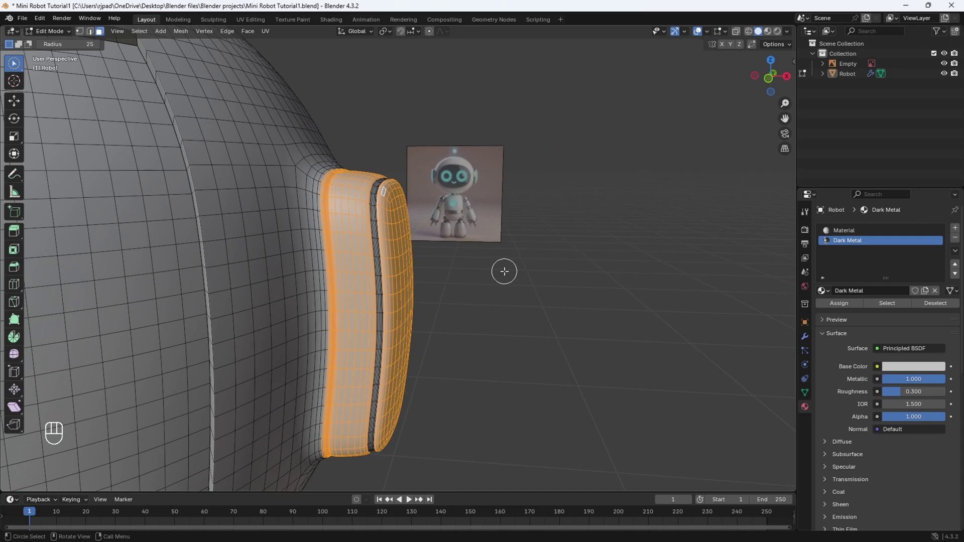
middle_click(470, 287)
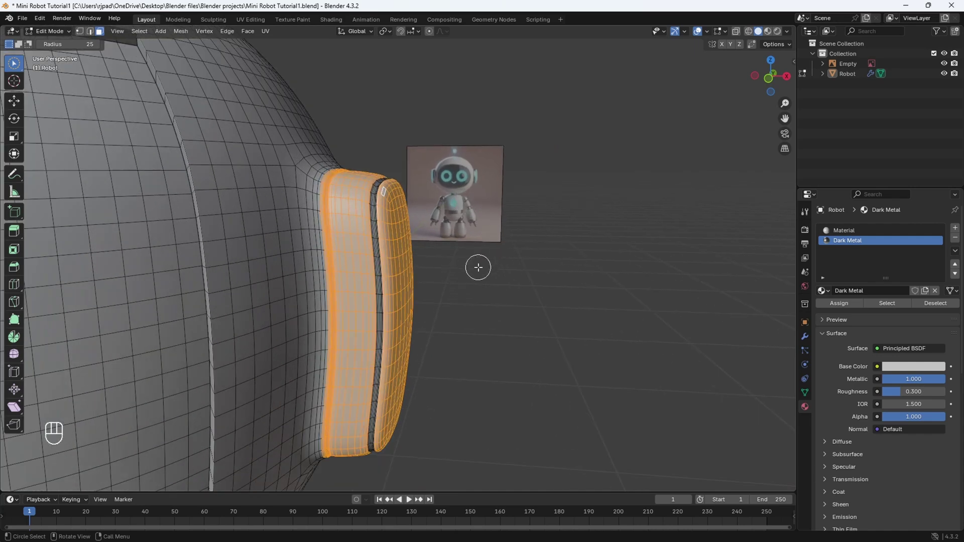
key("z")
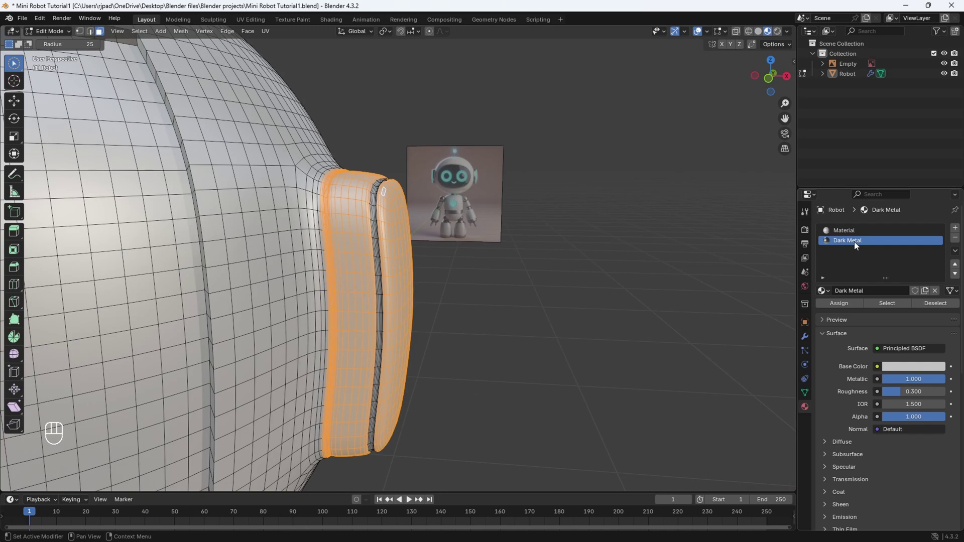
left_click(842, 307)
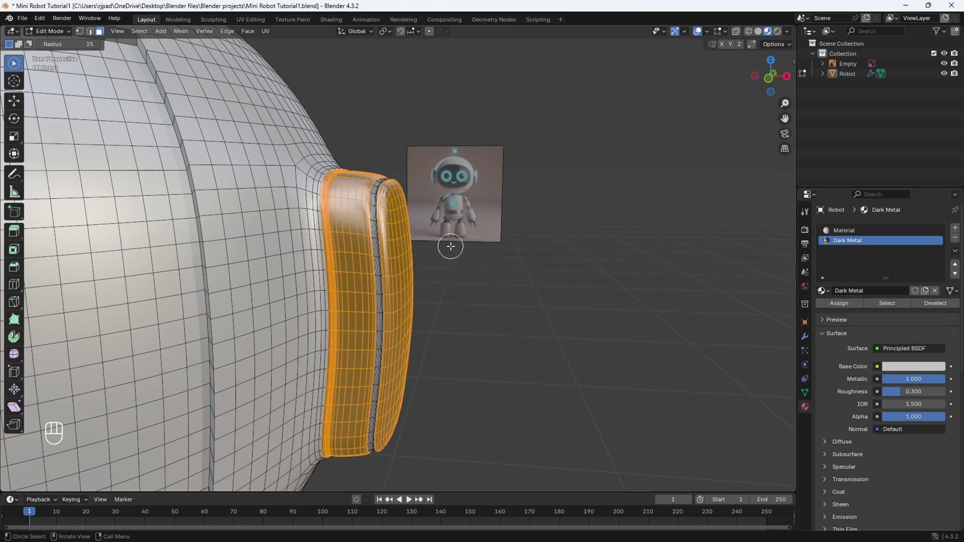
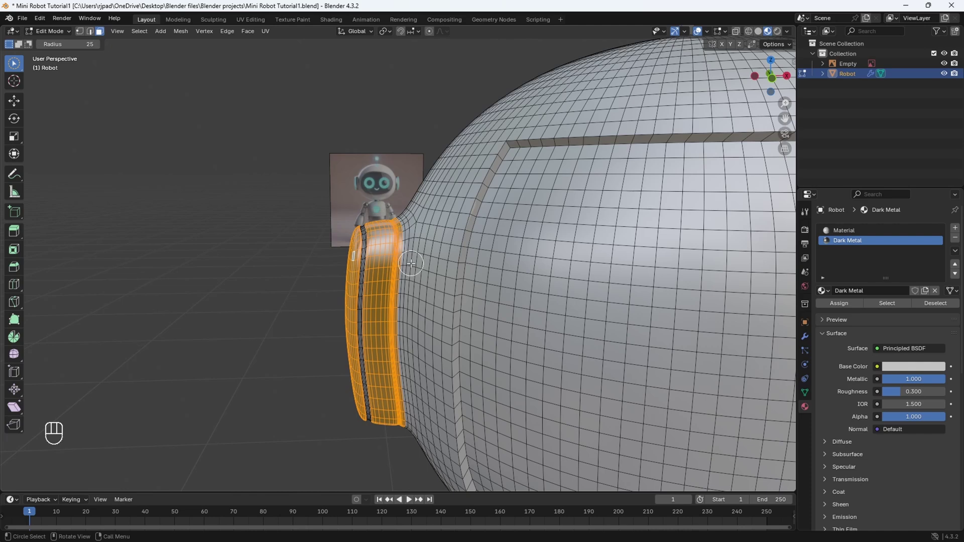
left_click_drag(18, 71, 56, 84)
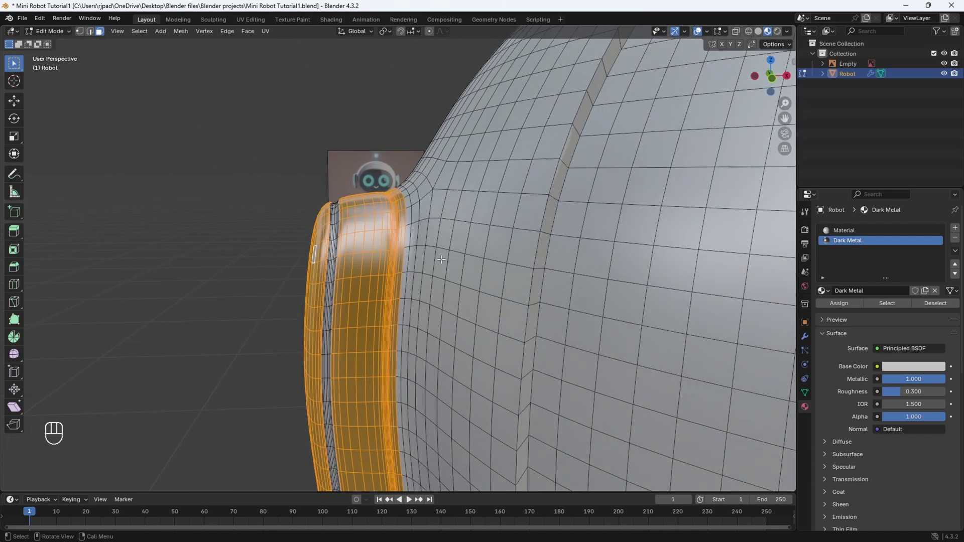
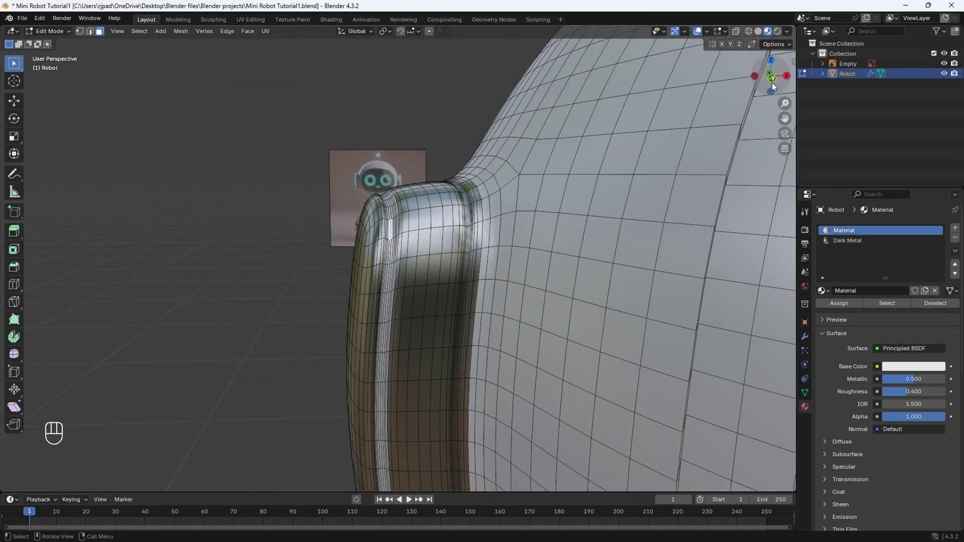
Snap to front view and zoom in on the ear rim strip
left_click(773, 86)
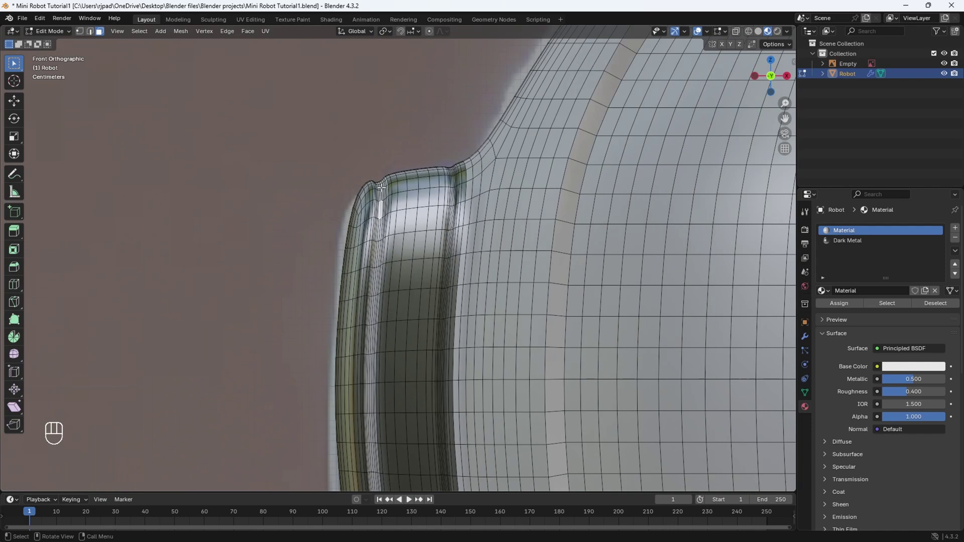
left_click_drag(356, 122, 379, 230)
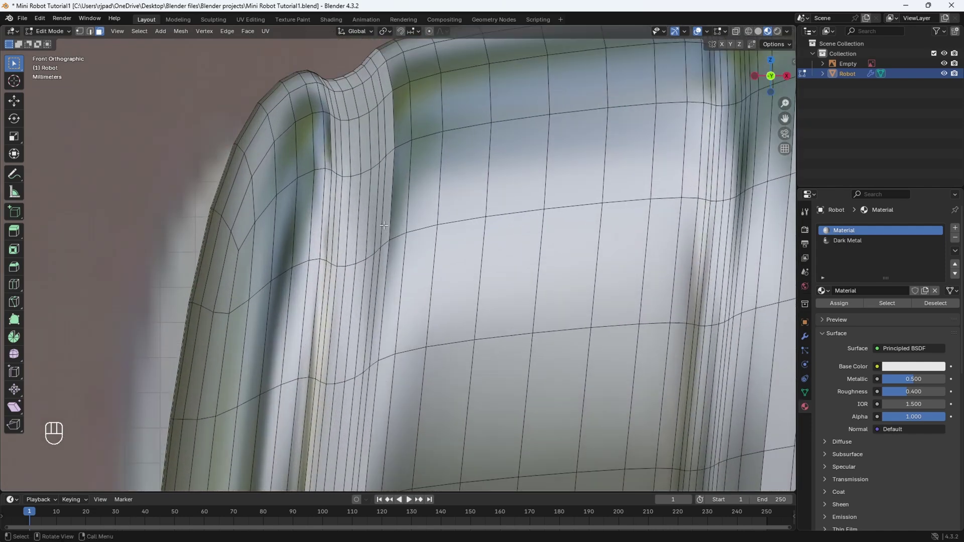
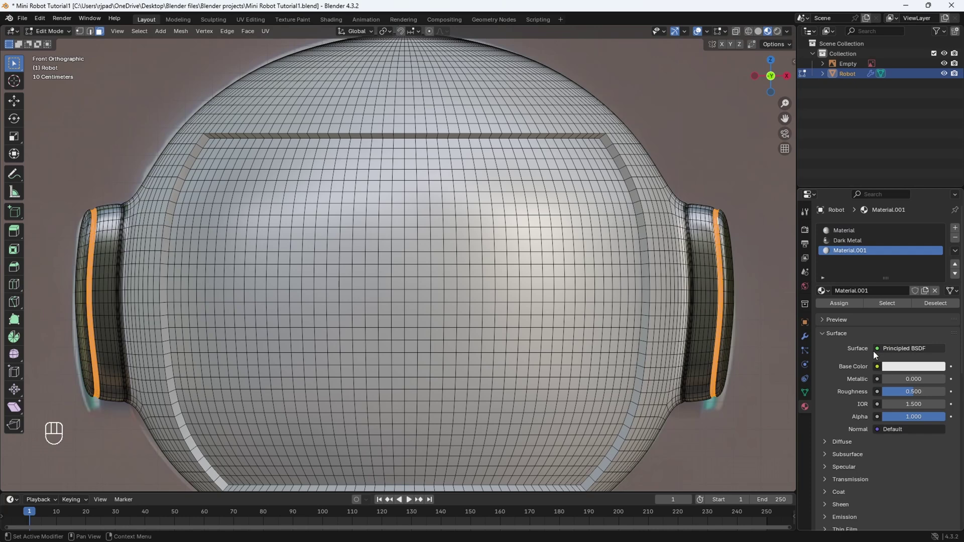
Set the emission colour to cyan, assign it to the ear strips and return to Object Mode
left_click_drag(891, 354, 822, 132)
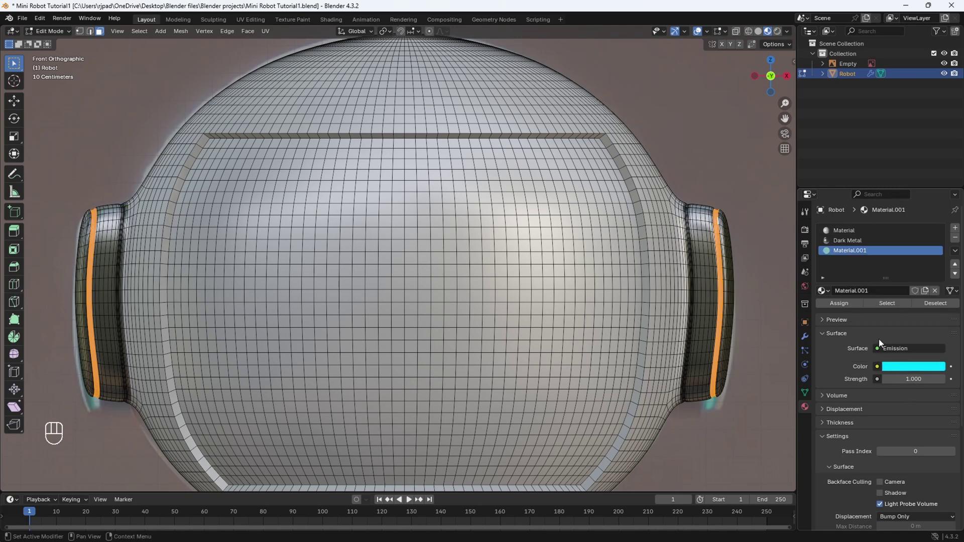
left_click(856, 311)
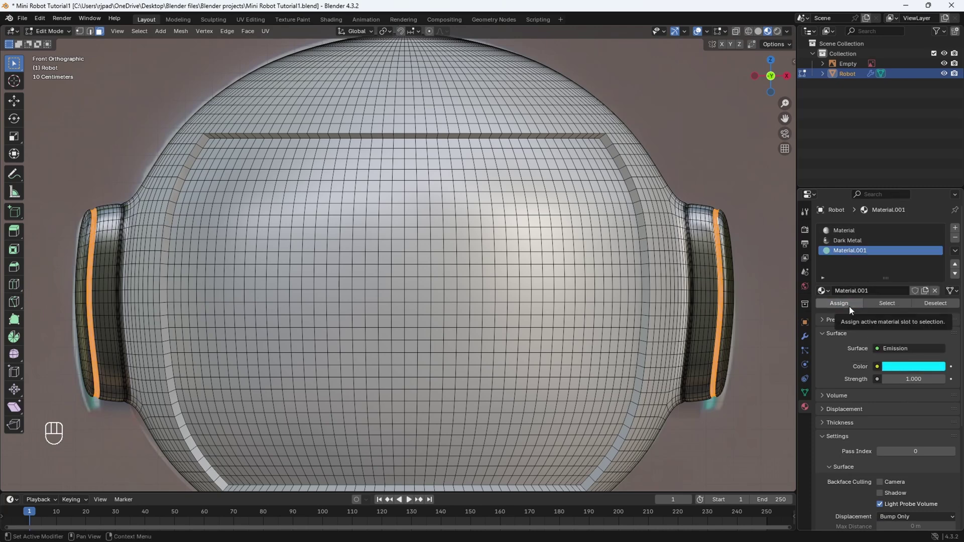
key("Tab")
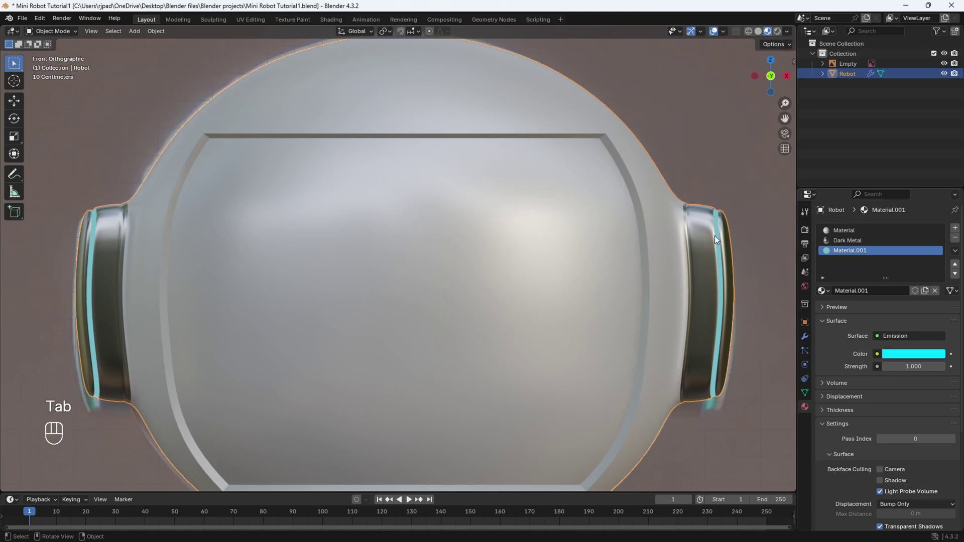
Inspect the glowing ear strips around the head and rename the materials Blue Glow and Robot Base Material
key("z")
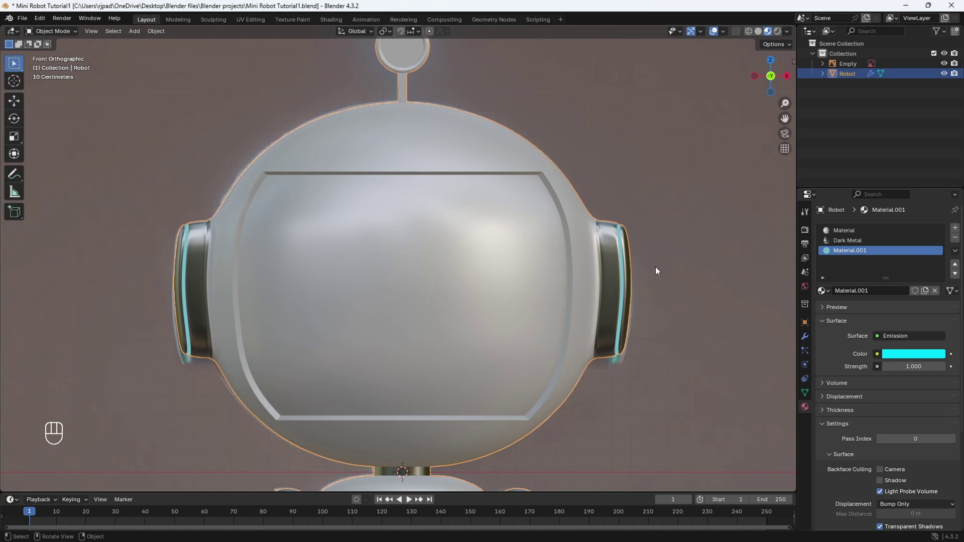
key("z")
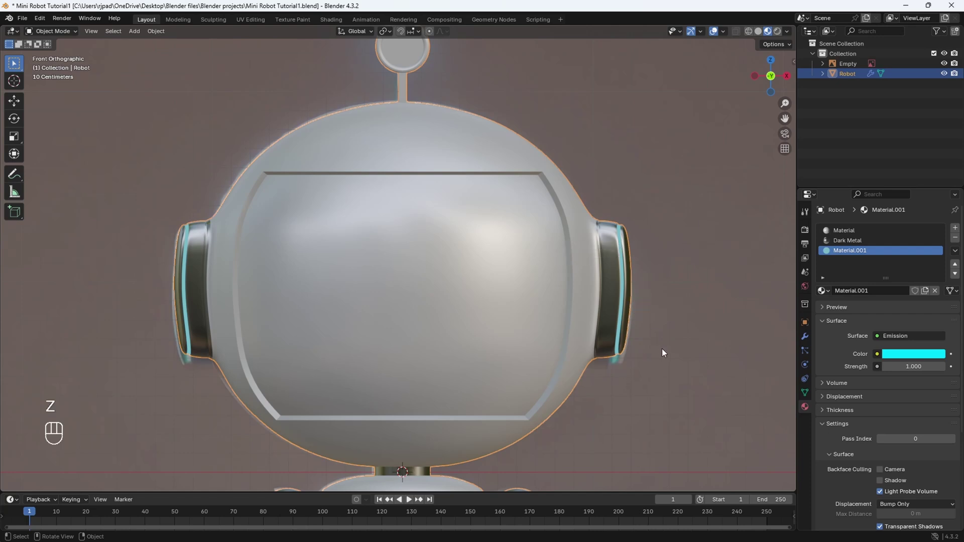
key("z")
left_click_drag(618, 286, 570, 299)
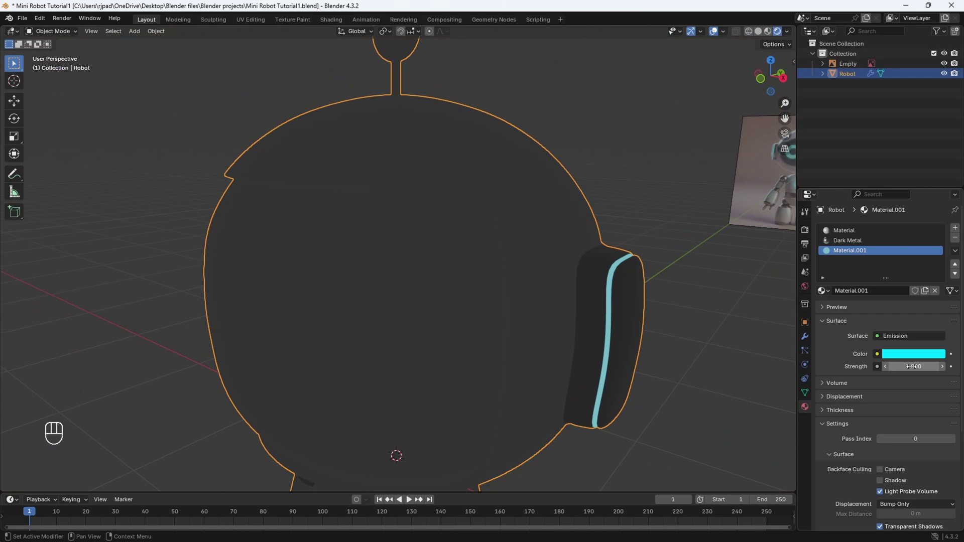
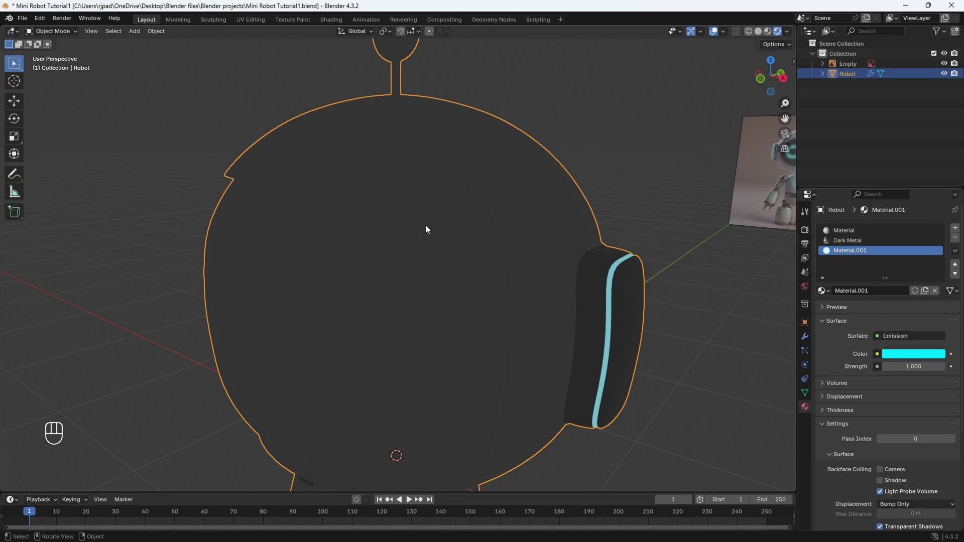
key("z")
left_click_drag(455, 308, 514, 306)
left_click_drag(869, 257, 866, 255)
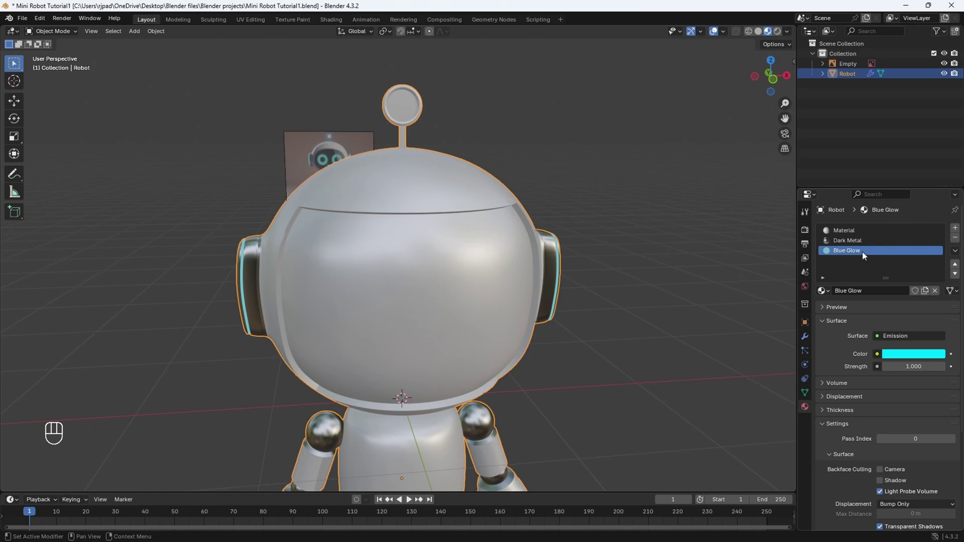
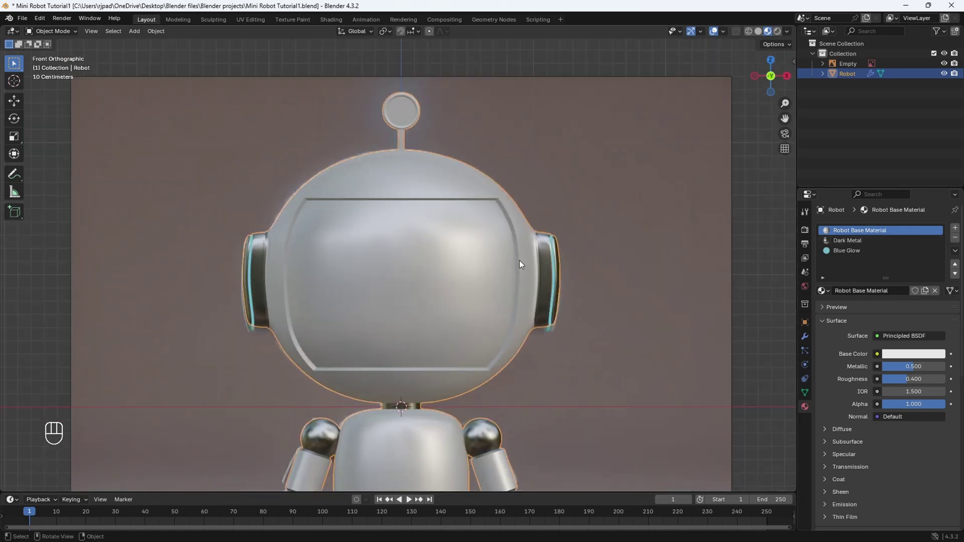
Toggle the robot's visibility repeatedly to compare its antenna against the reference image
left_click(951, 76)
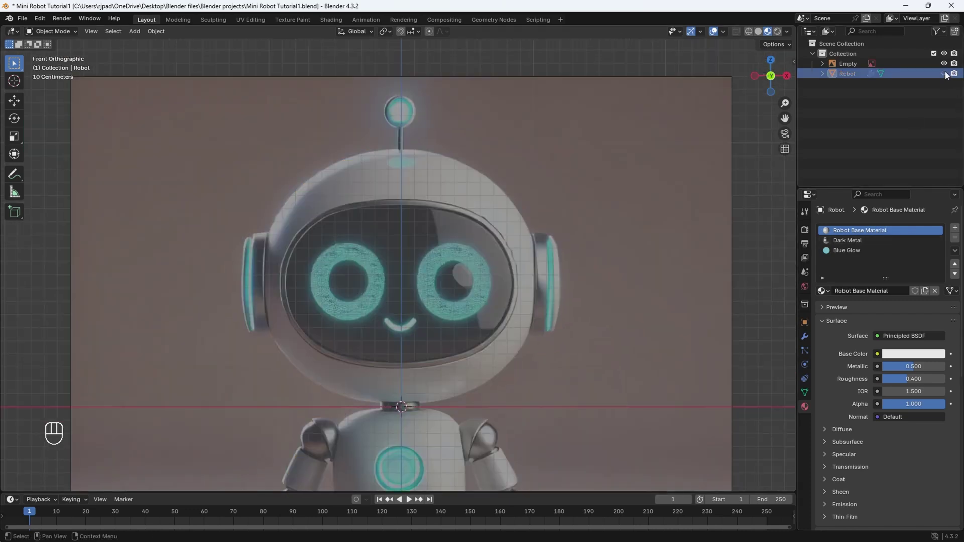
left_click(951, 76)
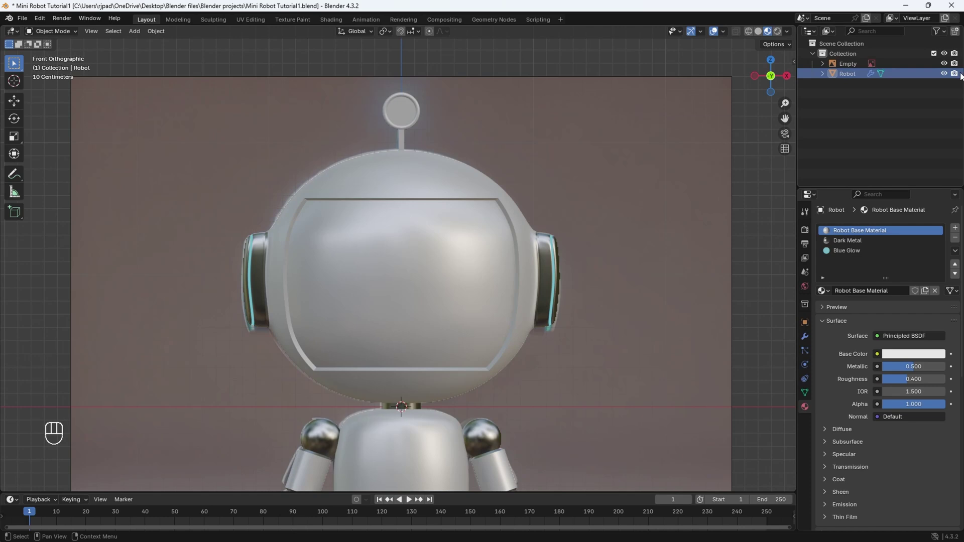
left_click(949, 79)
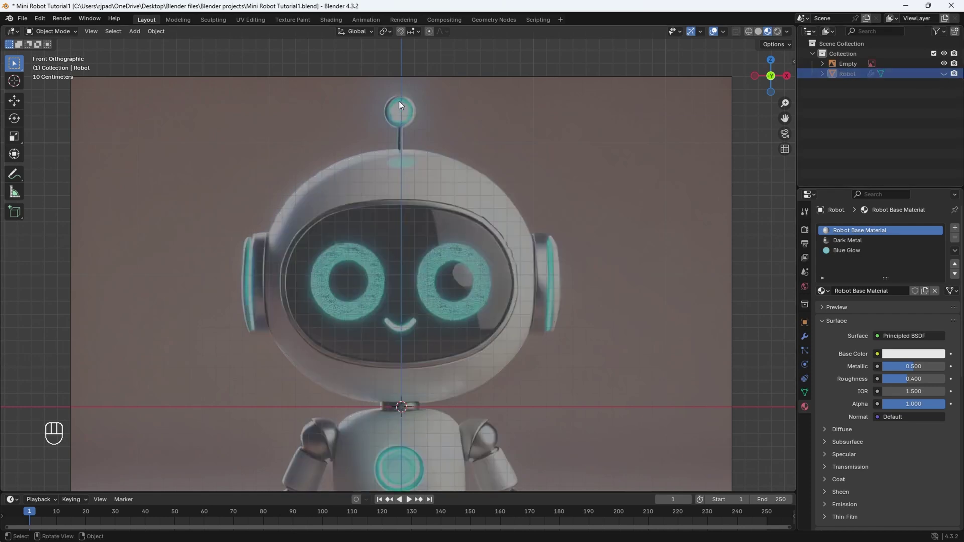
left_click(948, 77)
Zoom onto the antenna tip, enter mesh editing and hide the robot to view the reference ball
left_click_drag(416, 143, 396, 250)
left_click_drag(372, 219, 408, 240)
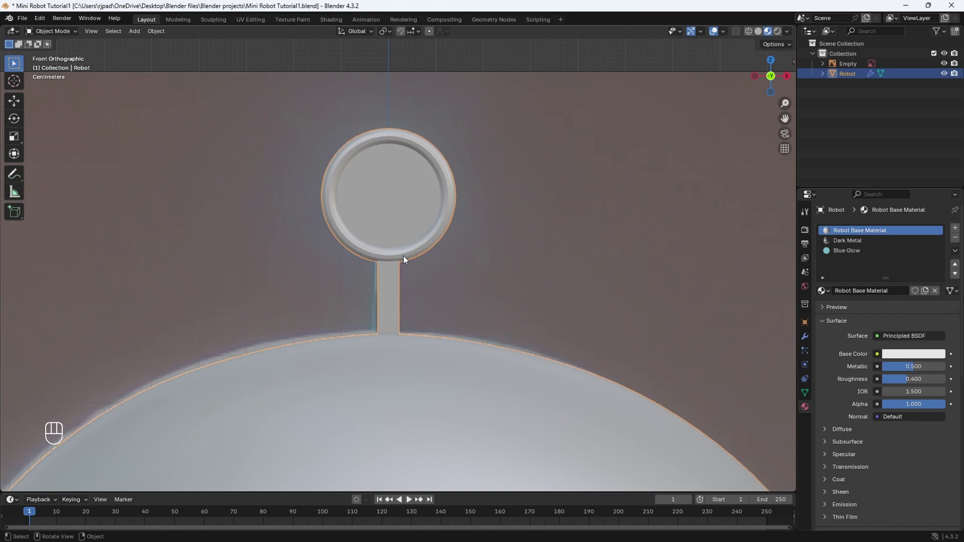
key("Tab")
left_click_drag(422, 182, 436, 264)
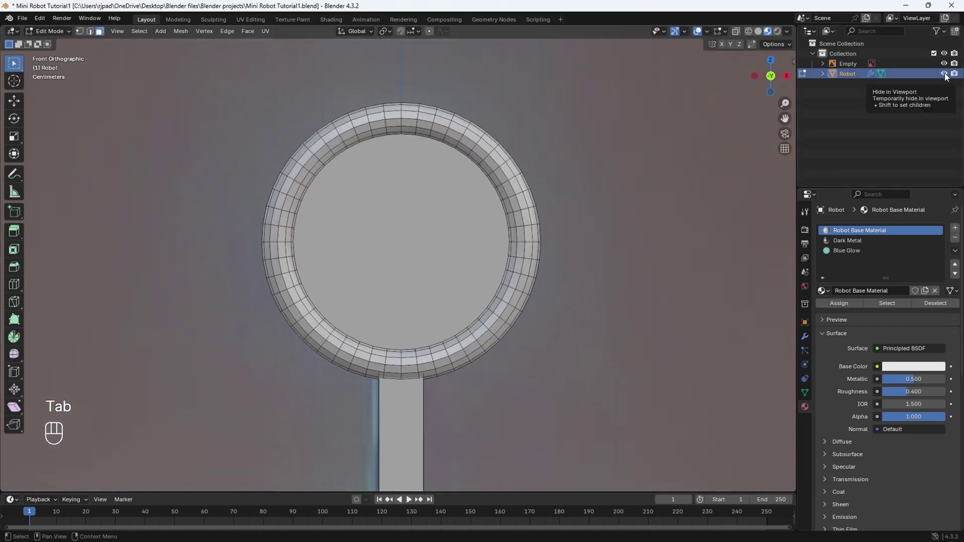
left_click(952, 77)
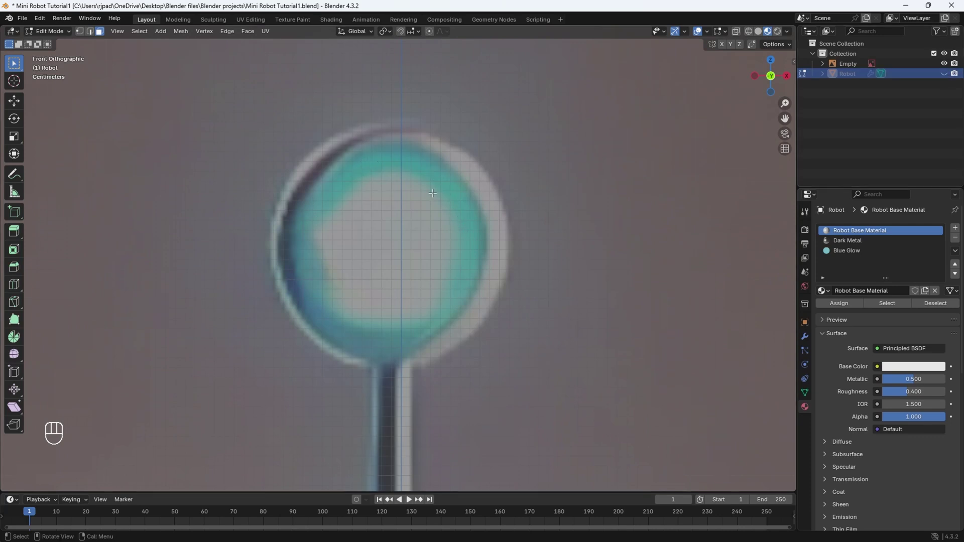
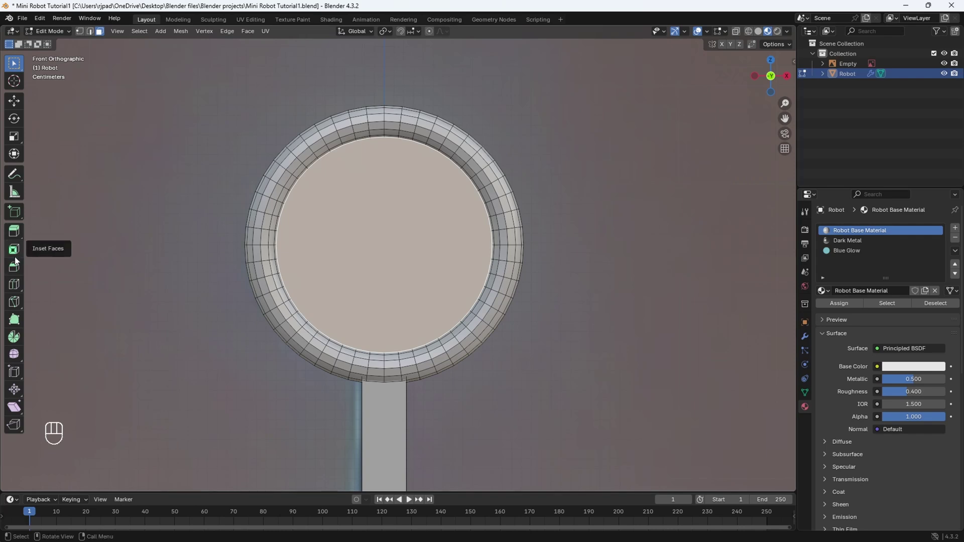
Inset the antenna tip, assign Blue Glow to its ring and add a new emission material for the centre
left_click(17, 254)
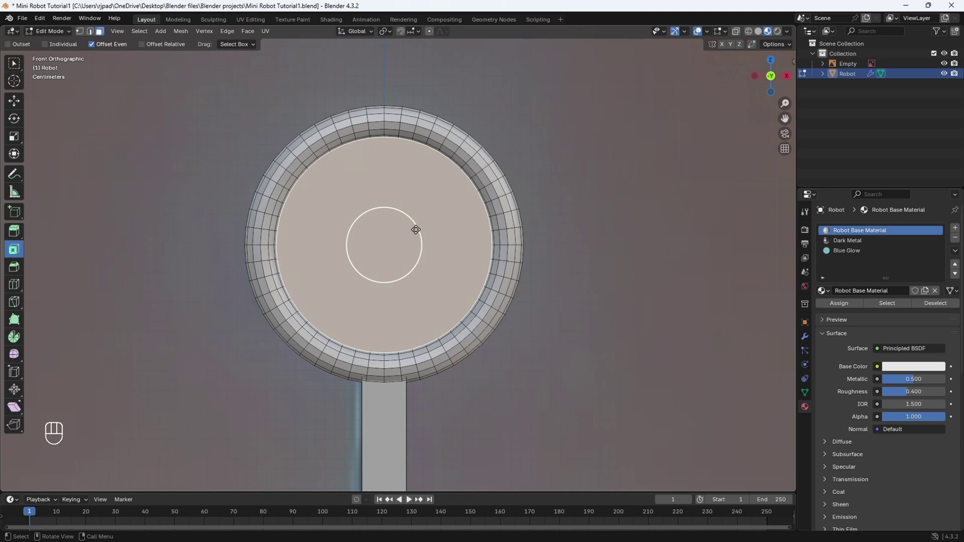
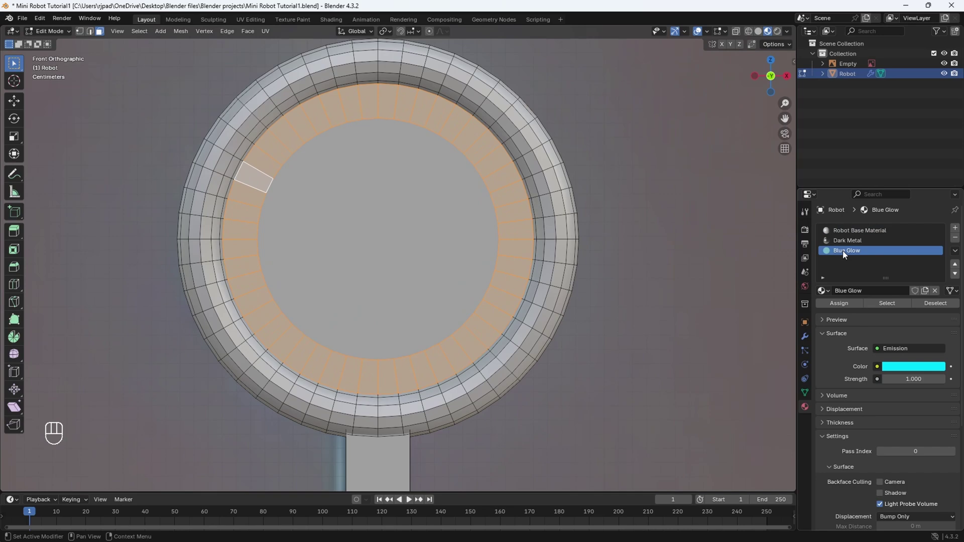
left_click(841, 309)
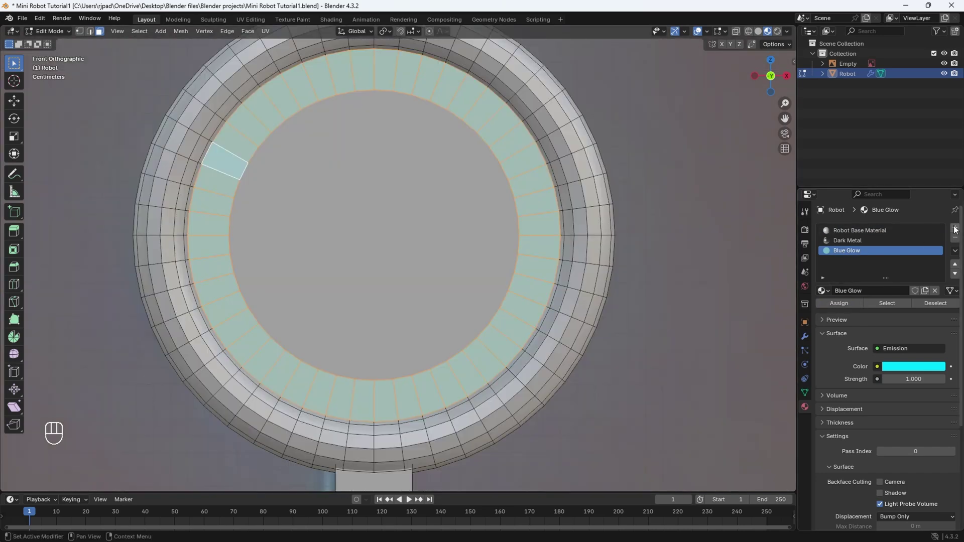
left_click(956, 231)
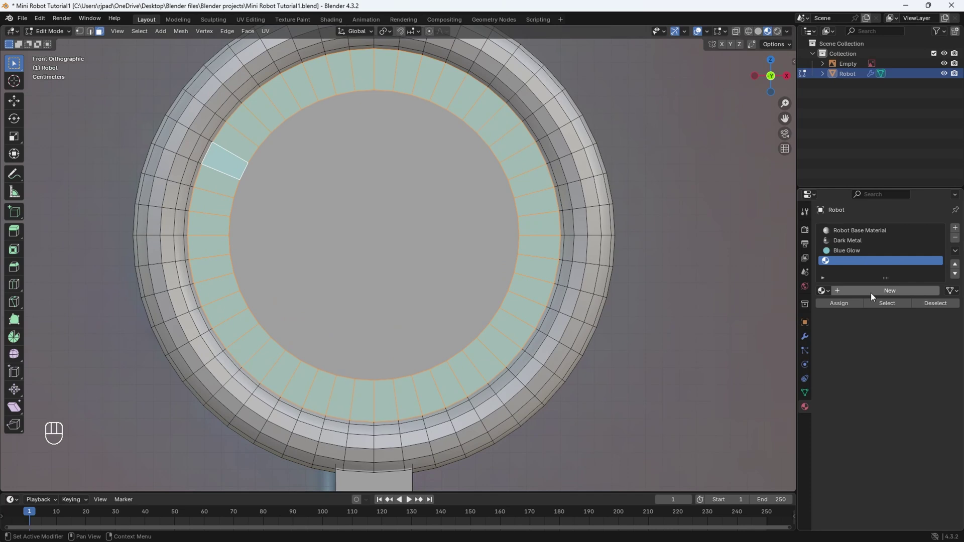
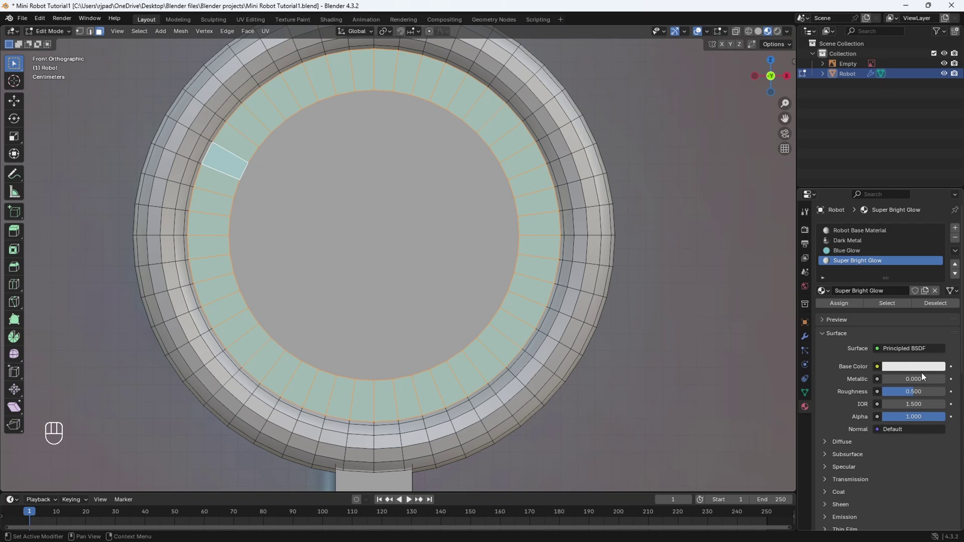
left_click_drag(896, 353, 829, 129)
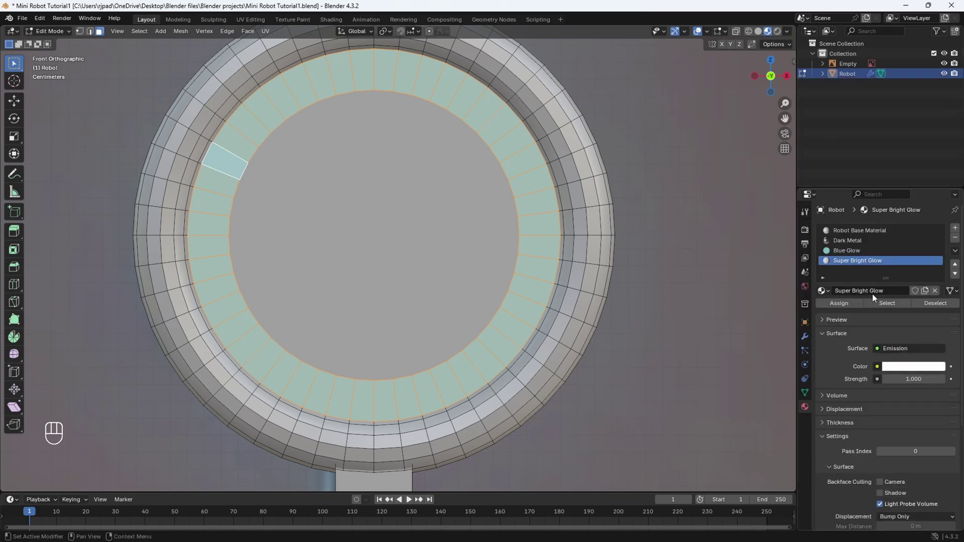
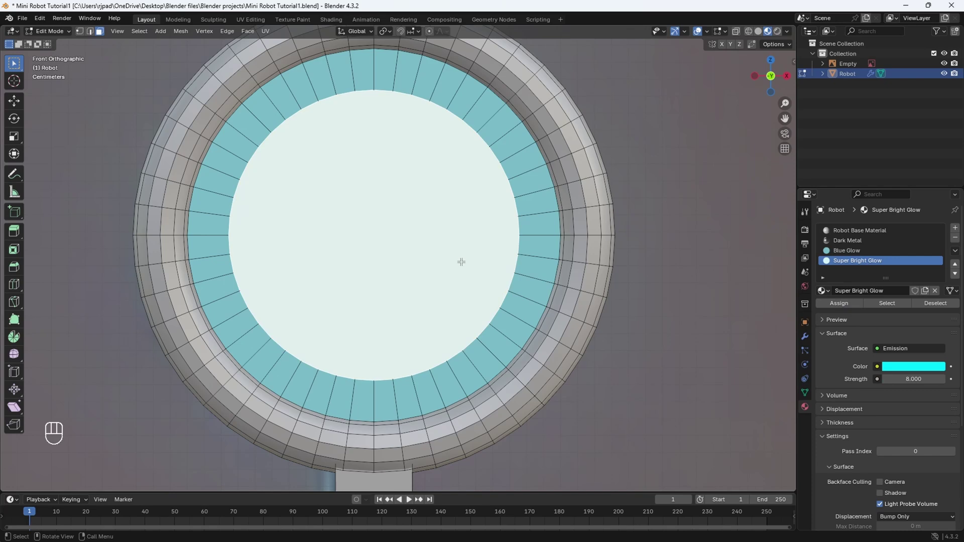
Check the glowing tip in Object Mode, then re-enter editing and select the antenna's outer rim face loops
key("Tab")
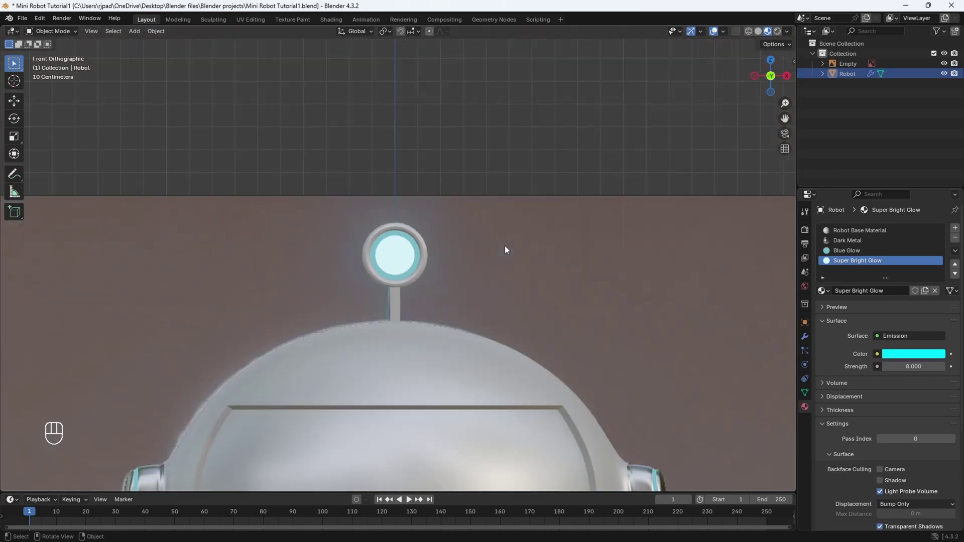
middle_click(444, 305)
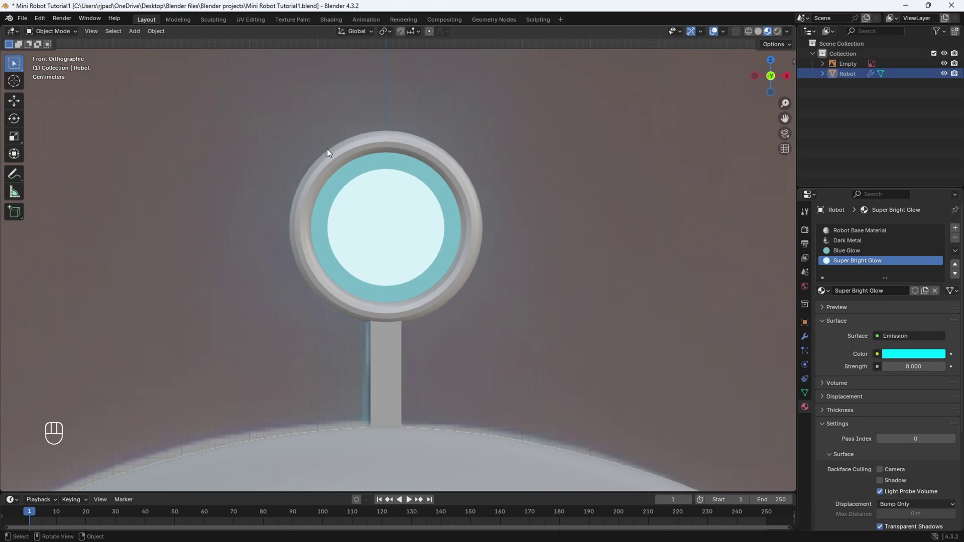
left_click(507, 290)
key("Tab")
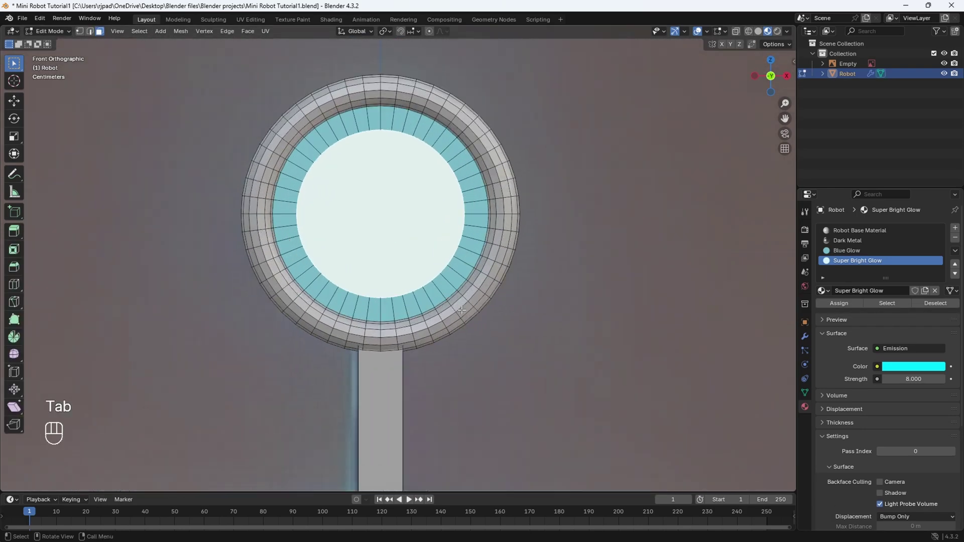
left_click(460, 305)
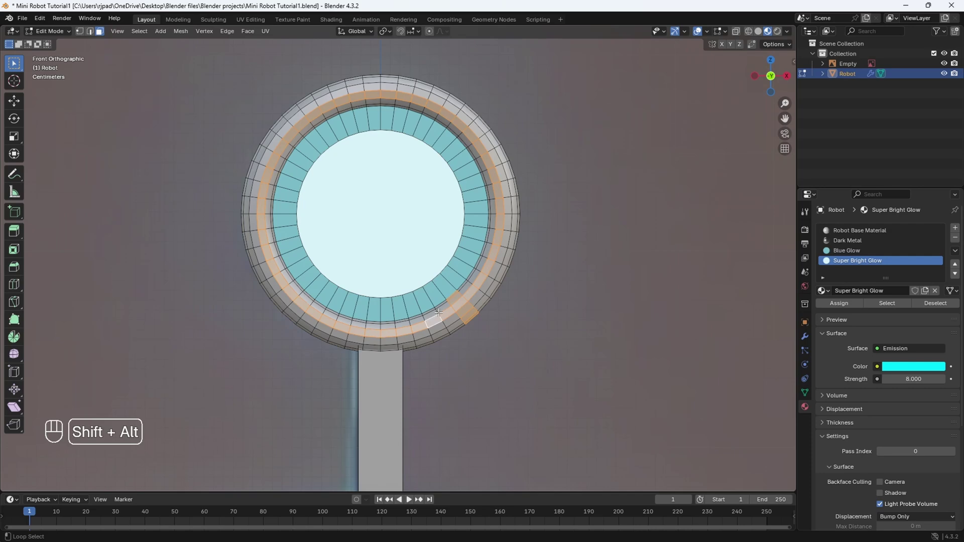
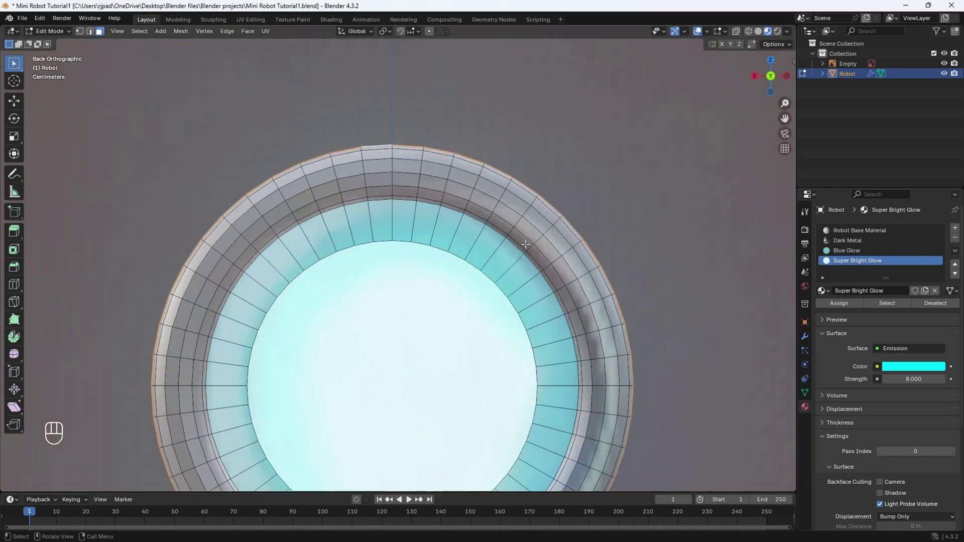
left_click(543, 212)
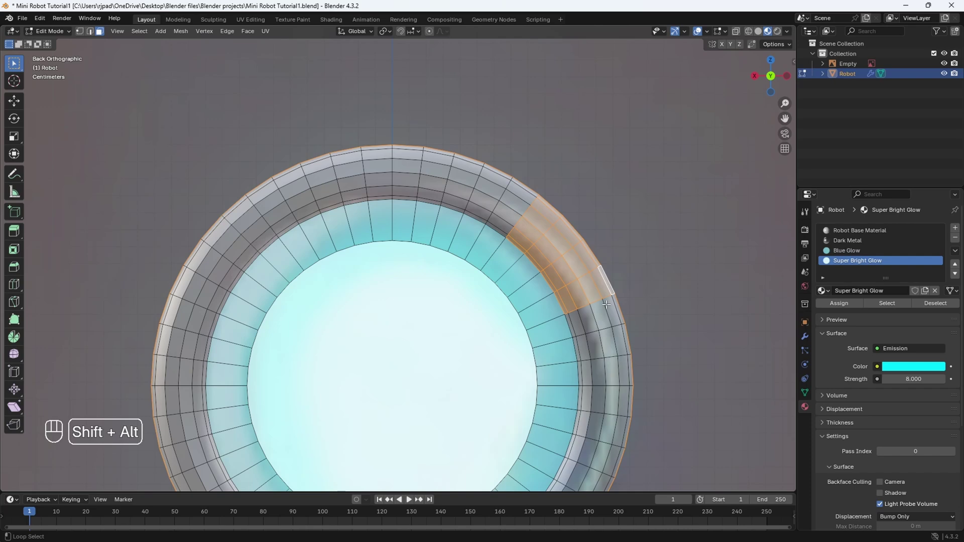
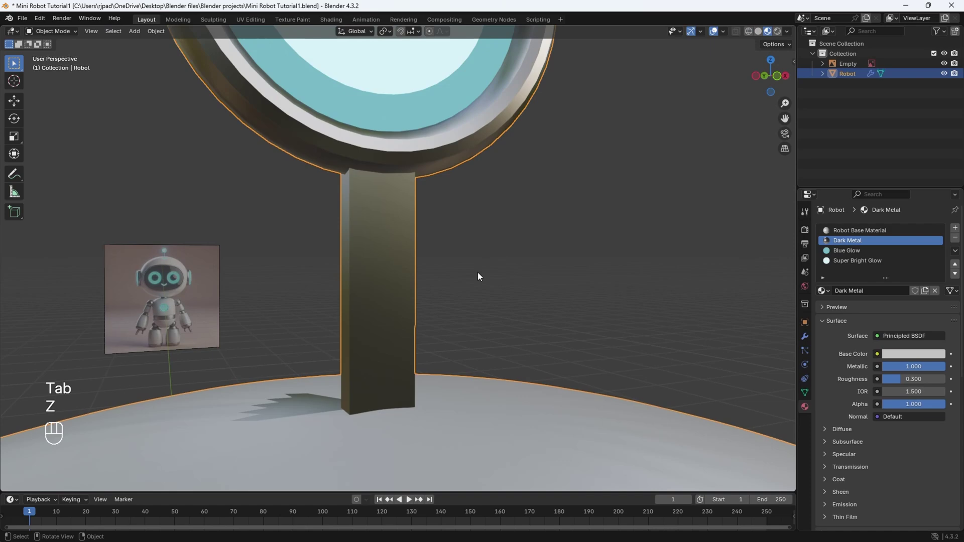
Compare the robot's torso with the reference by toggling visibility, then select the robot object
left_click_drag(385, 317, 383, 268)
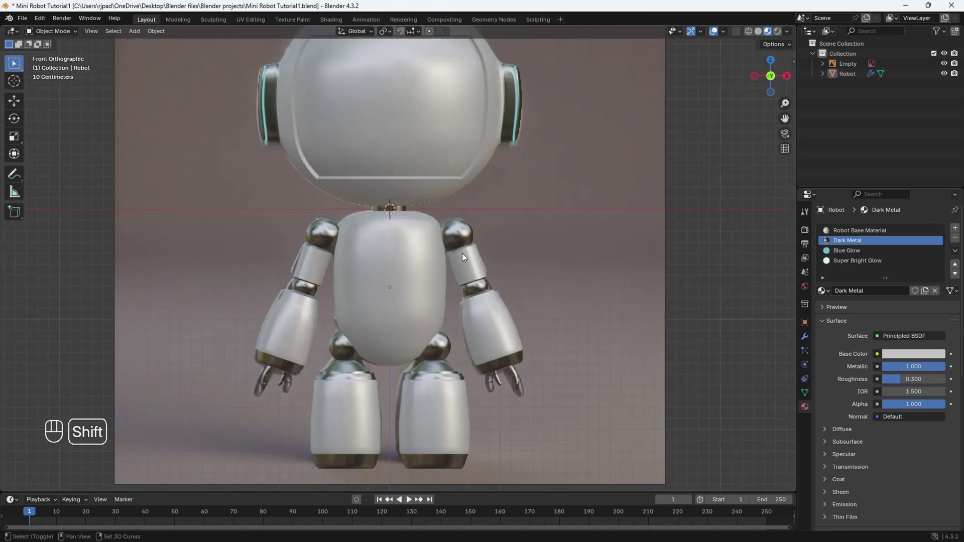
left_click(452, 276)
left_click(951, 78)
left_click_drag(393, 348, 418, 264)
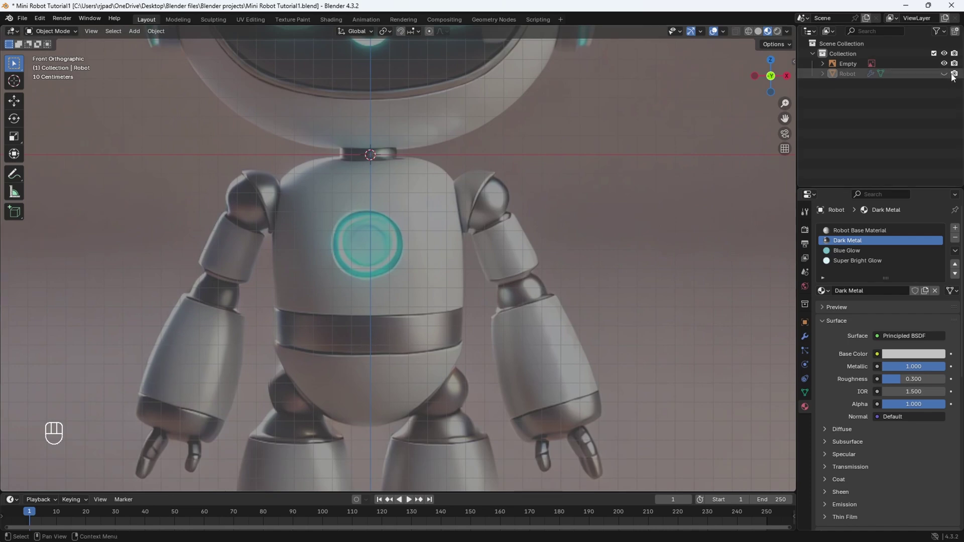
left_click(948, 76)
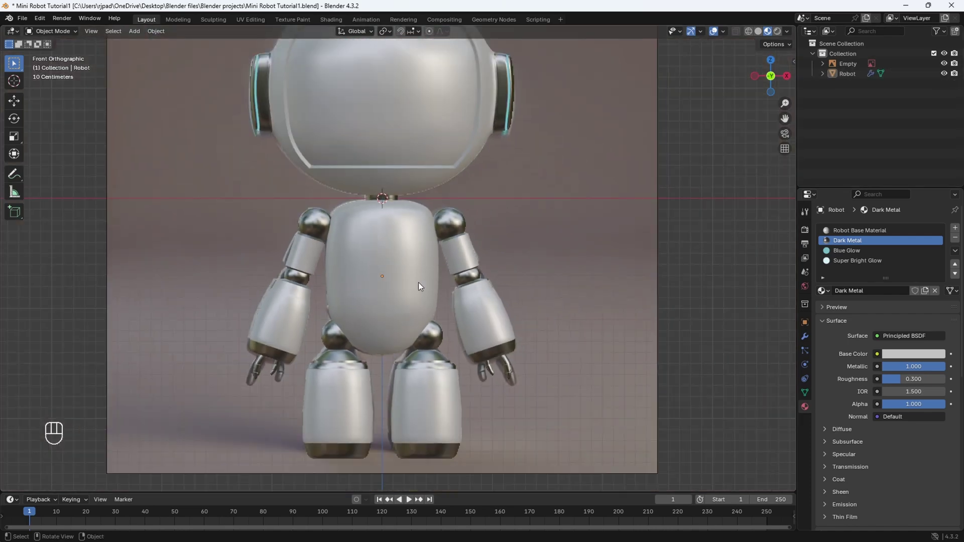
left_click(367, 277)
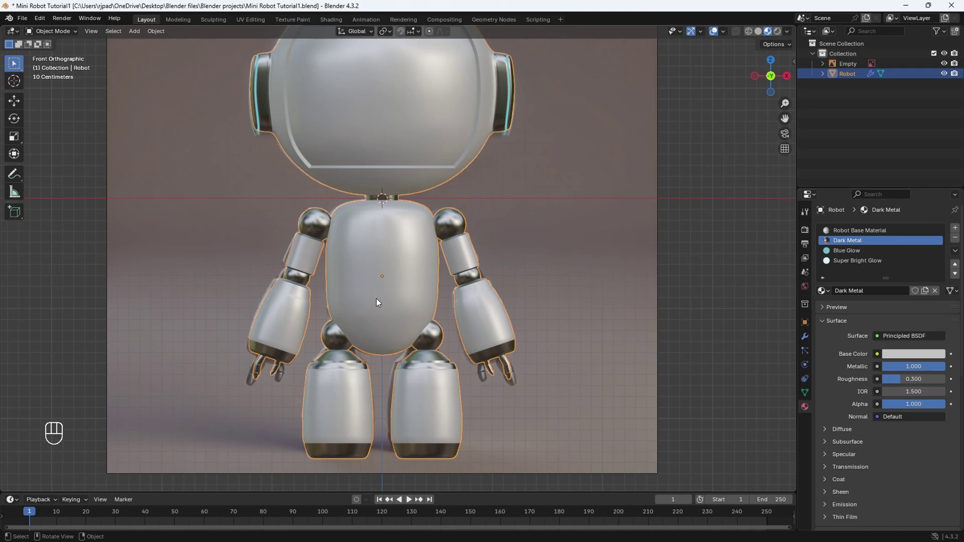
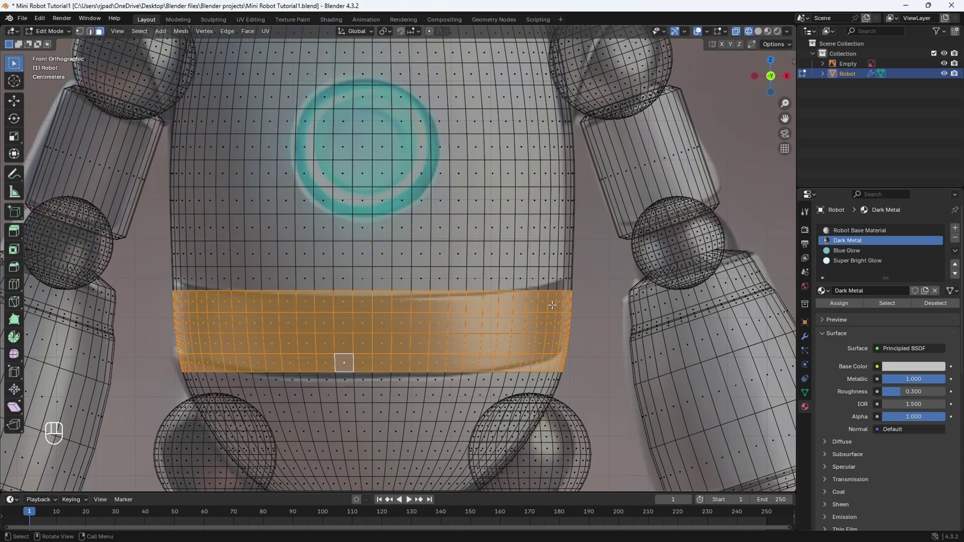
Extrude the waist band selection, scale it slightly inward and zoom out to see the torso
key("e")
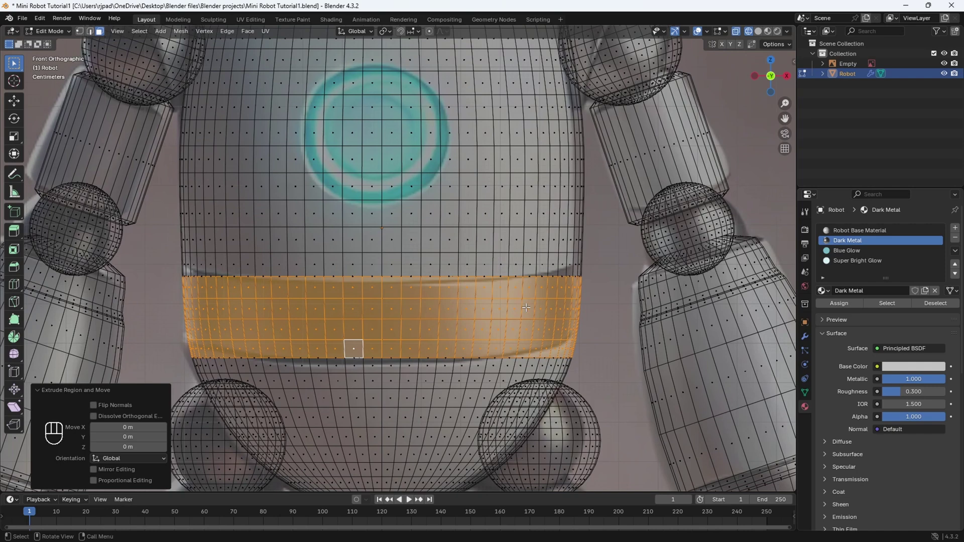
key("s")
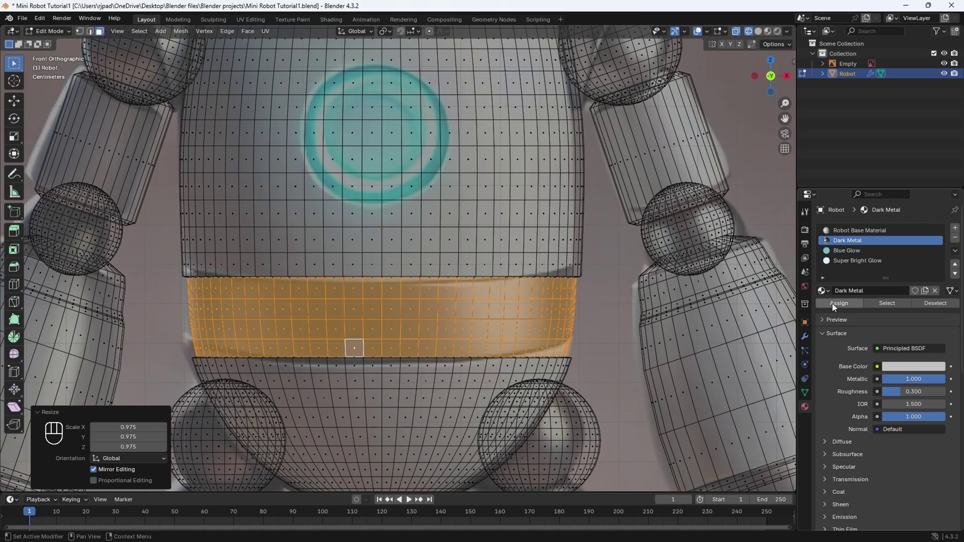
key("z")
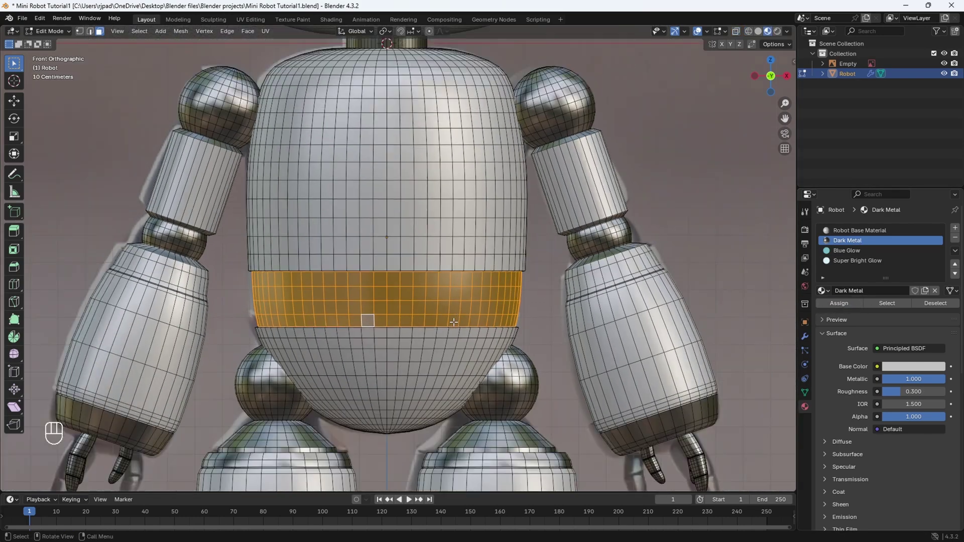
Enter Edit Mode with X-ray, clear the belly selection and circle-select a square chest patch
left_click(946, 77)
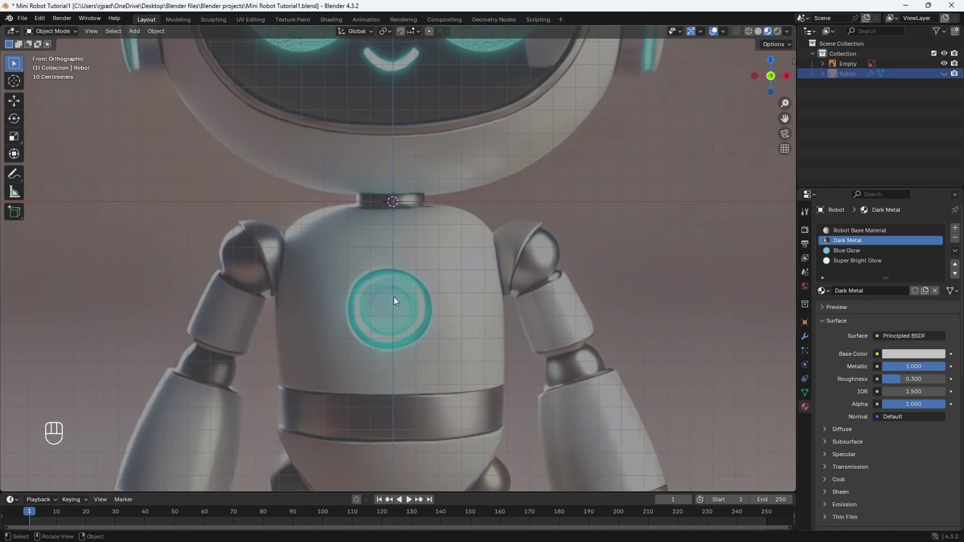
left_click(948, 78)
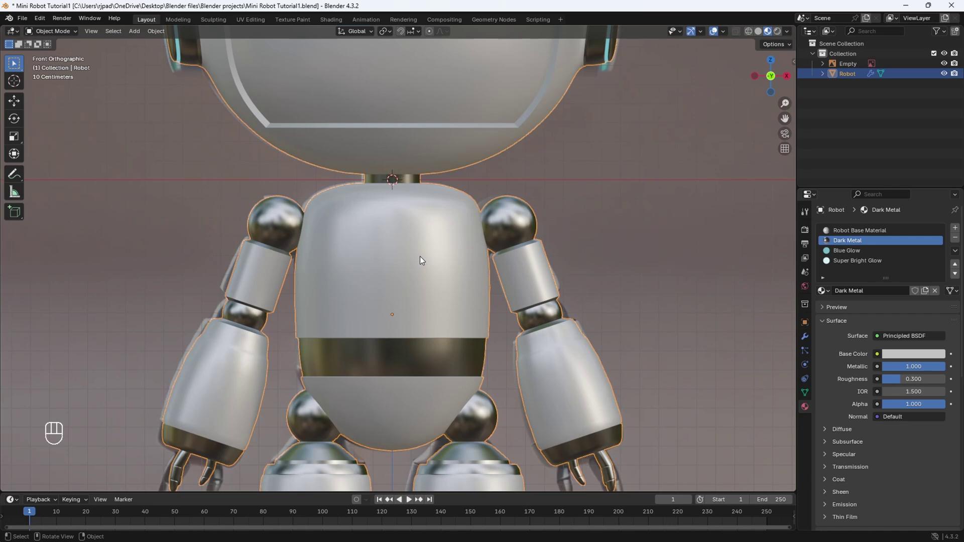
key("Tab")
key("z")
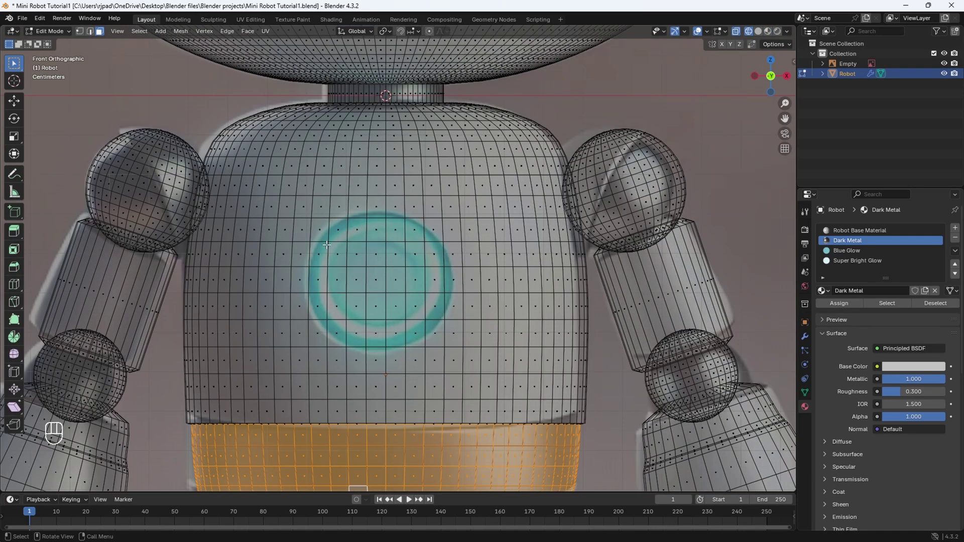
left_click(752, 191)
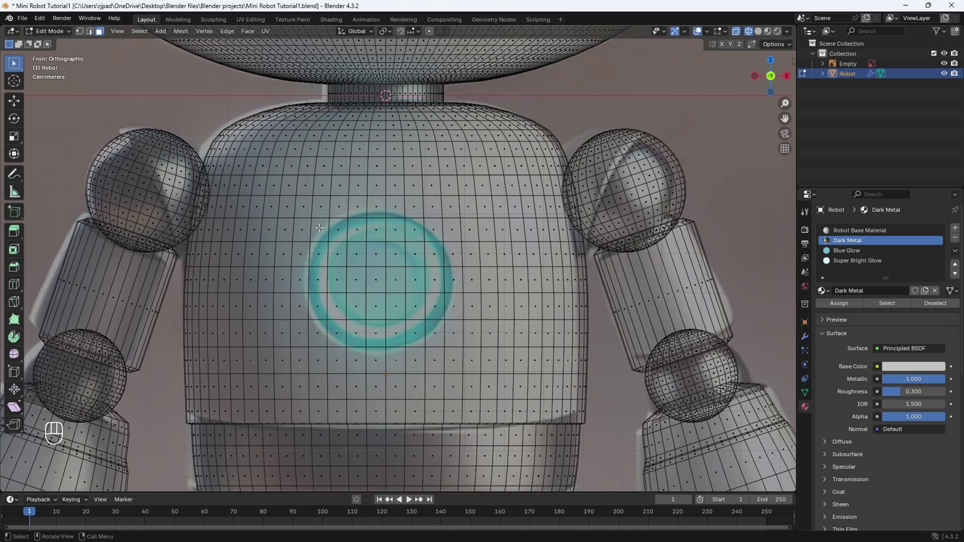
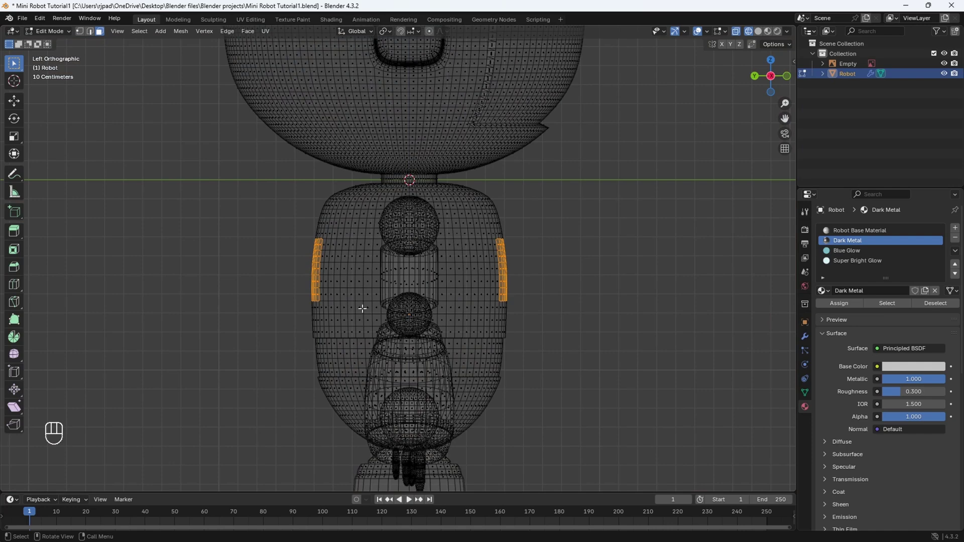
key("c")
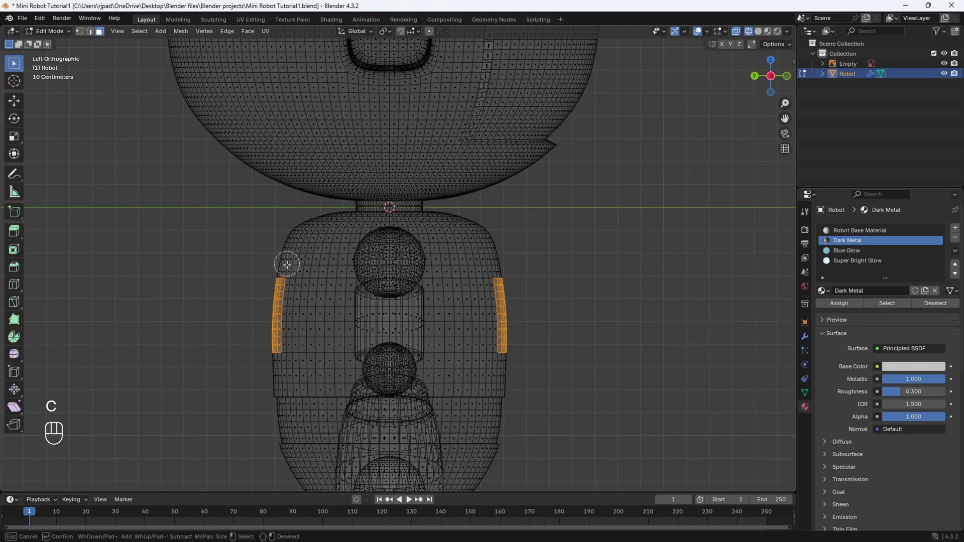
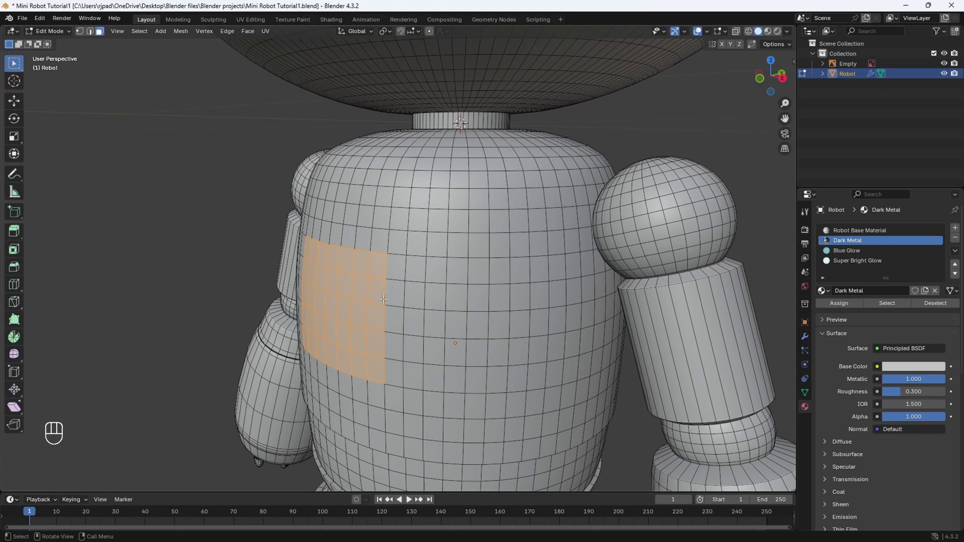
Extrude the chest patch slightly inward with Blue Glow and preview the materials in Object Mode
key("e")
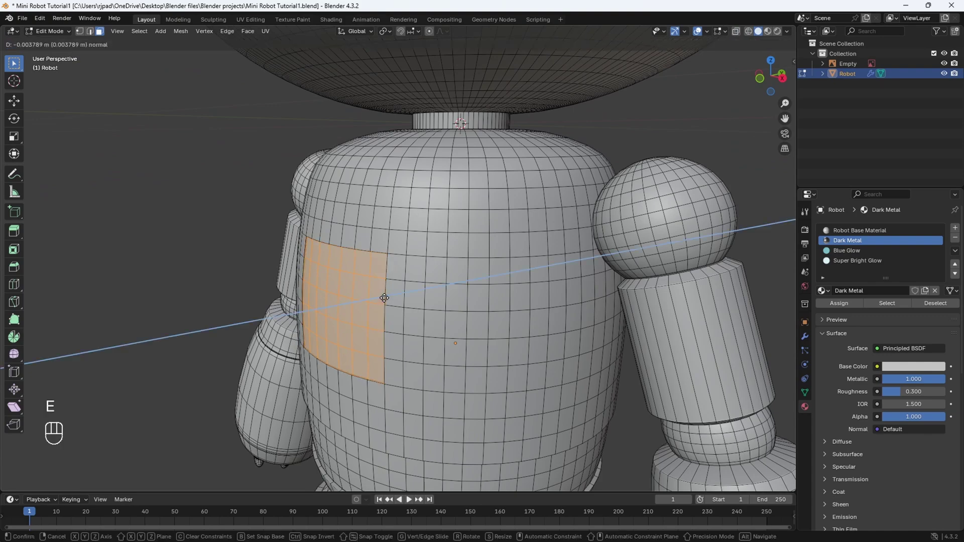
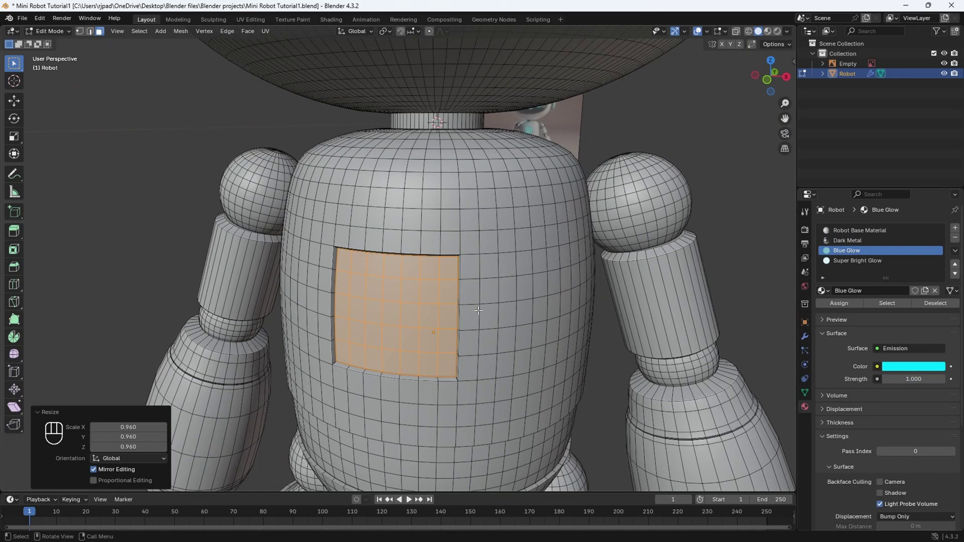
key("z")
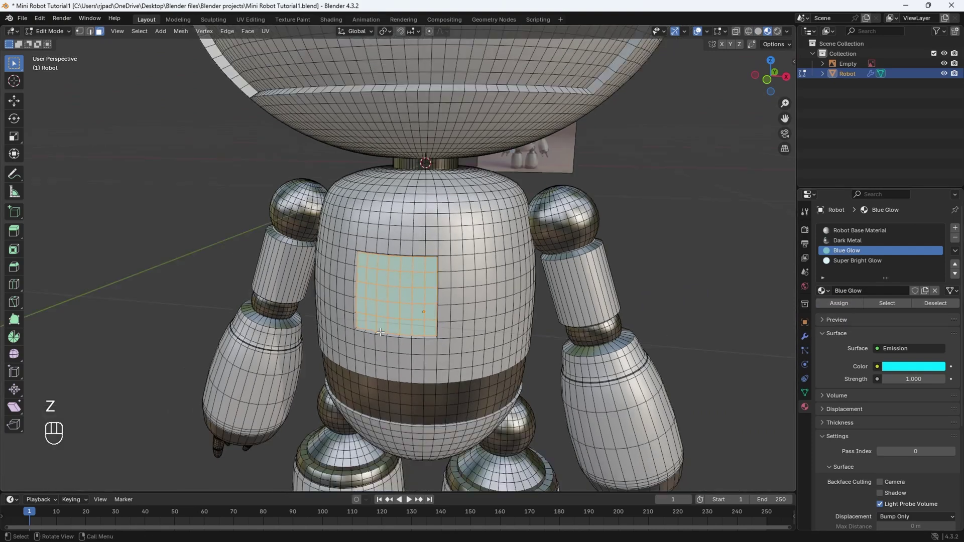
key("Tab")
left_click_drag(422, 333, 451, 332)
Orbit to inspect the glowing chest and head, then return to mesh editing
left_click_drag(479, 333, 451, 333)
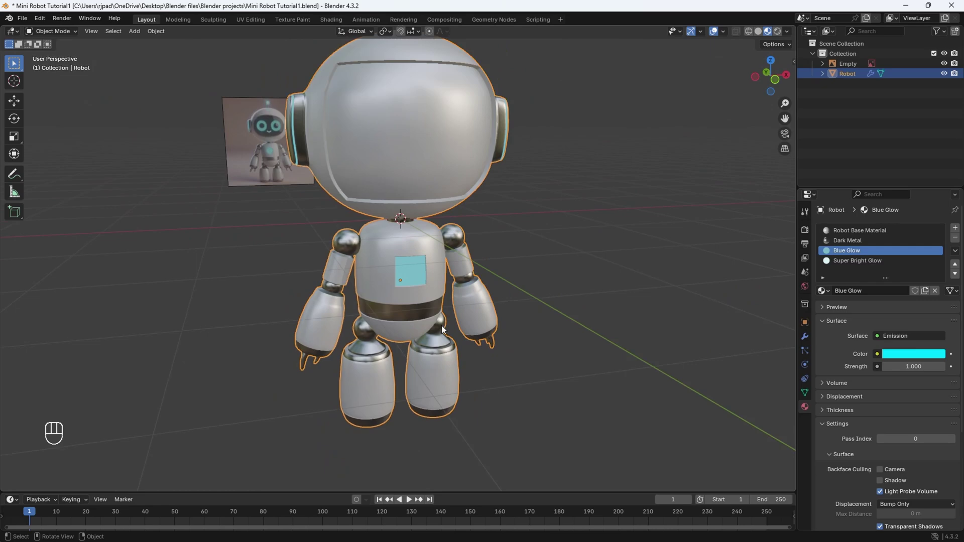
left_click_drag(455, 191, 449, 239)
left_click_drag(384, 258, 457, 255)
key("Tab")
In X-ray front view, select a horizontal ring of faces across the robot's head
left_click_drag(410, 253, 412, 242)
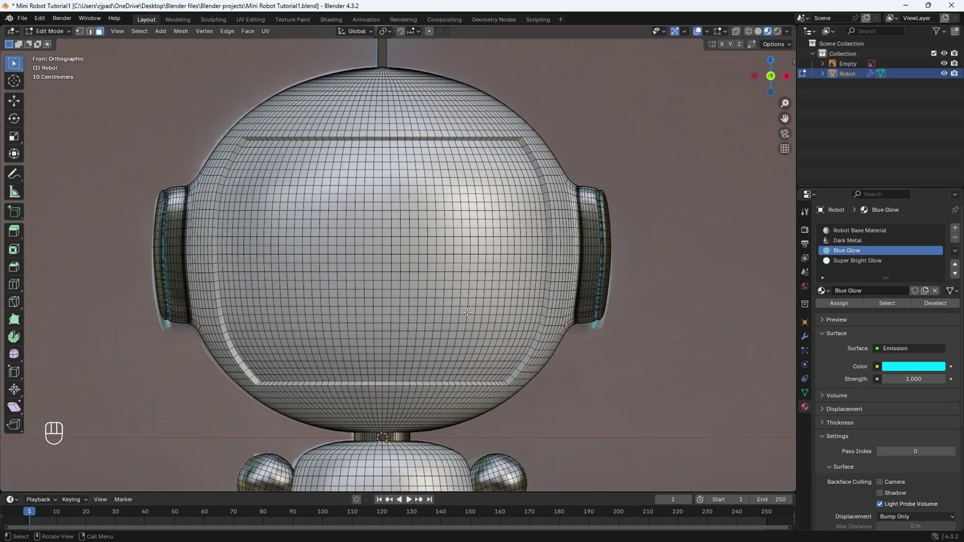
key("z")
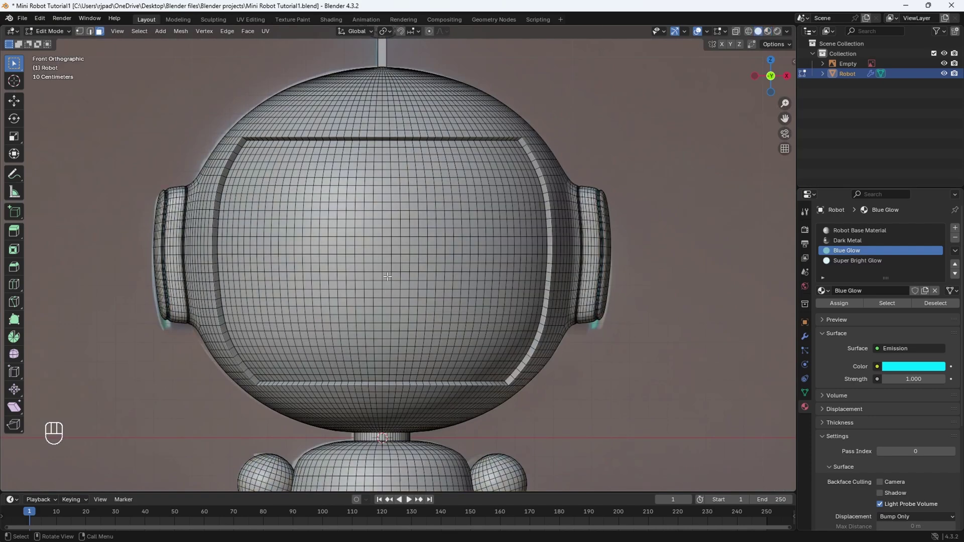
left_click_drag(417, 275, 383, 273)
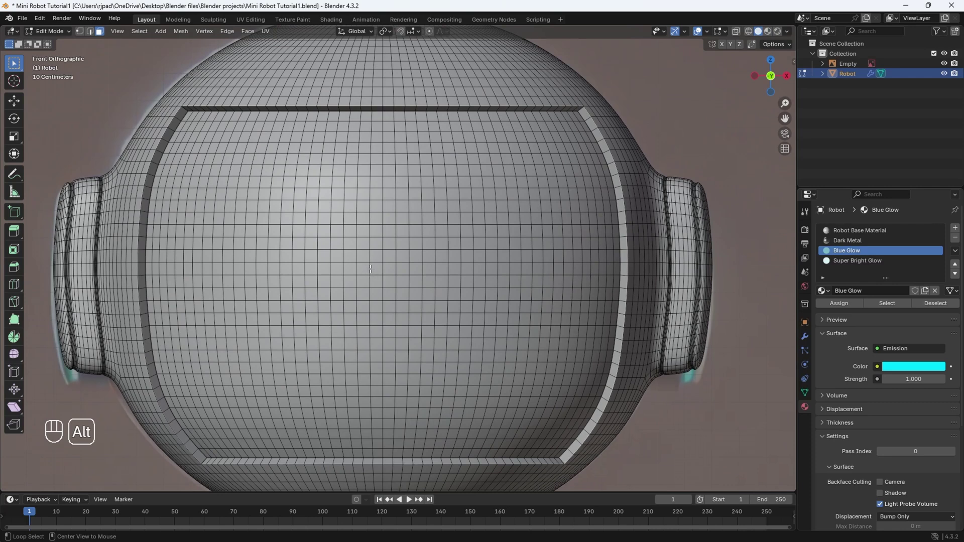
left_click(370, 268)
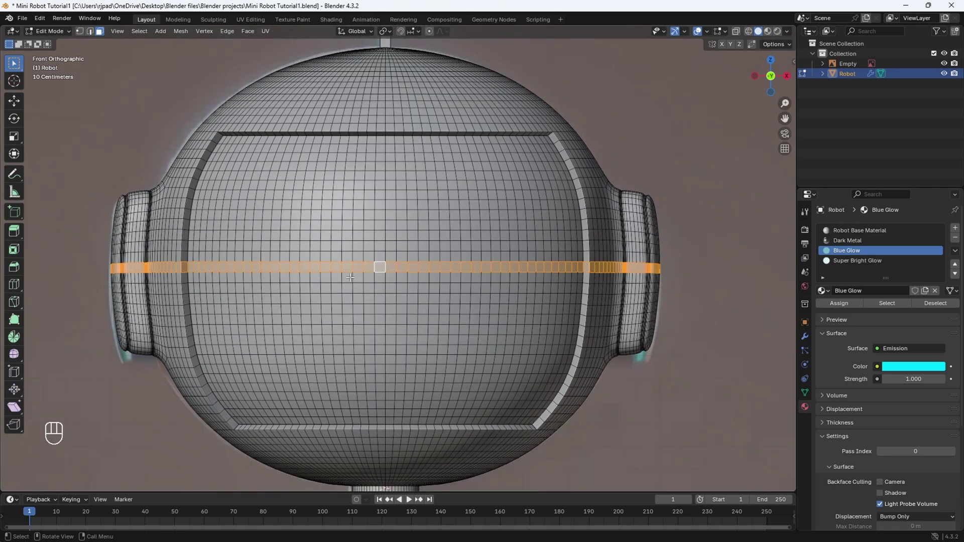
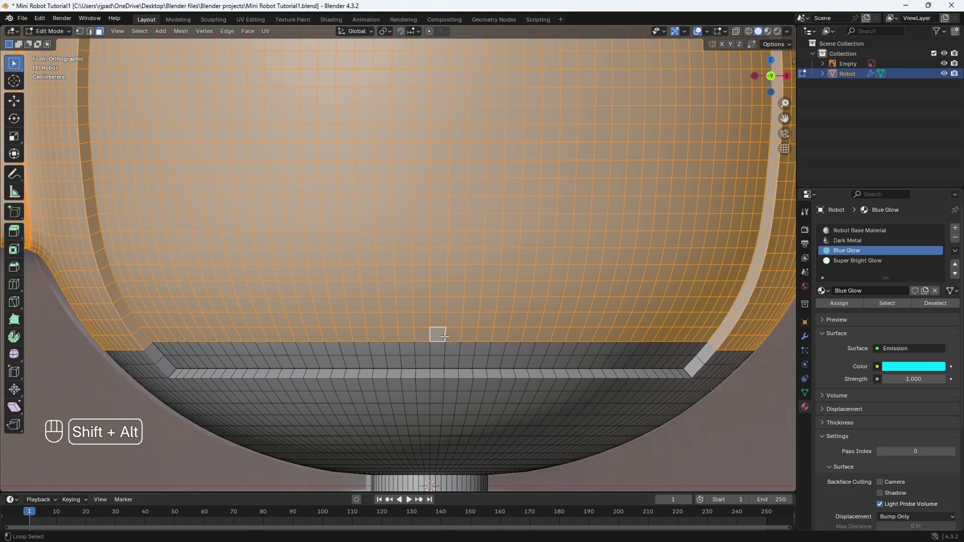
left_click_drag(445, 348, 447, 361)
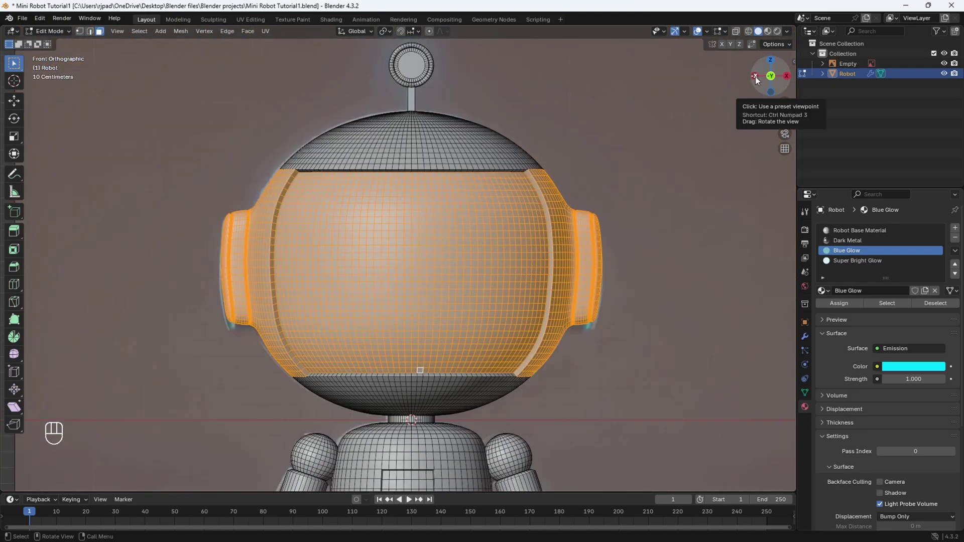
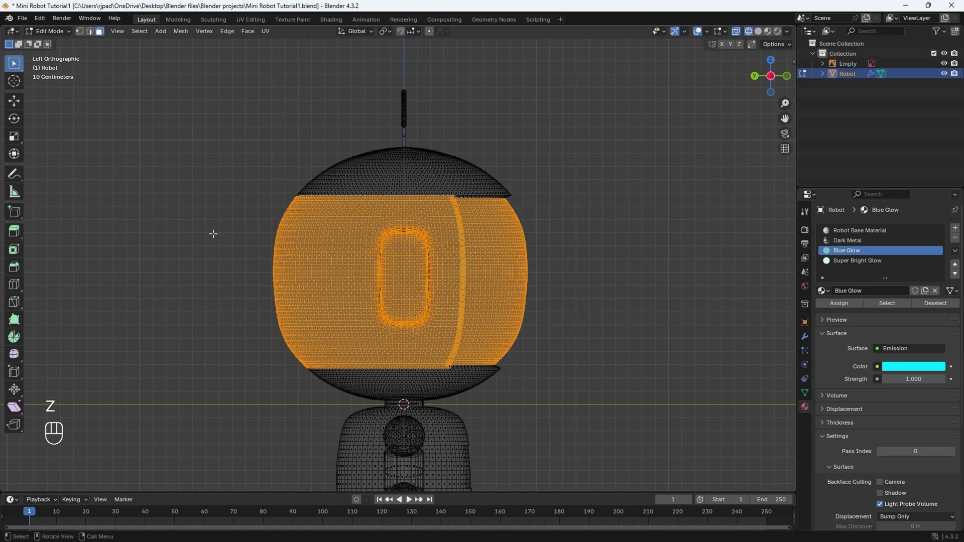
Circle-deselect the ear and side faces from the side view, leaving only the faceplate selected
key("c")
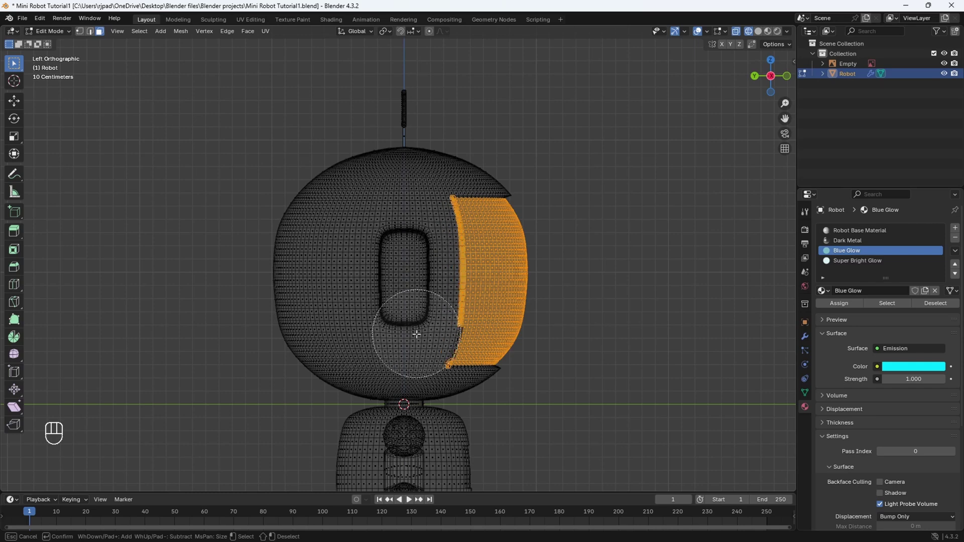
left_click_drag(489, 390, 335, 343)
left_click_drag(297, 344, 302, 391)
key("c")
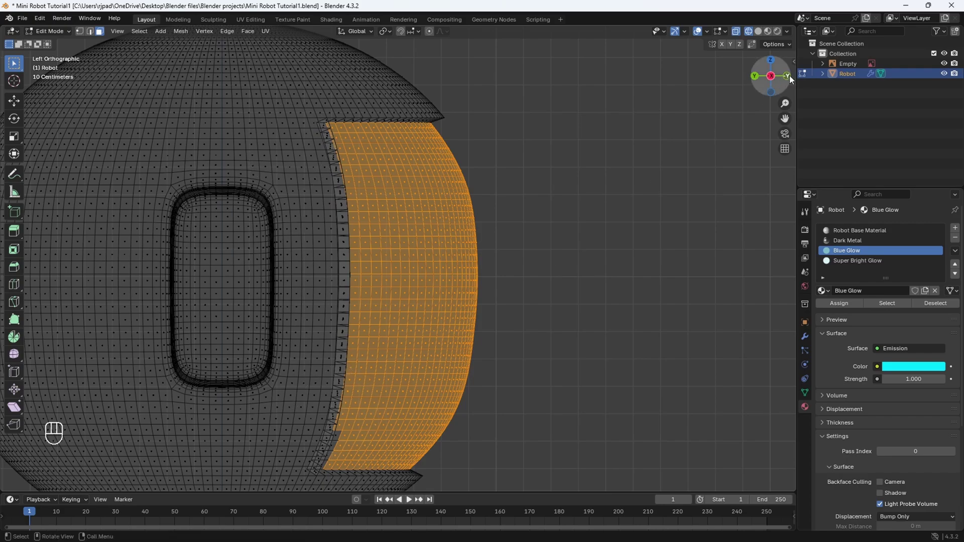
left_click(795, 81)
key("z")
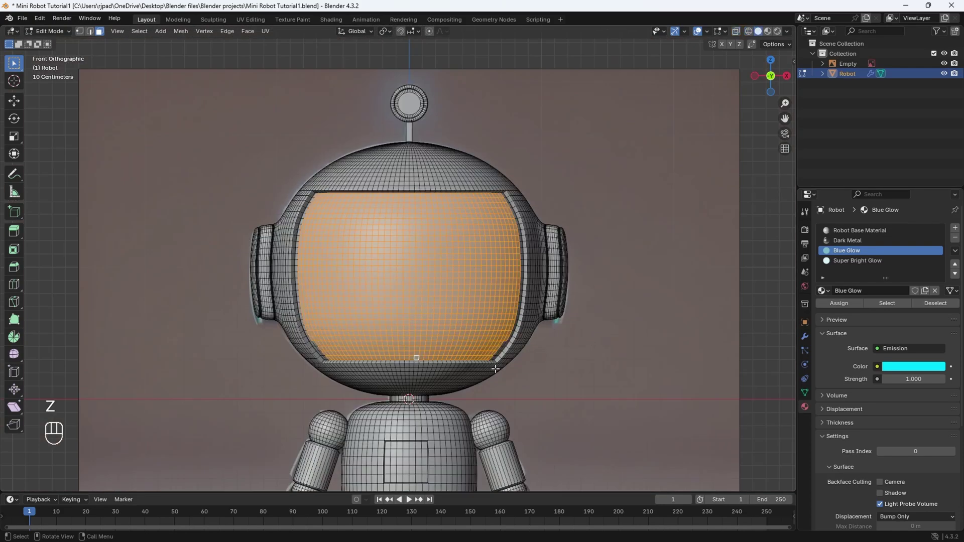
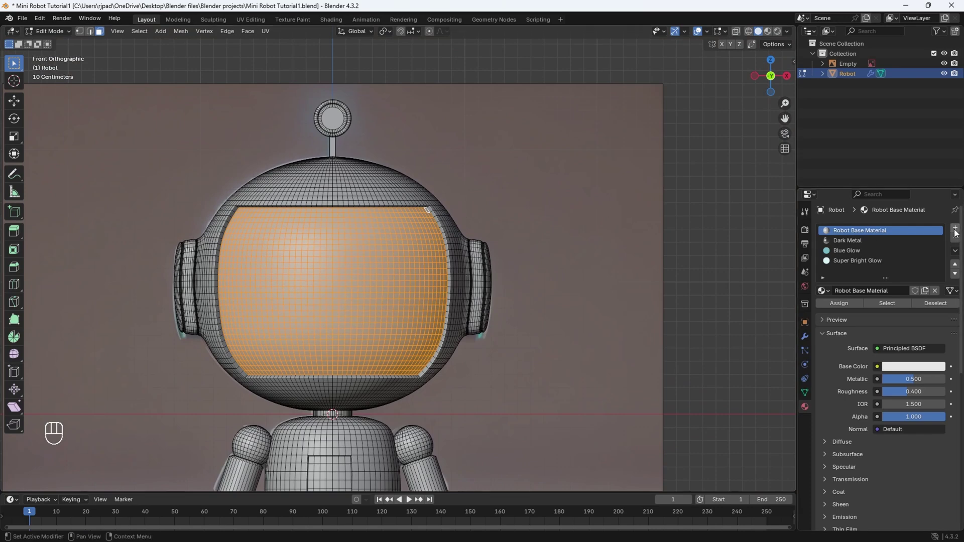
Create the Screen material with roughness 0.1 and black base colour and assign it to the faceplate
left_click_drag(960, 234, 896, 293)
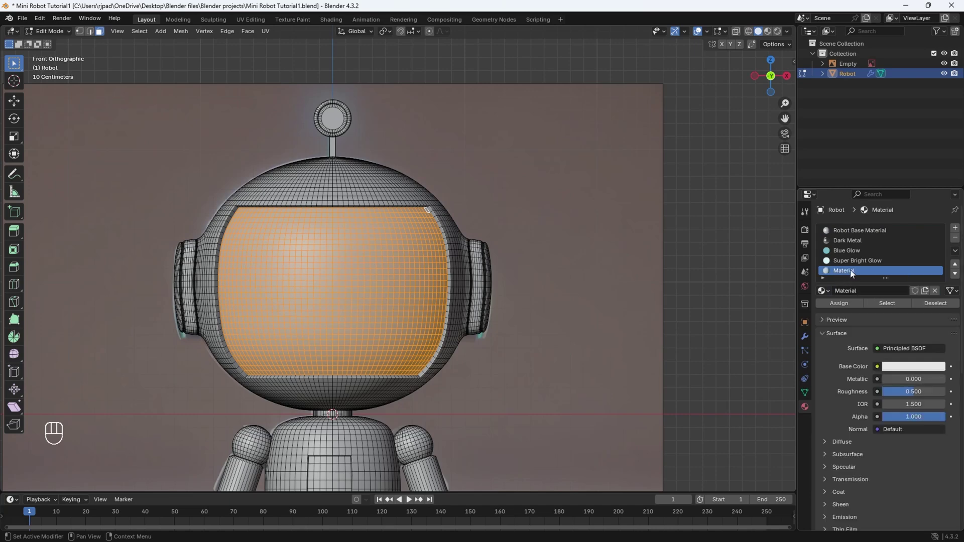
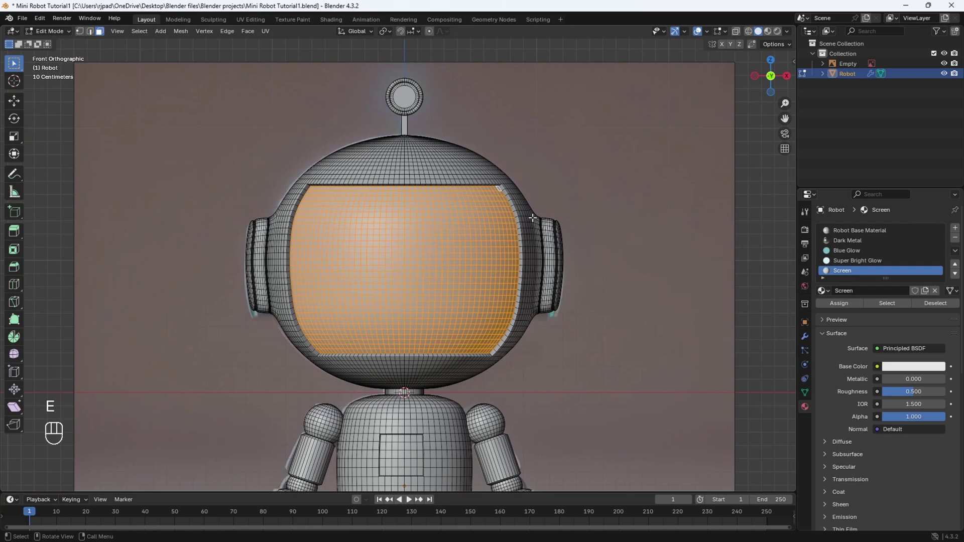
key("z")
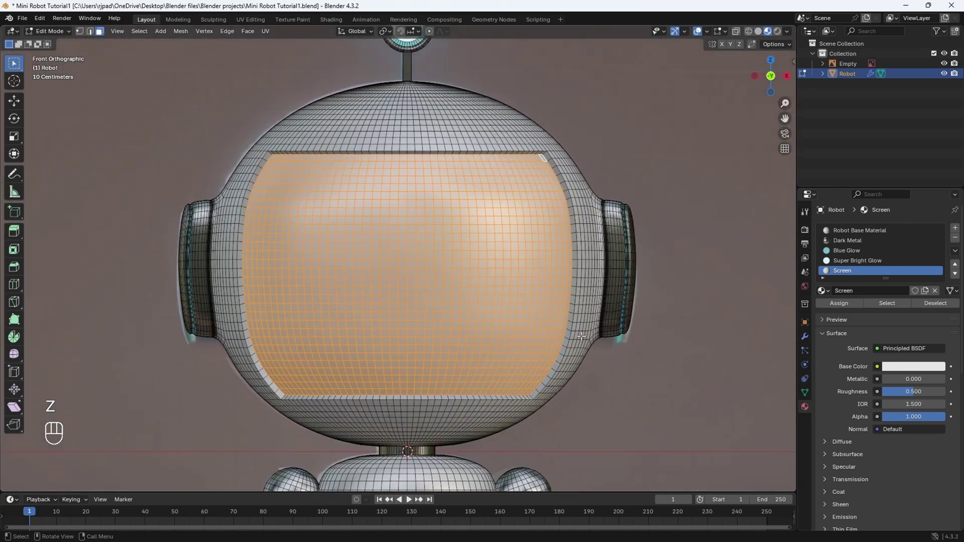
left_click_drag(913, 399, 920, 391)
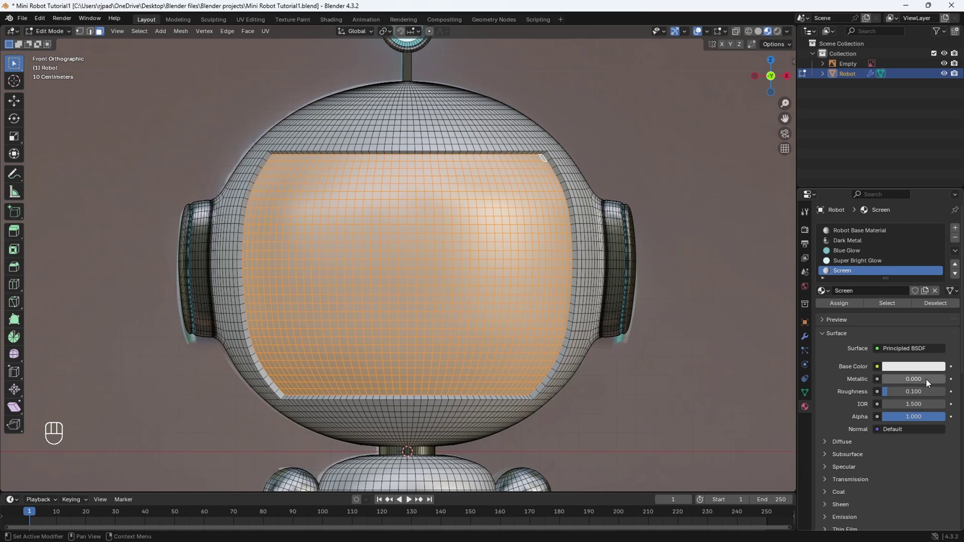
left_click_drag(919, 375, 938, 319)
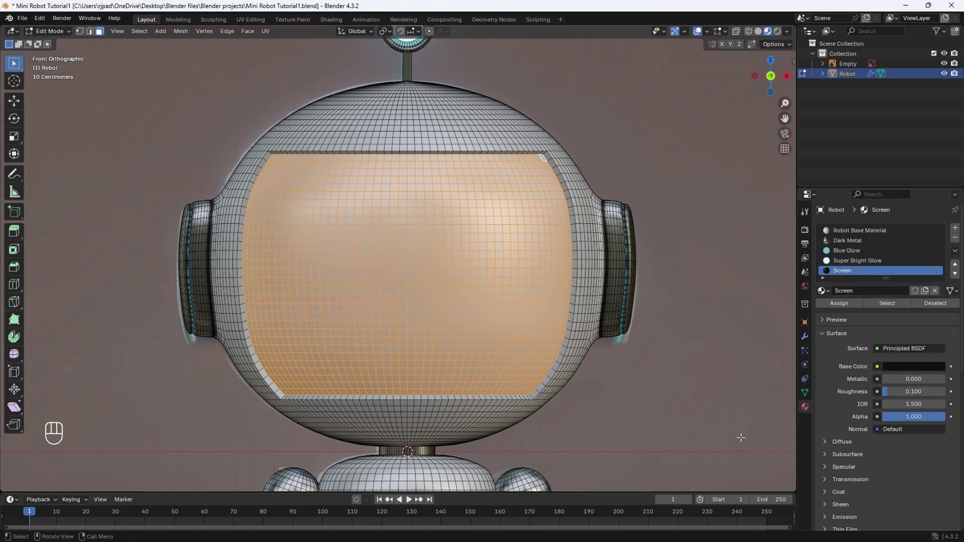
left_click(842, 309)
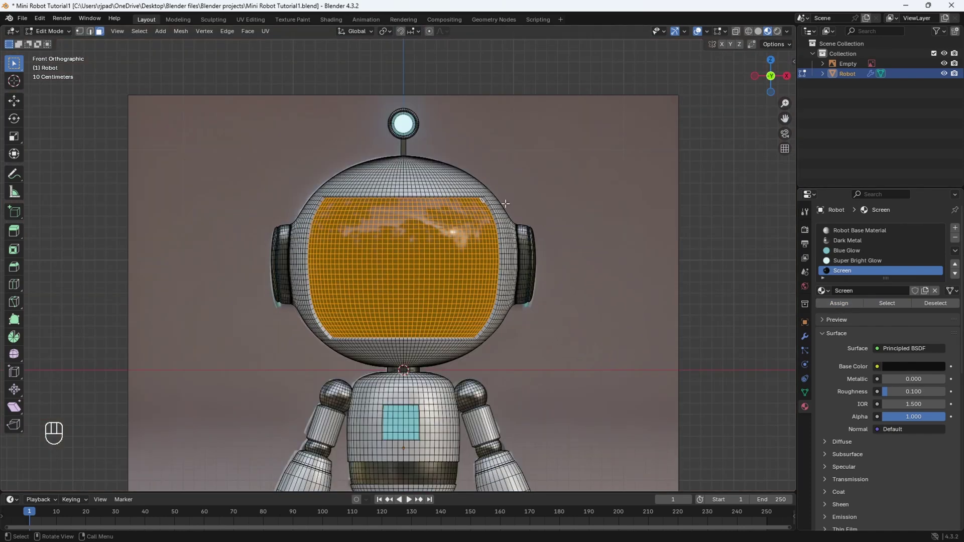
Orbit around the head to inspect the glossy Screen faceplate's reflections
left_click_drag(63, 36, 62, 48)
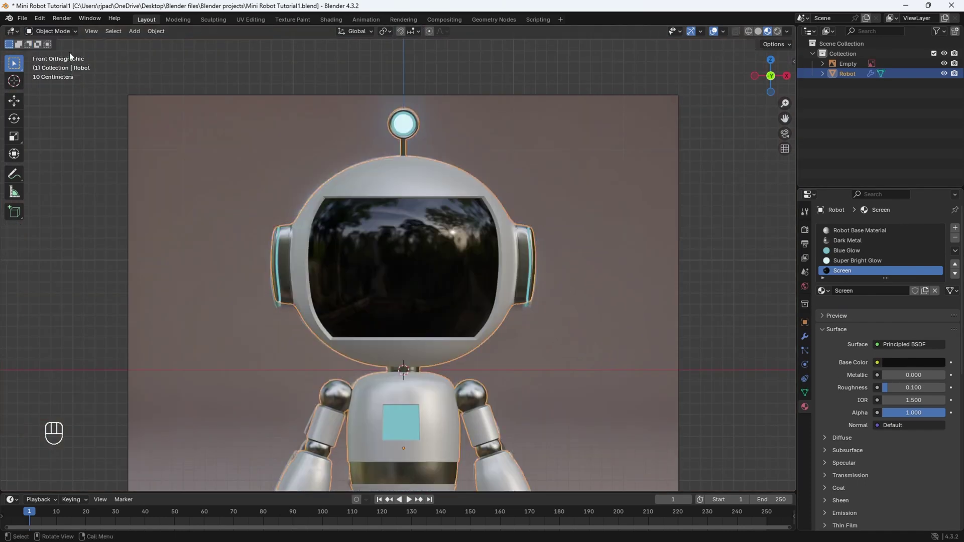
left_click_drag(707, 276, 653, 275)
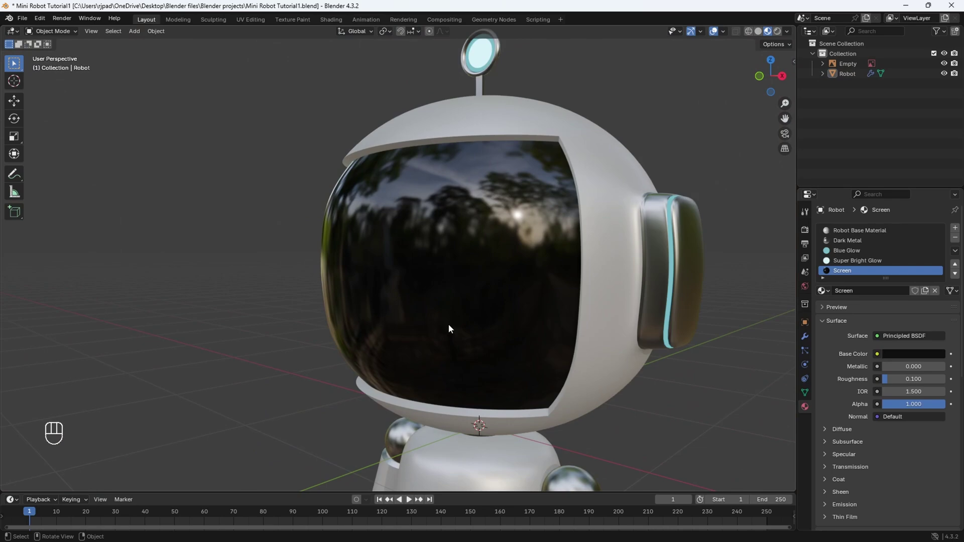
left_click_drag(457, 360, 416, 289)
left_click_drag(407, 283, 477, 346)
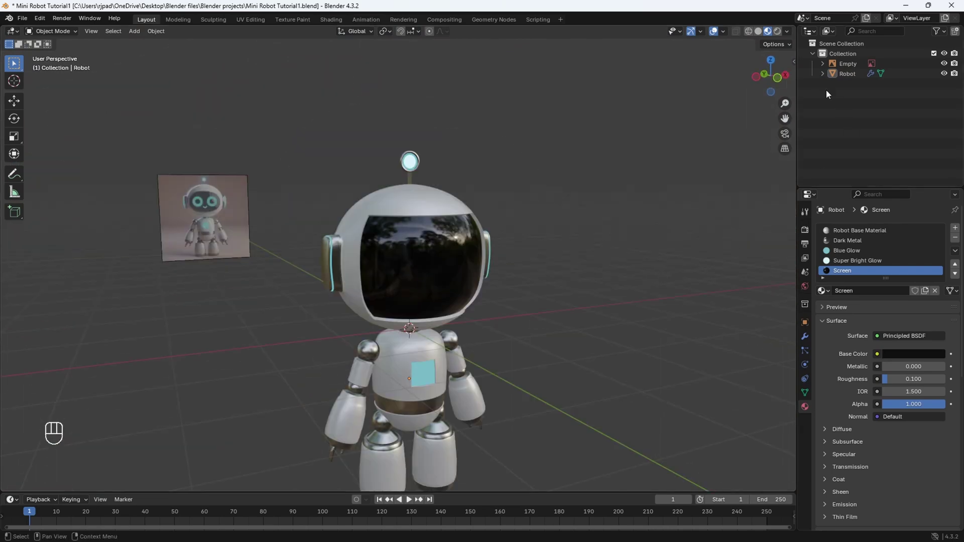
left_click(782, 83)
Return to the front view and zoom in to frame the robot's head
left_click(948, 78)
left_click_drag(491, 273, 393, 289)
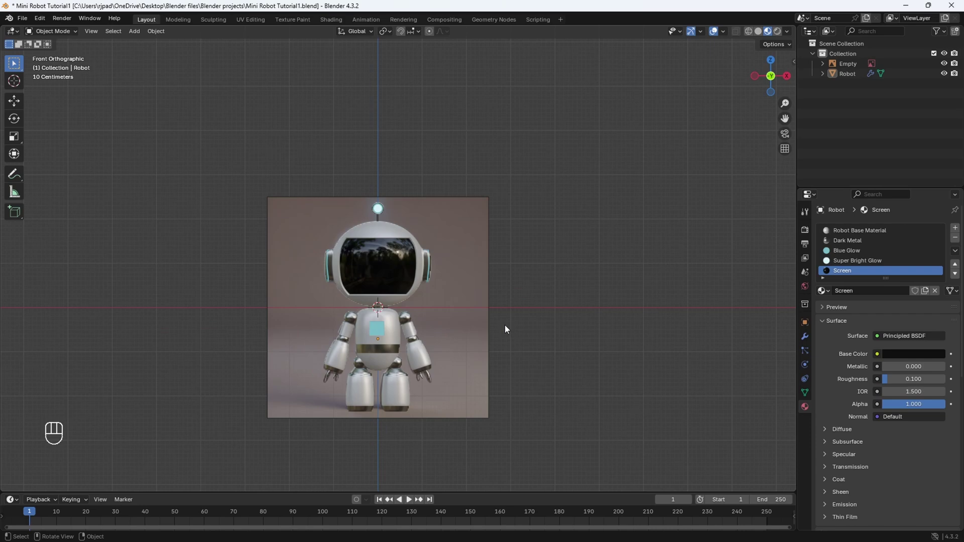
left_click_drag(402, 319, 455, 317)
left_click_drag(522, 289, 414, 299)
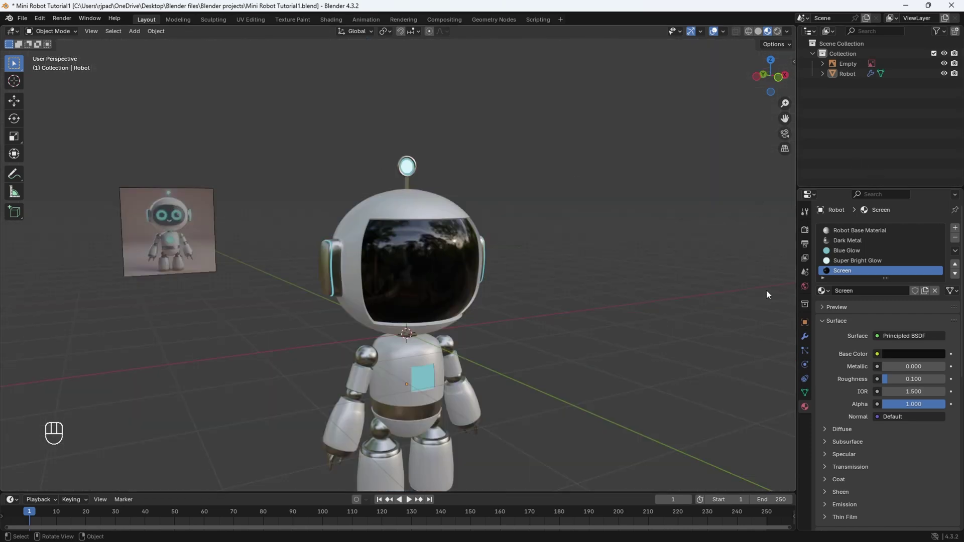
left_click_drag(536, 290, 449, 305)
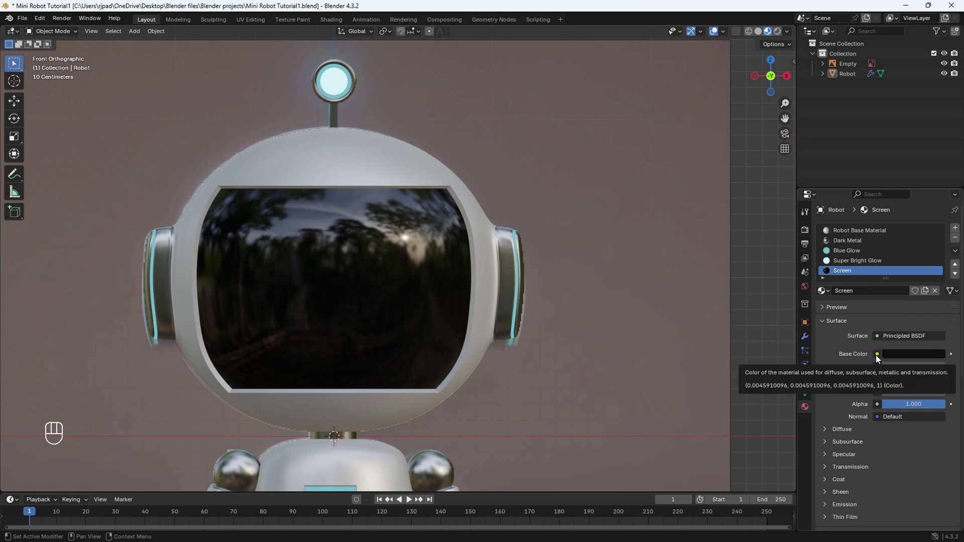
Load the smiley-face image file as an Image Texture driving the Screen material's base colour
left_click_drag(880, 359, 651, 424)
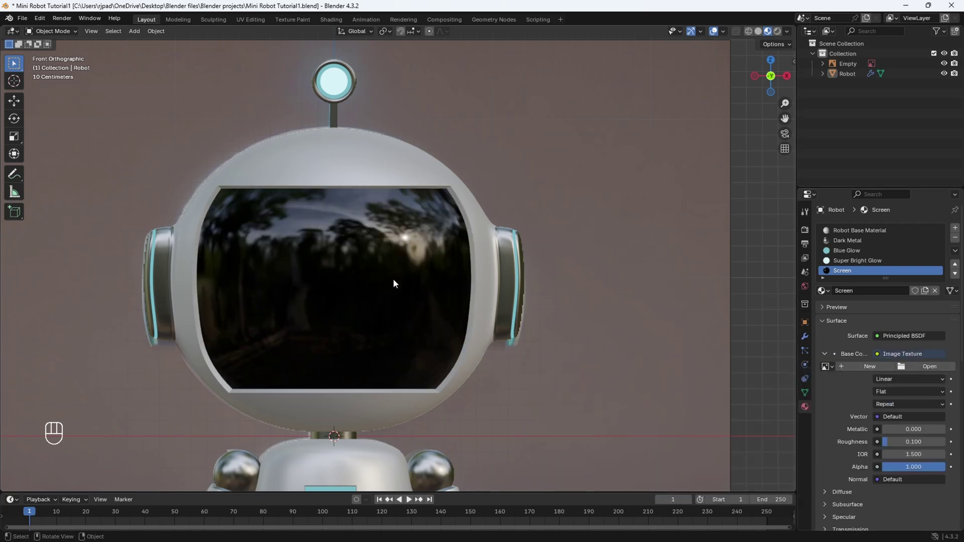
left_click(946, 78)
key("z")
left_click(946, 77)
key("z")
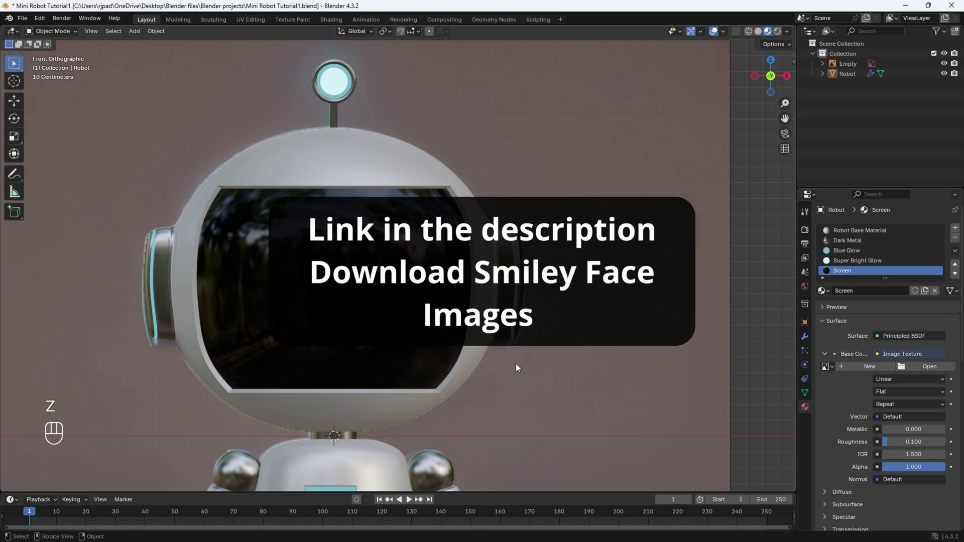
left_click(490, 347)
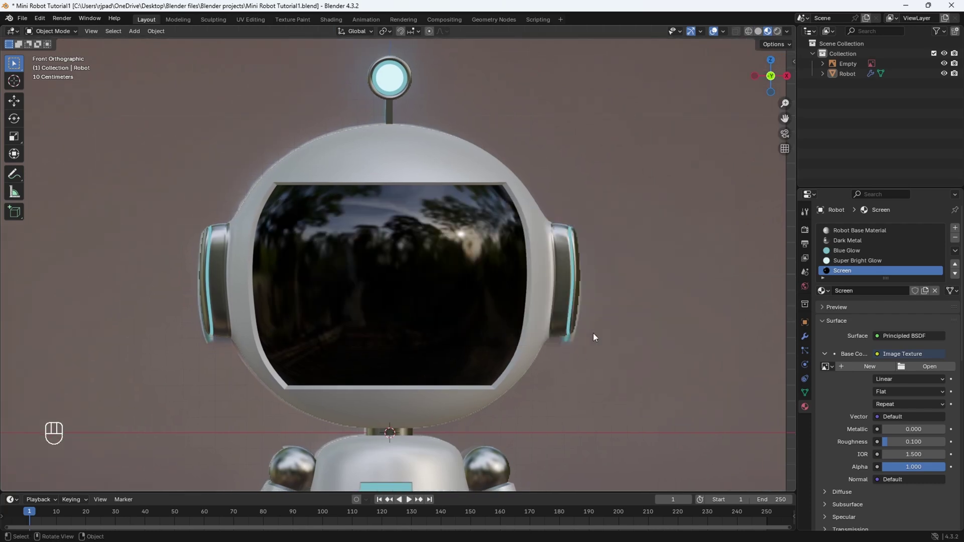
left_click(917, 374)
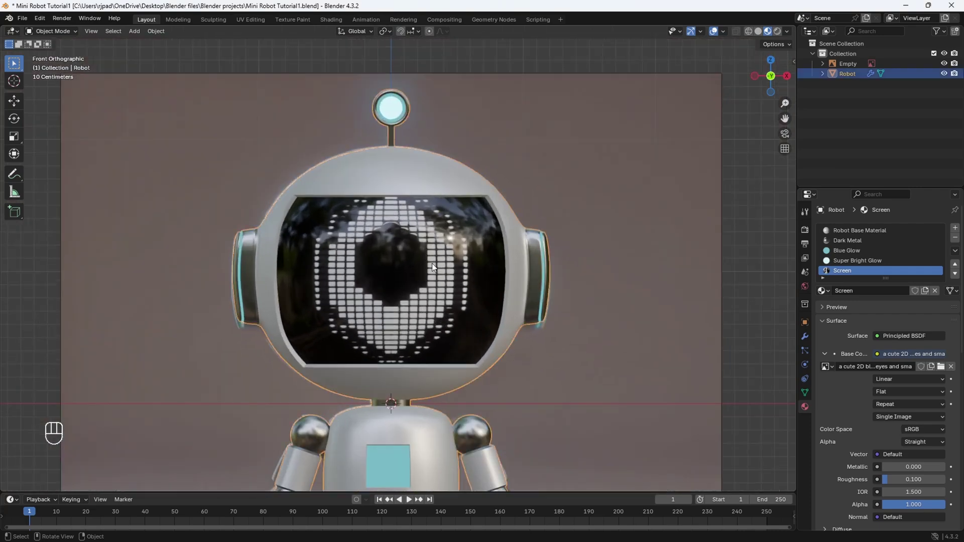
Enter Edit Mode on the screen faces and bring up the UV mapping menu for Project from View
key("Tab")
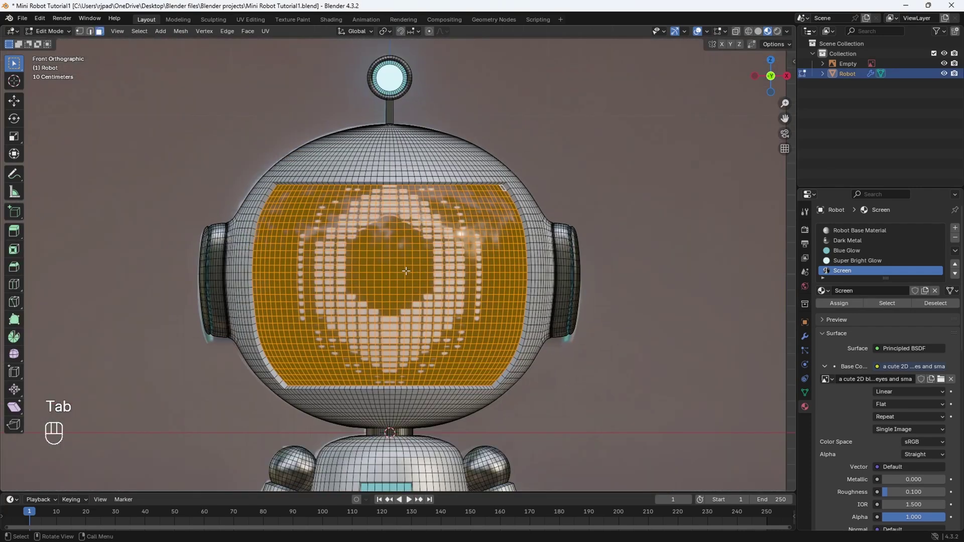
key("u")
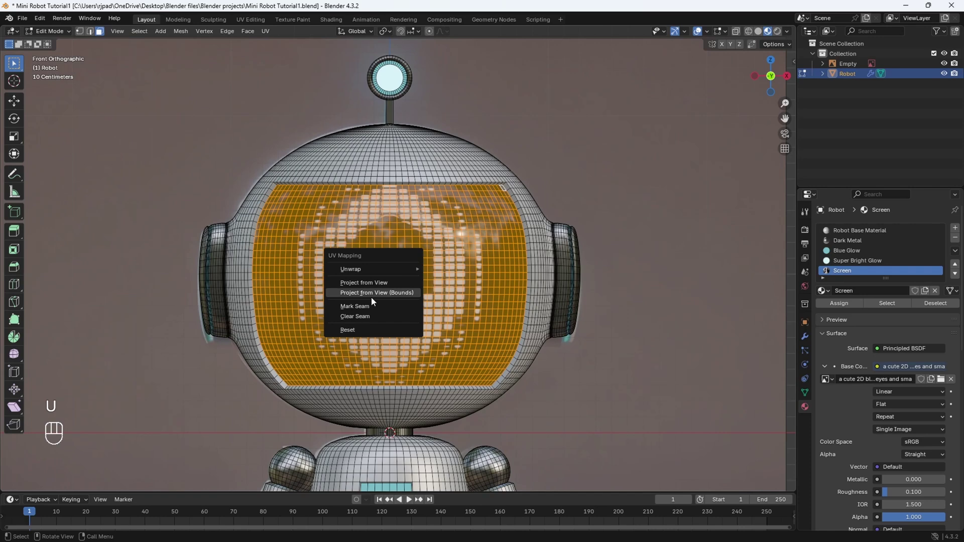
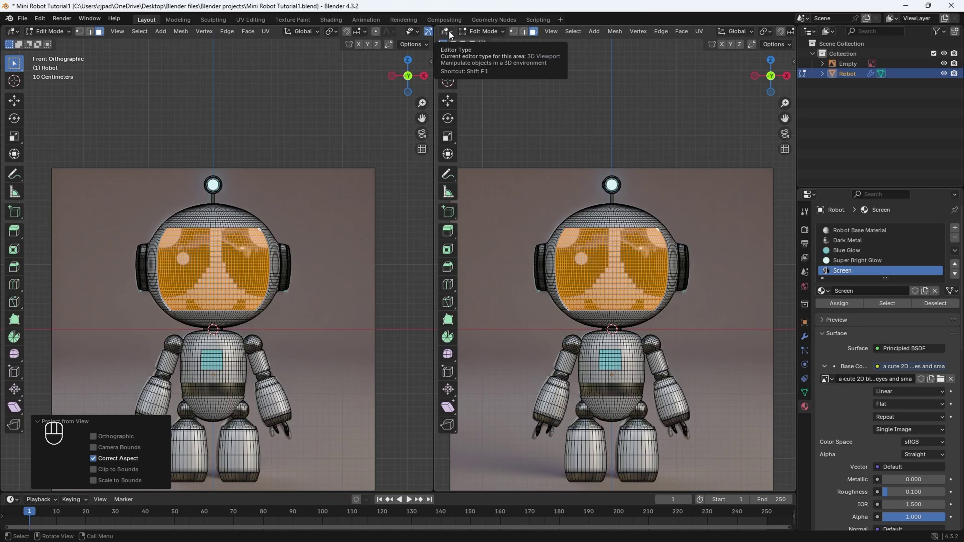
In the UV Editor, select all screen UVs and scale/move them to cover the smiley image, then return to Object Mode
left_click_drag(453, 35, 478, 87)
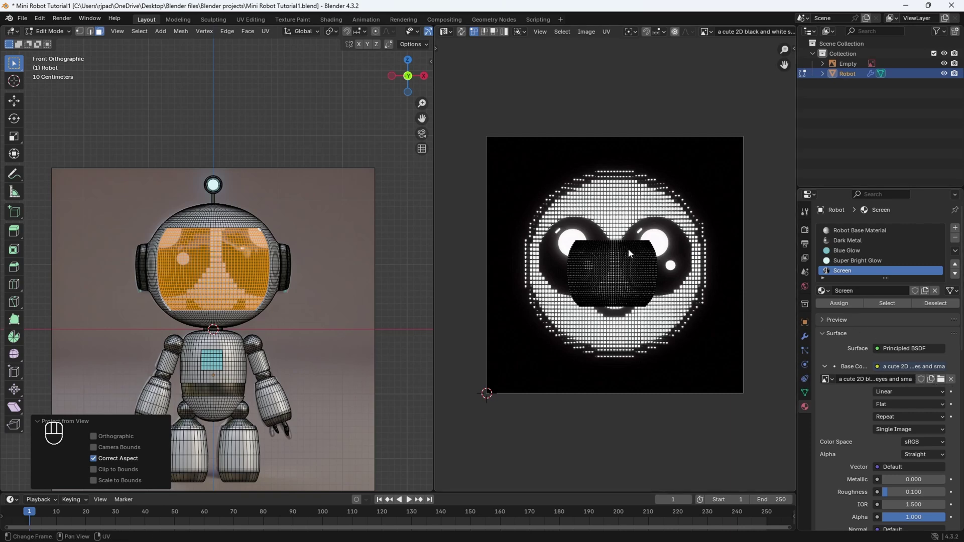
key("a")
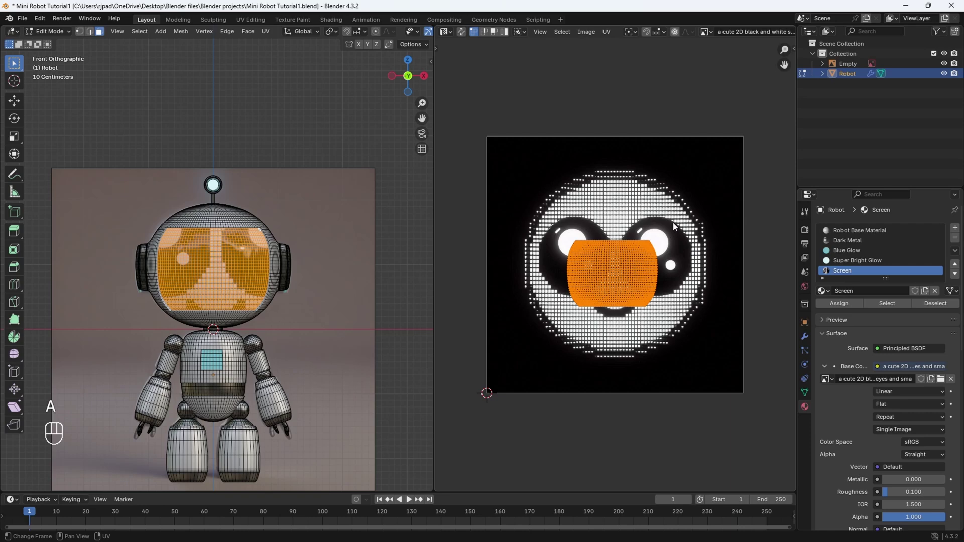
key("s")
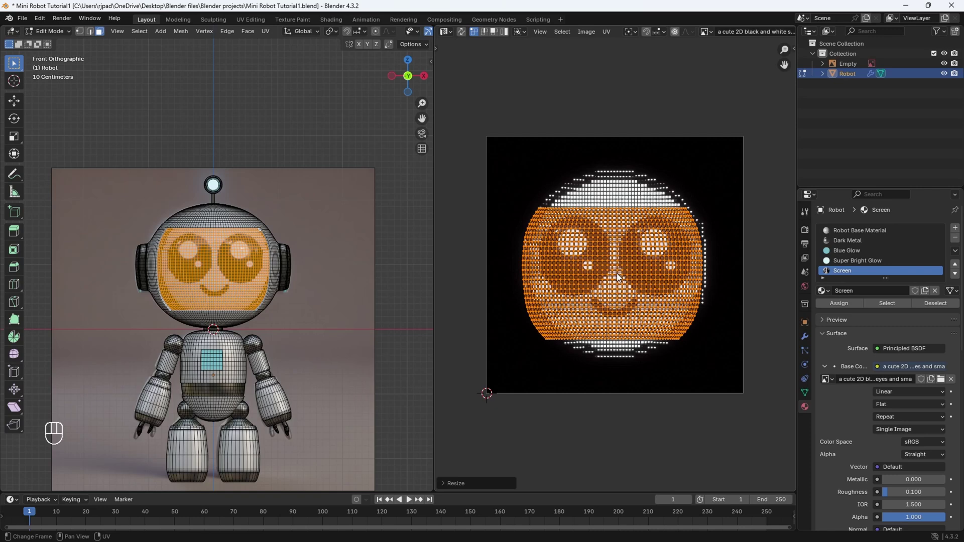
key("g")
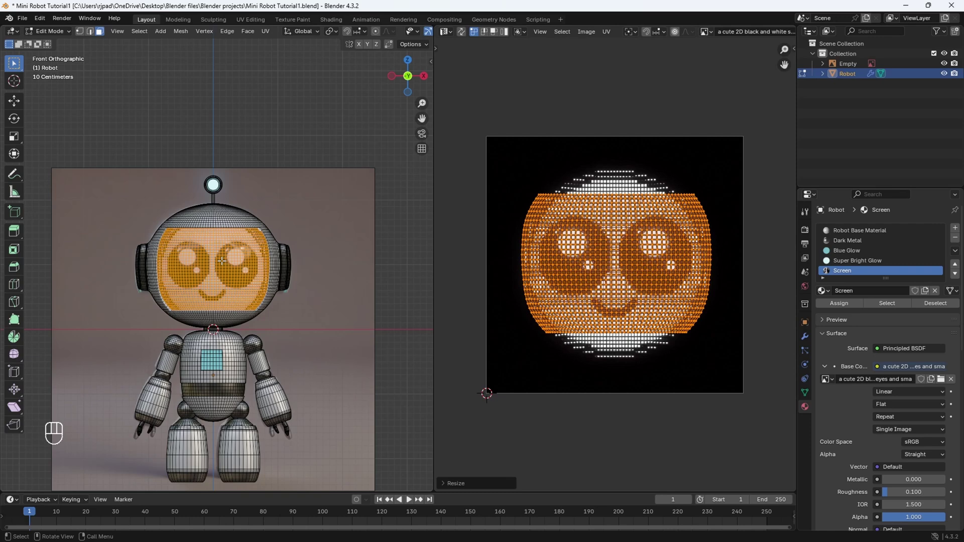
key("Tab")
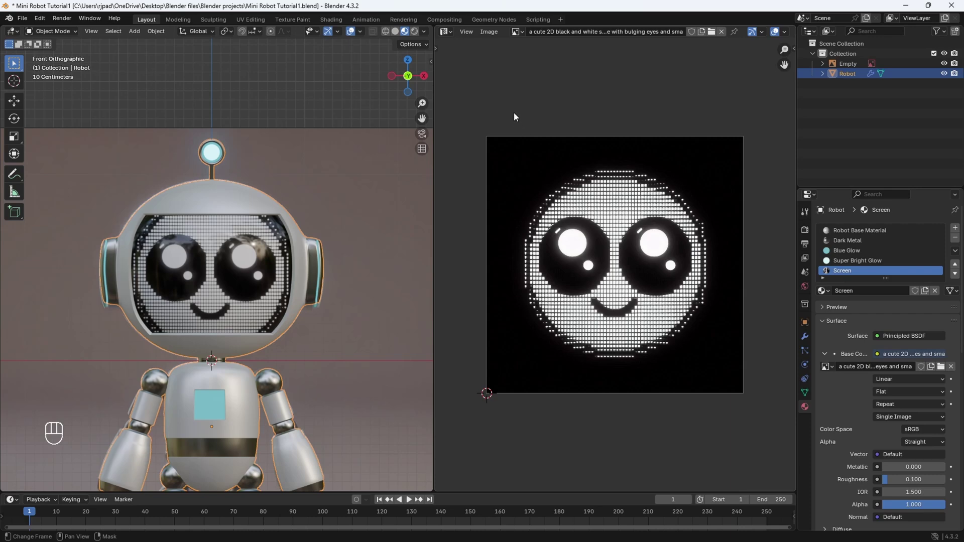
Show the Screen material's node graph in the Shader Editor and swap Principled BSDF for an Emission shader
left_click_drag(451, 37, 479, 127)
key("n")
left_click_drag(688, 341, 599, 320)
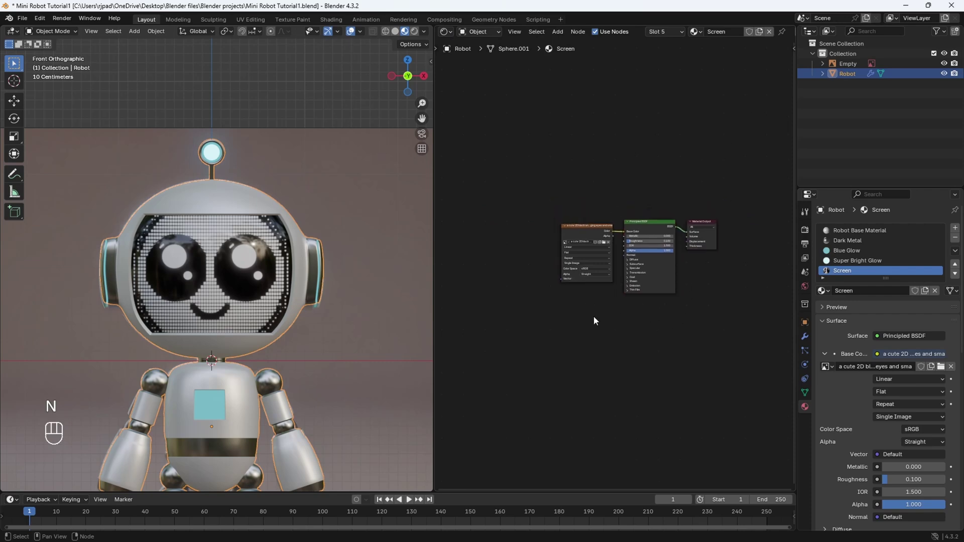
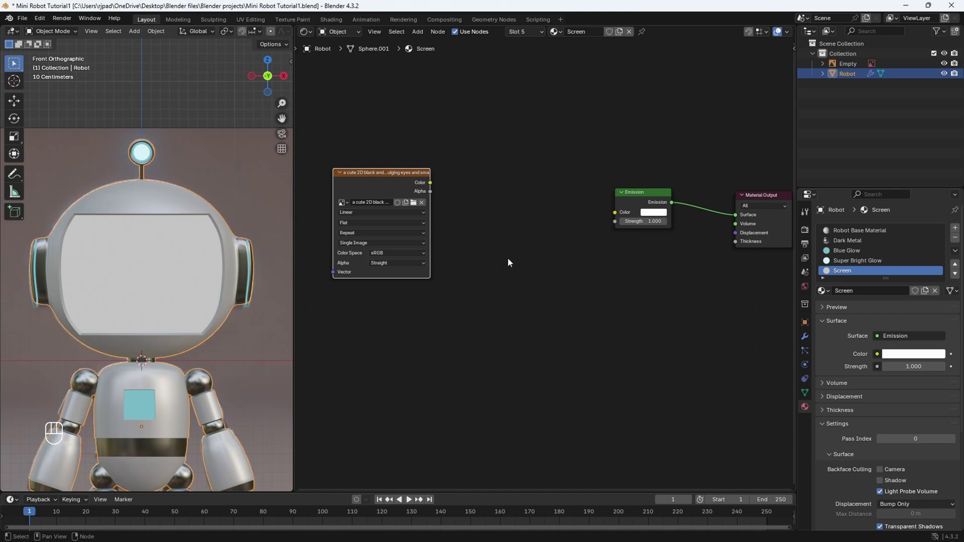
Add a Color Ramp between the image and emission, linking Image Color to Fac and Ramp Color to Emission Color
key("shift+a")
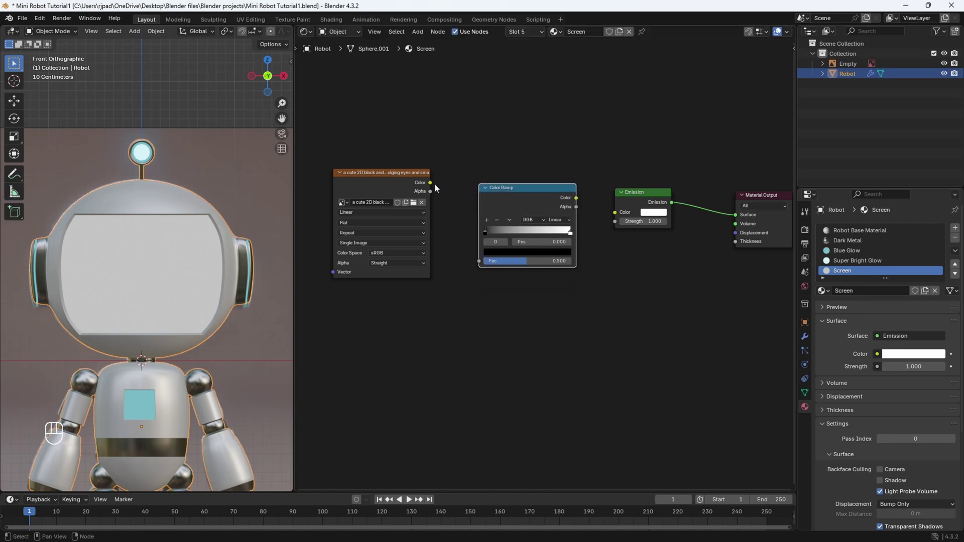
left_click(431, 187)
left_click_drag(437, 184, 478, 267)
left_click_drag(594, 171, 611, 215)
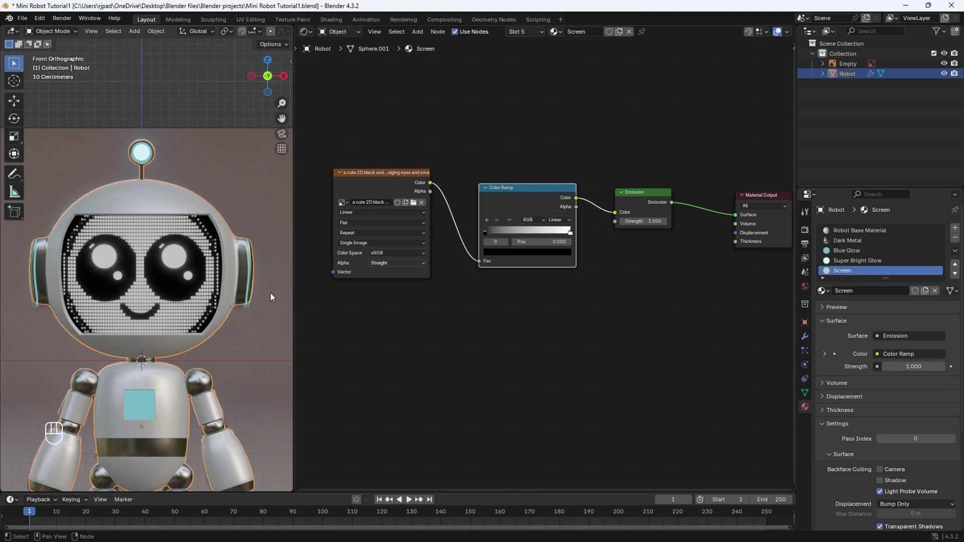
key("ctrl+z")
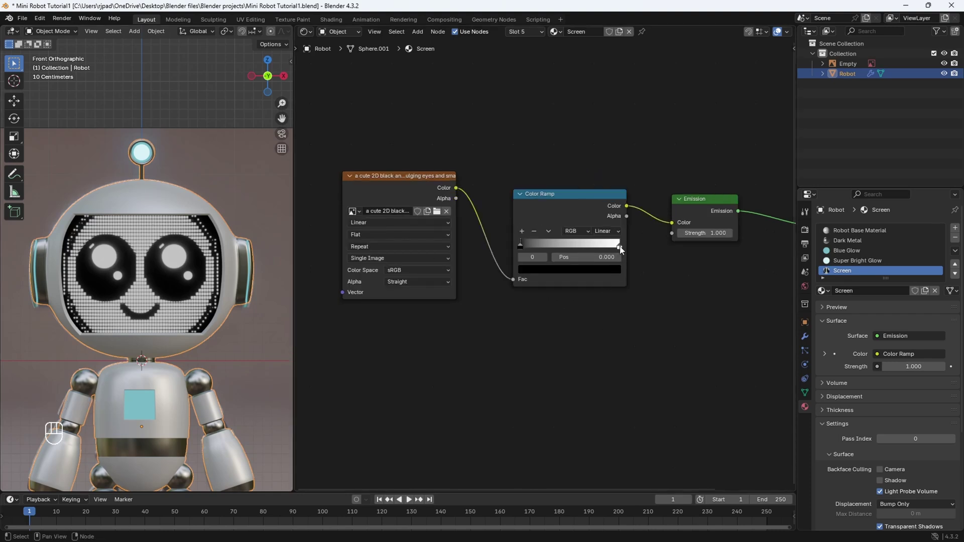
Select the white end stop of the Screen material's Color Ramp to recolour it
left_click_drag(622, 250, 628, 251)
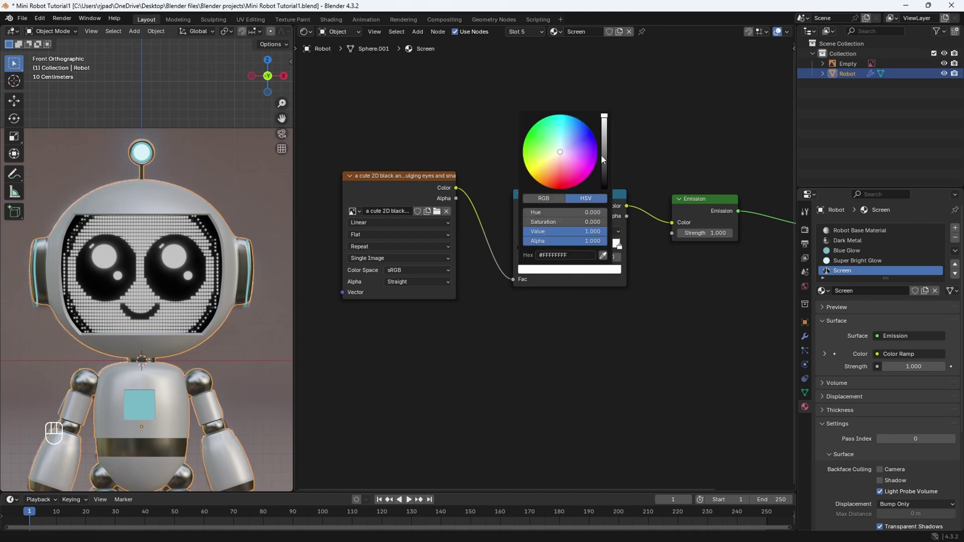
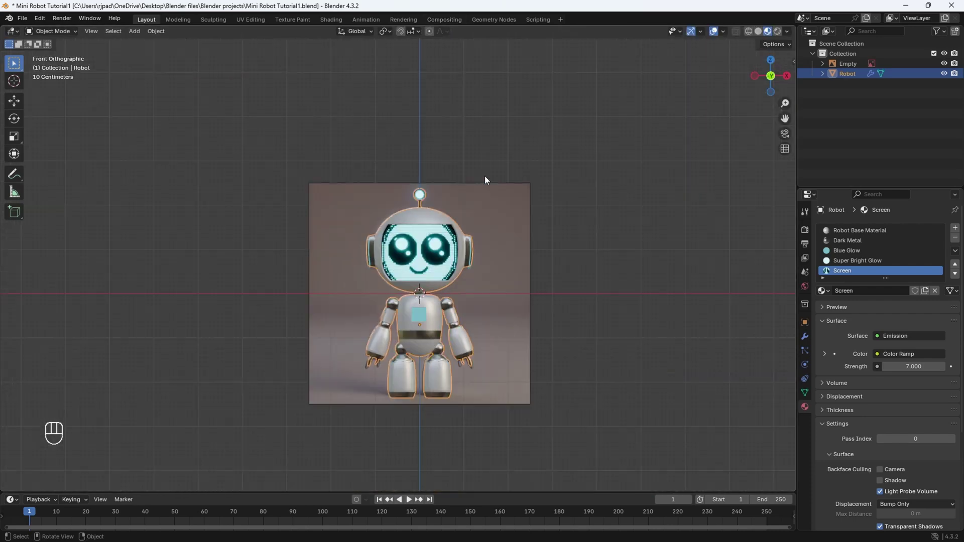
Orbit around the robot's head and pick the Blue Glow material to inspect it
left_click_drag(497, 224, 478, 180)
key("ctrl+z")
left_click_drag(513, 290, 512, 285)
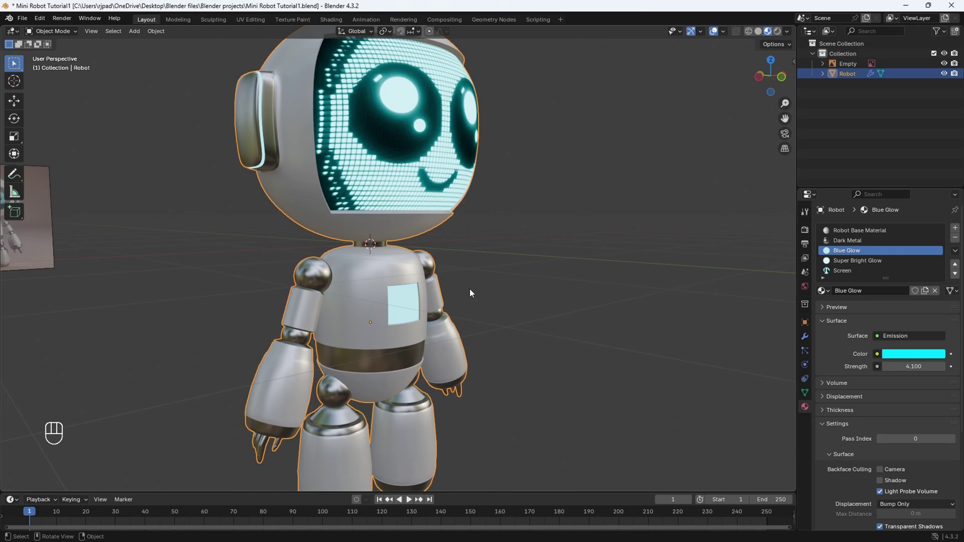
left_click(907, 359)
left_click_drag(462, 318, 479, 291)
middle_click(479, 291)
left_click_drag(481, 221, 481, 322)
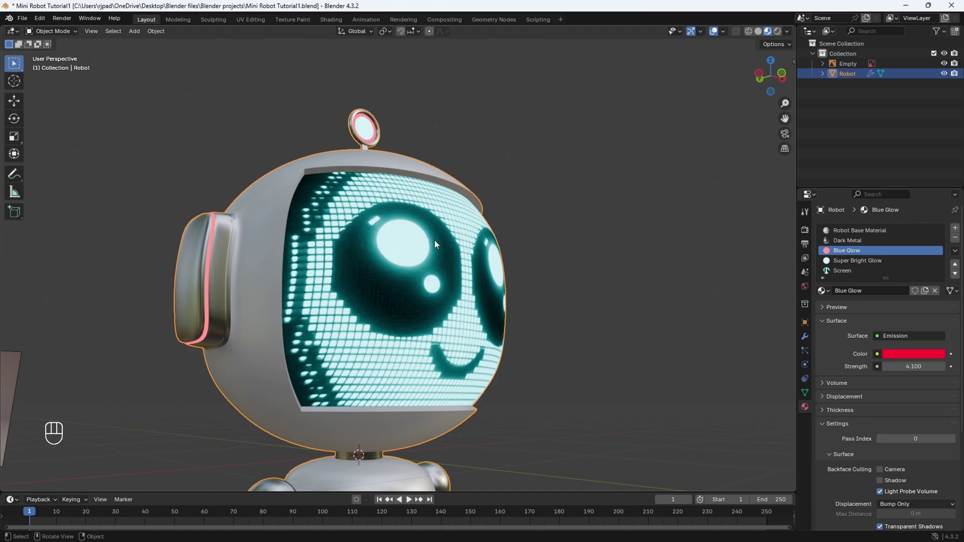
left_click_drag(420, 256, 410, 271)
left_click_drag(410, 270, 556, 164)
left_click(494, 203)
middle_click(780, 80)
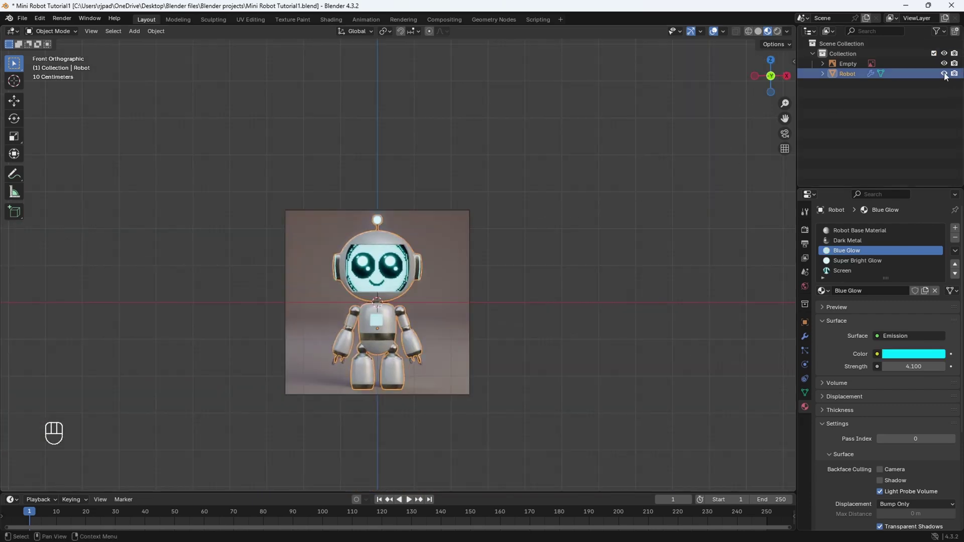
Hide the reference image Empty in the Outliner, leaving only the glowing robot, ready to move it
left_click(948, 69)
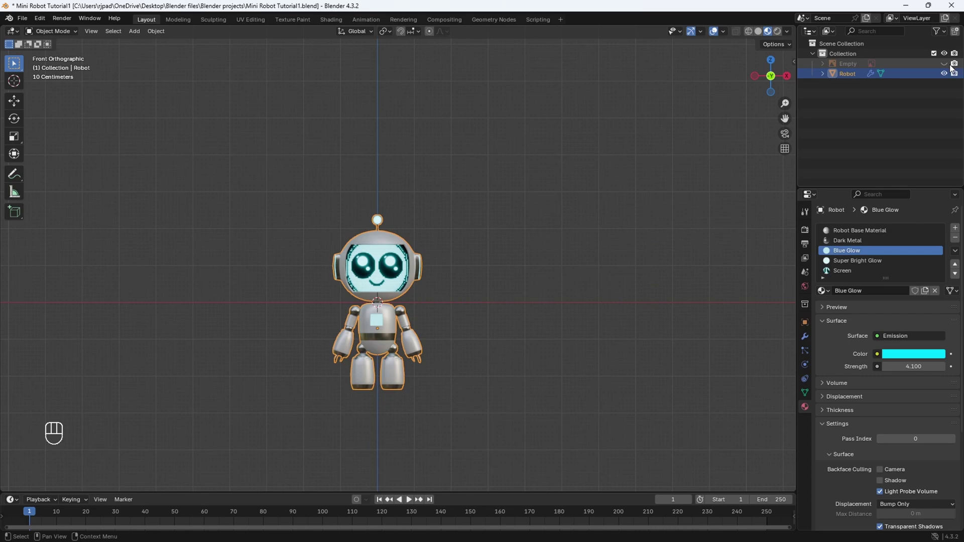
left_click(786, 86)
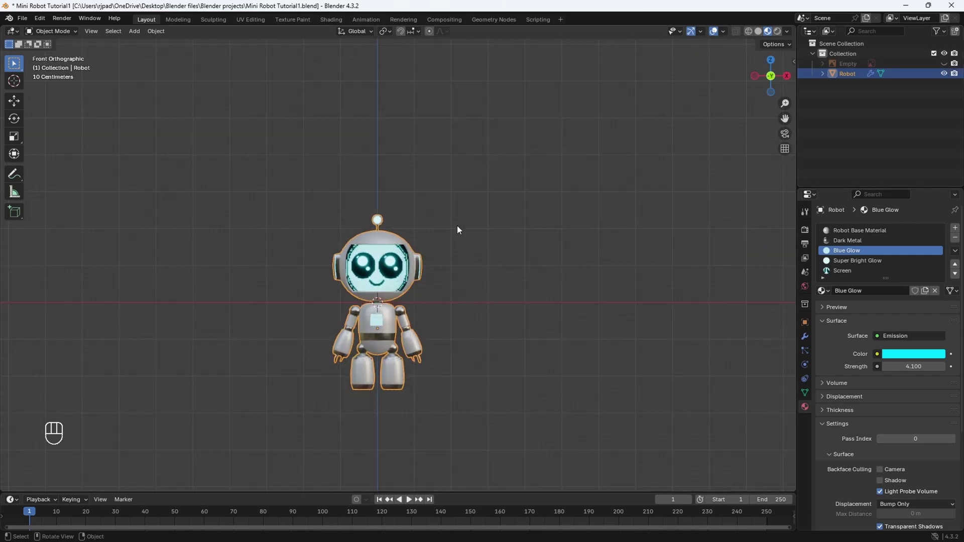
left_click(452, 265)
left_click(531, 191)
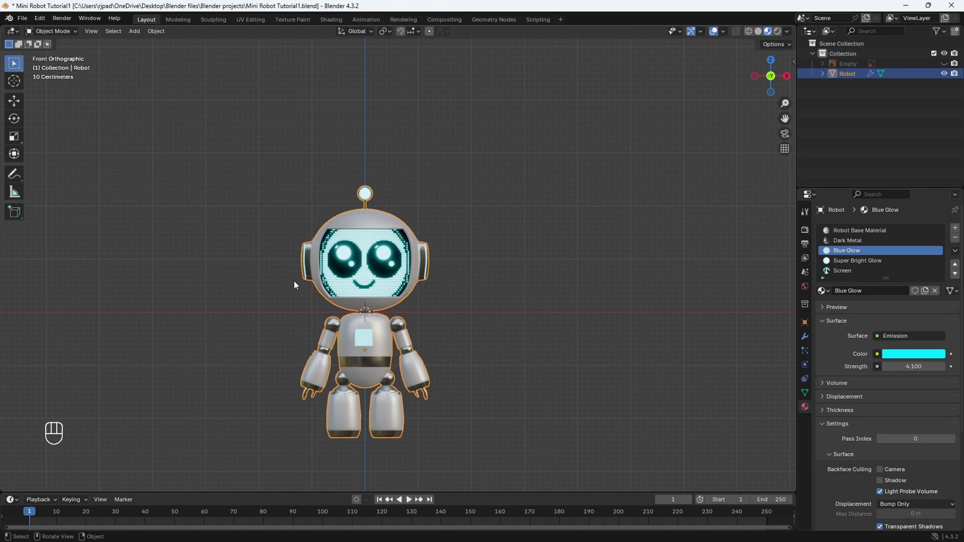
left_click(14, 106)
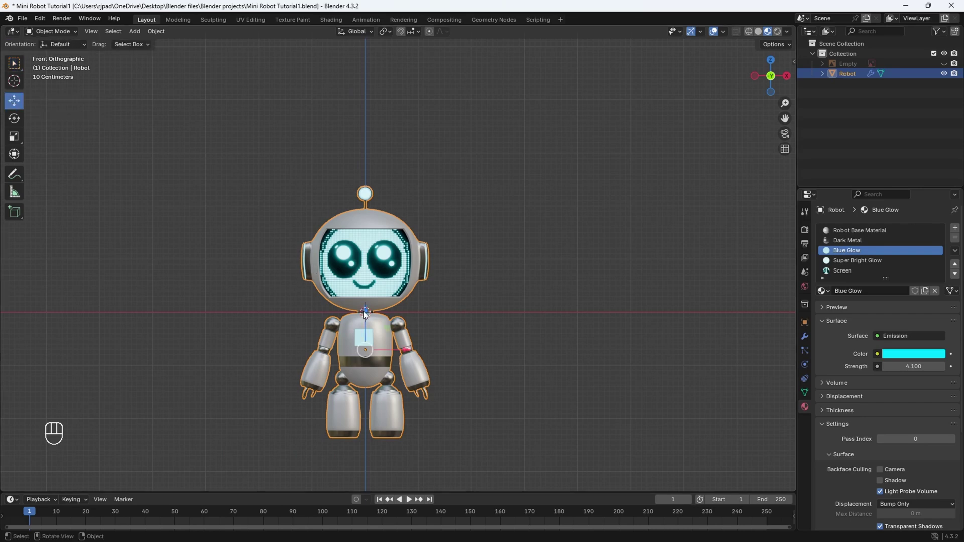